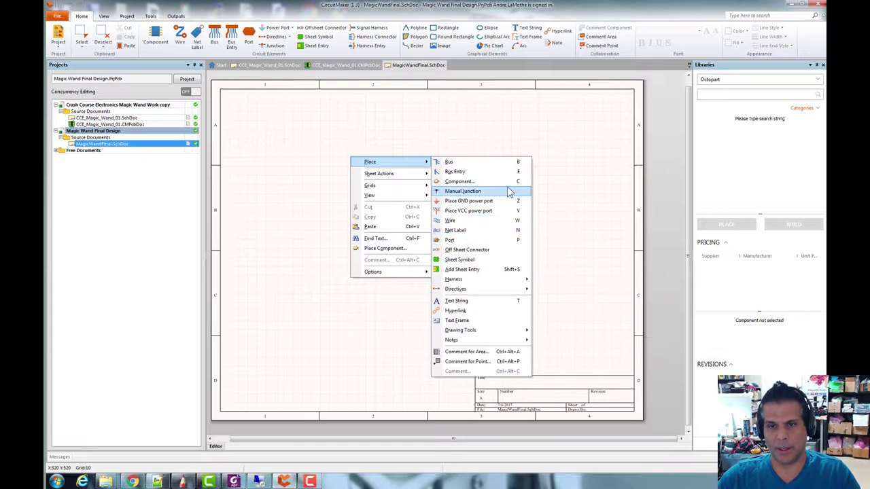
# Dismiss the placement menu and look around the empty schematic sheet.
pyautogui.click(480, 117)
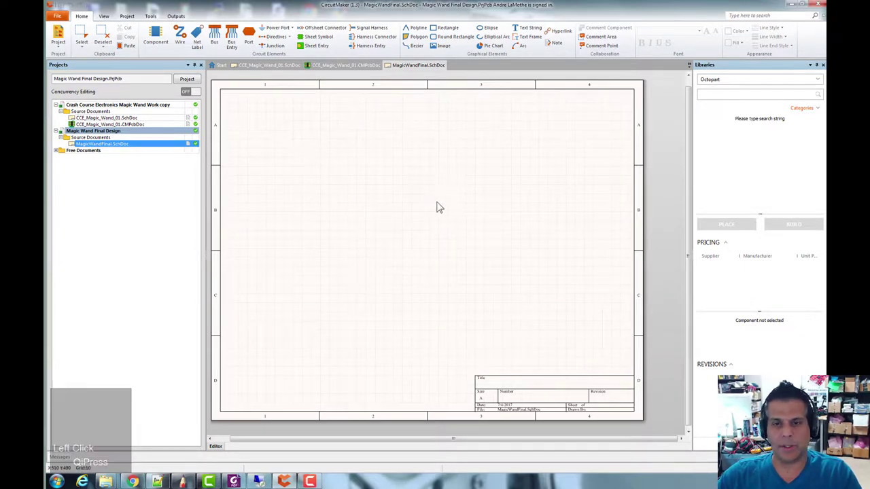
pyautogui.rightClick(453, 204)
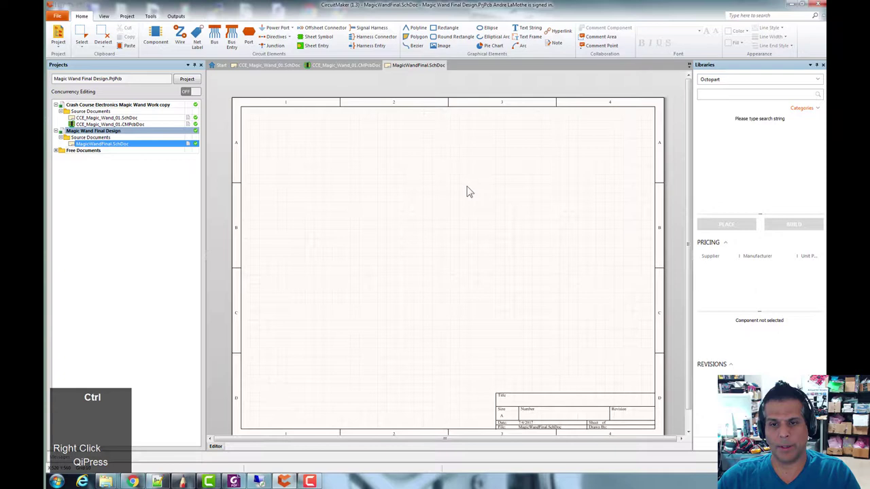
pyautogui.scroll(3)
pyautogui.rightClick(484, 176)
pyautogui.scroll(-3)
pyautogui.rightClick(514, 239)
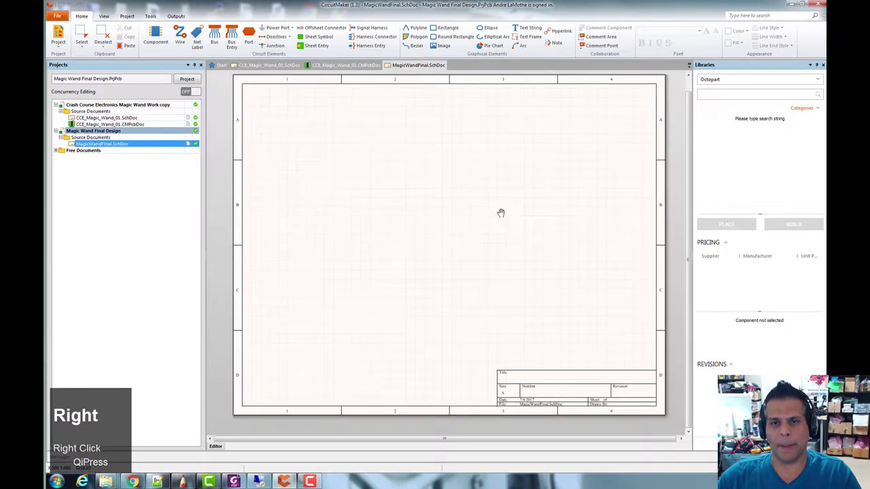
pyautogui.scroll(3)
pyautogui.rightClick(494, 207)
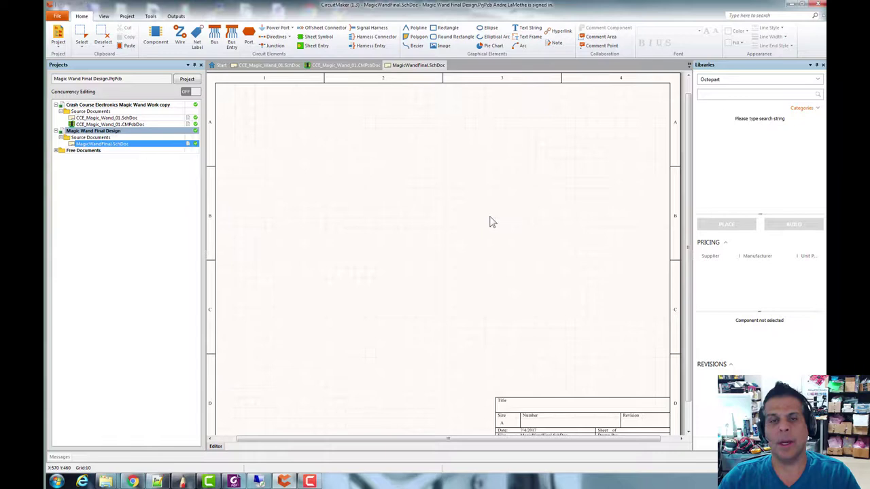
pyautogui.scroll(3)
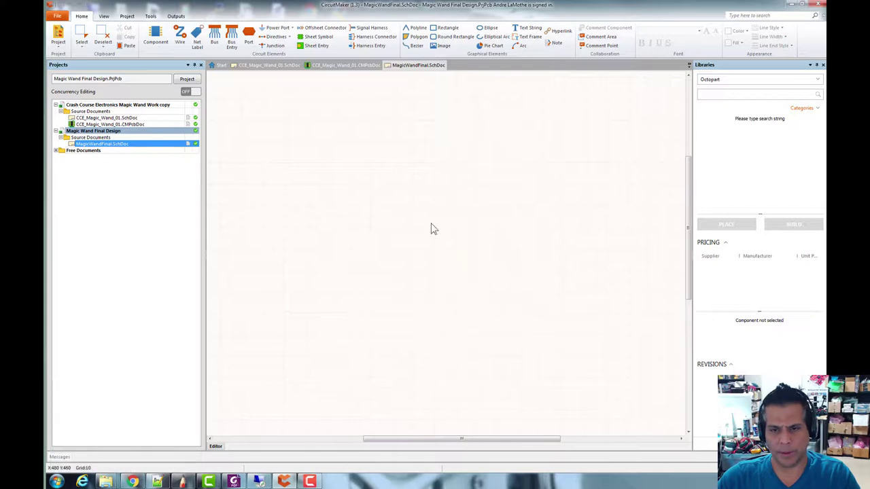
pyautogui.scroll(-3)
pyautogui.rightClick(456, 195)
pyautogui.scroll(-3)
pyautogui.rightClick(463, 206)
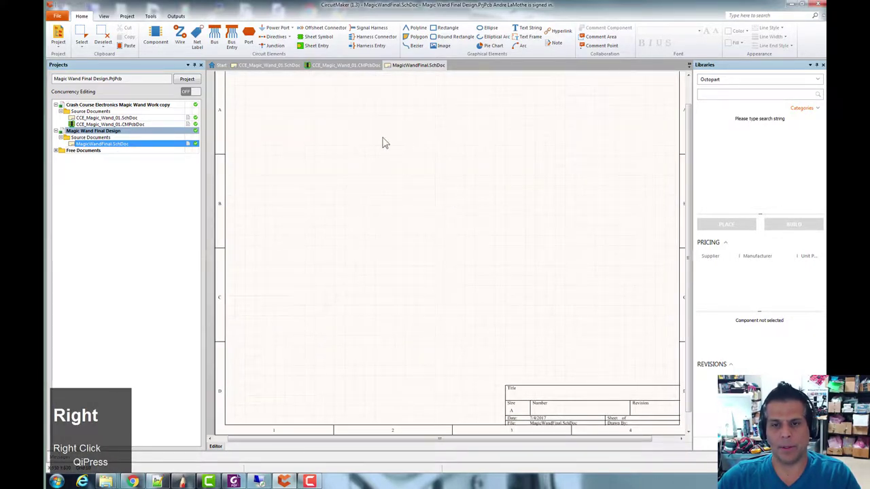
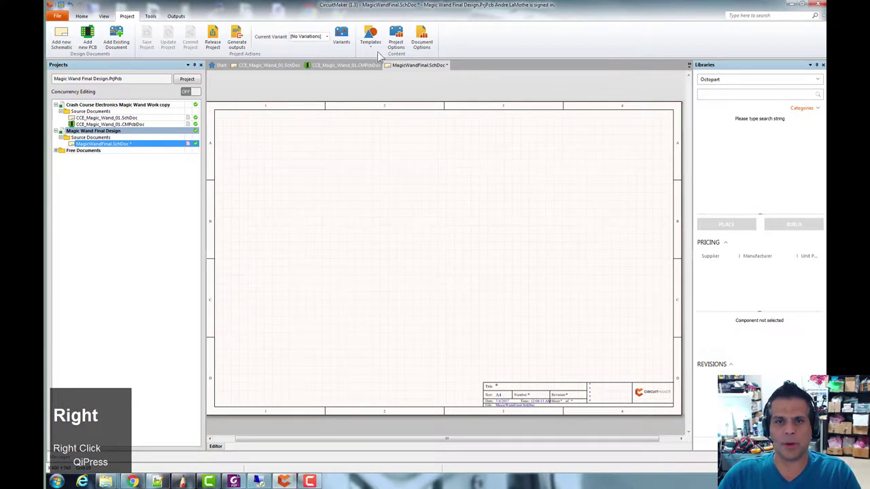
# Apply the A0 general sheet template and inspect the much larger sheet.
pyautogui.click(382, 53)
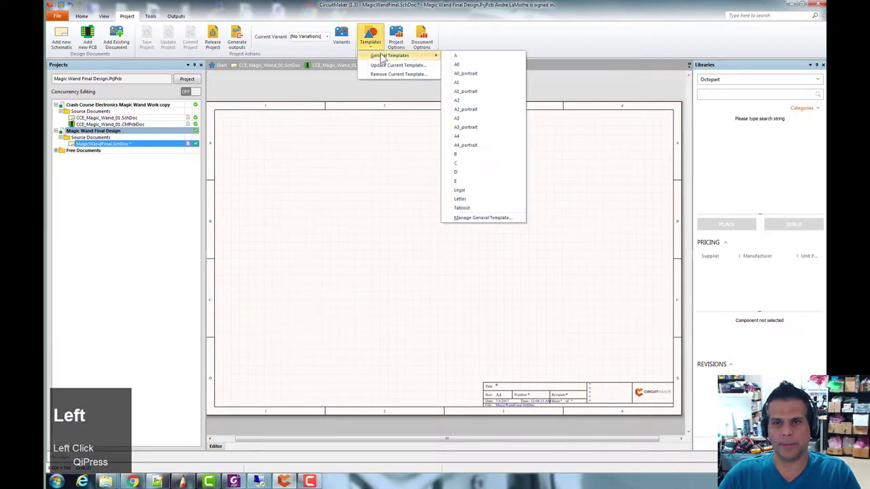
pyautogui.click(472, 63)
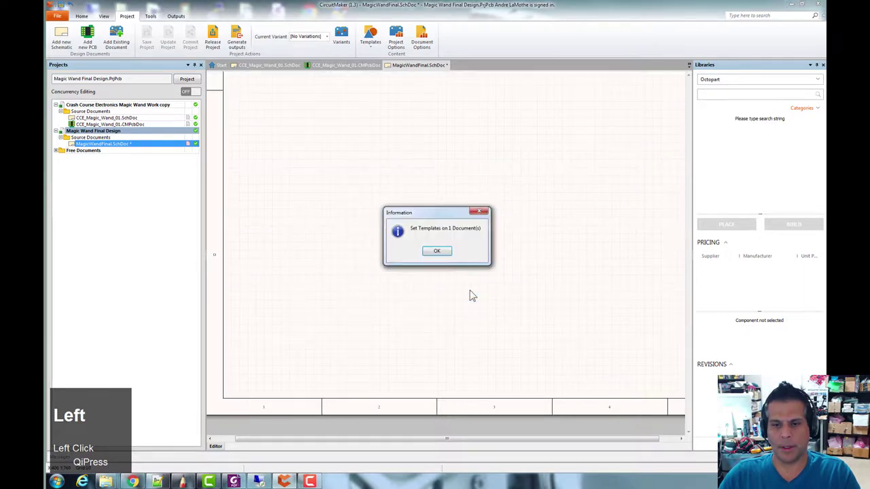
pyautogui.scroll(-3)
pyautogui.rightClick(555, 203)
pyautogui.scroll(-3)
pyautogui.rightClick(506, 219)
pyautogui.scroll(-3)
pyautogui.rightClick(510, 211)
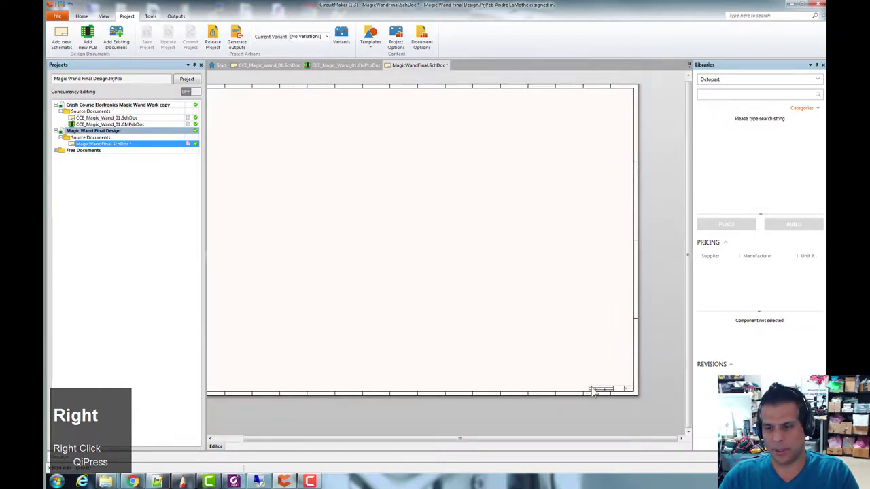
pyautogui.scroll(3)
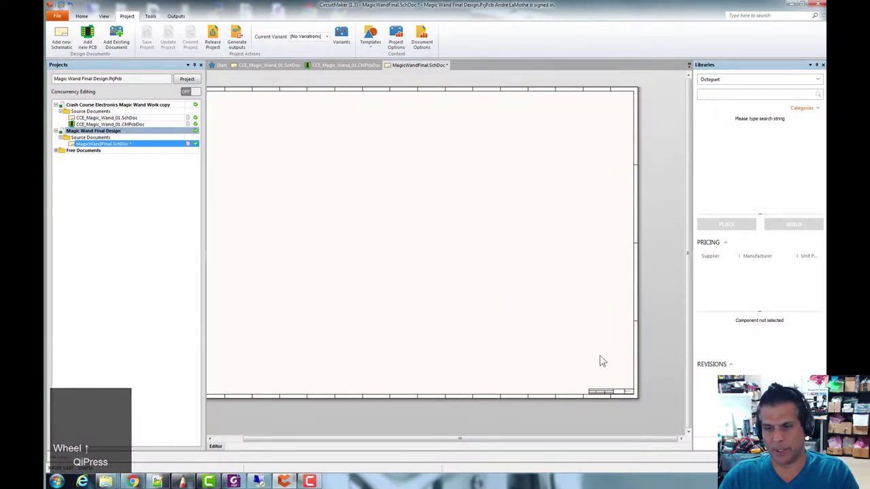
pyautogui.rightClick(579, 329)
pyautogui.scroll(3)
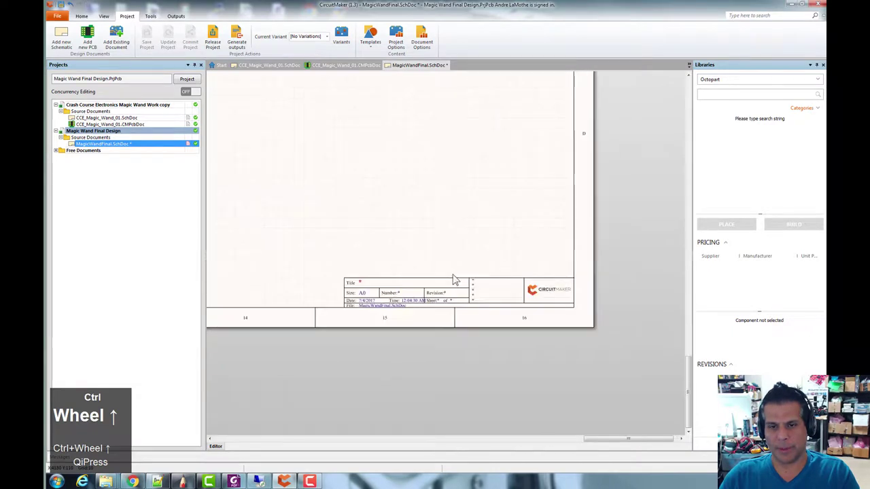
pyautogui.rightClick(334, 156)
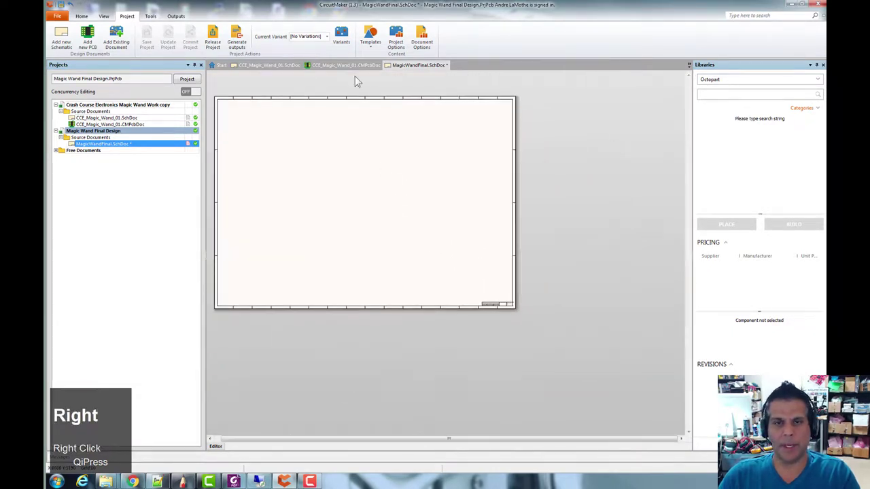
# Switch the sheet back to the A4 general template with the CircuitMaker title block.
pyautogui.click(376, 48)
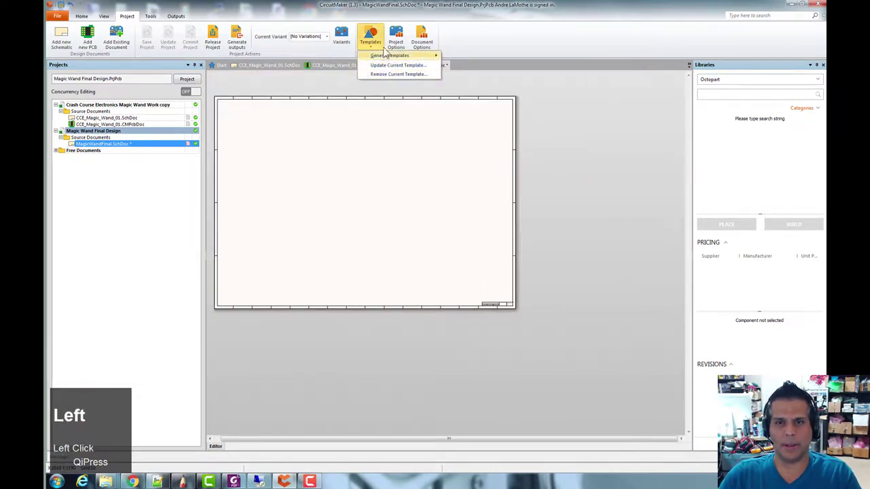
pyautogui.click(473, 136)
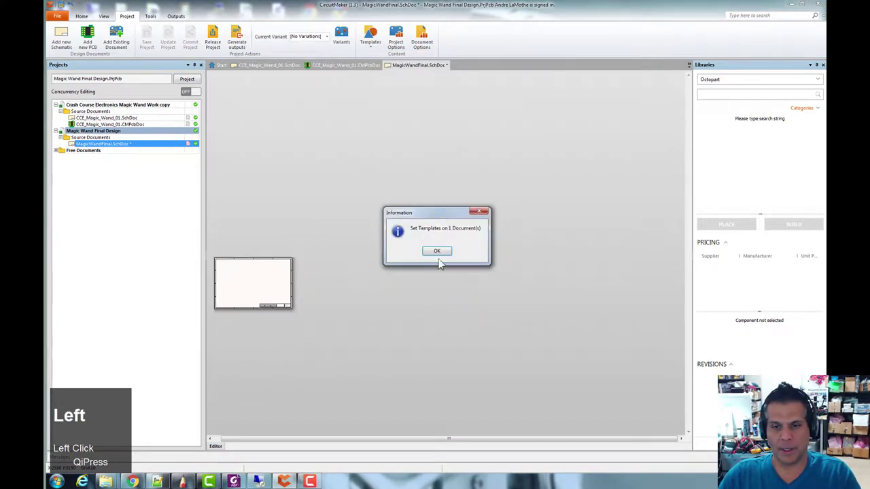
pyautogui.rightClick(255, 293)
pyautogui.scroll(3)
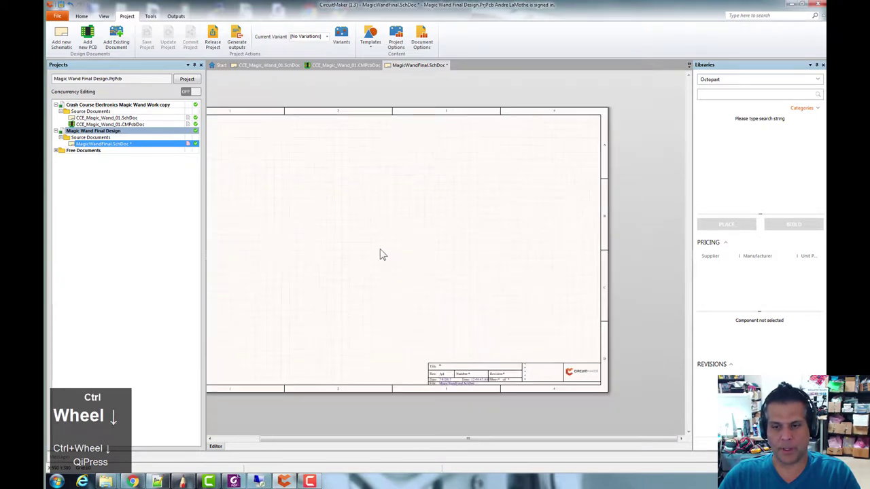
# Save MagicWandFinal.SchDoc with Ctrl+S, leaving the blank A4 sheet unchanged.
pyautogui.rightClick(385, 250)
pyautogui.scroll(3)
pyautogui.rightClick(475, 243)
pyautogui.press('ctrl+s')
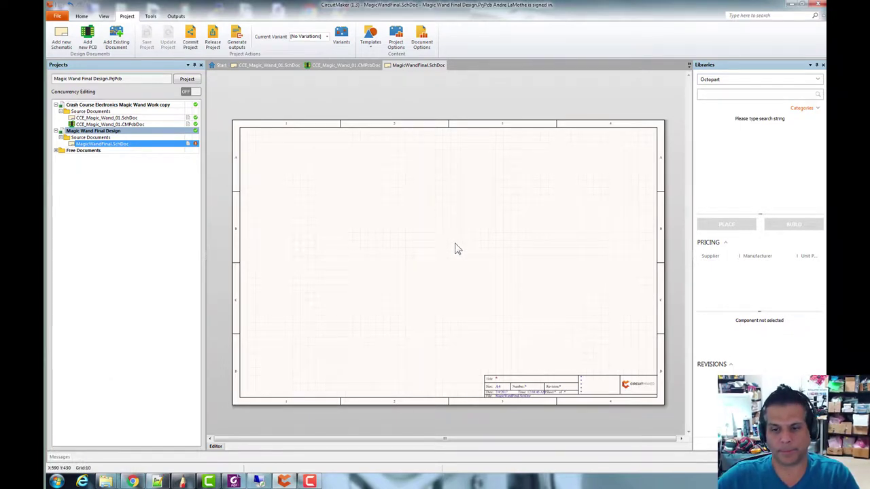
pyautogui.rightClick(474, 275)
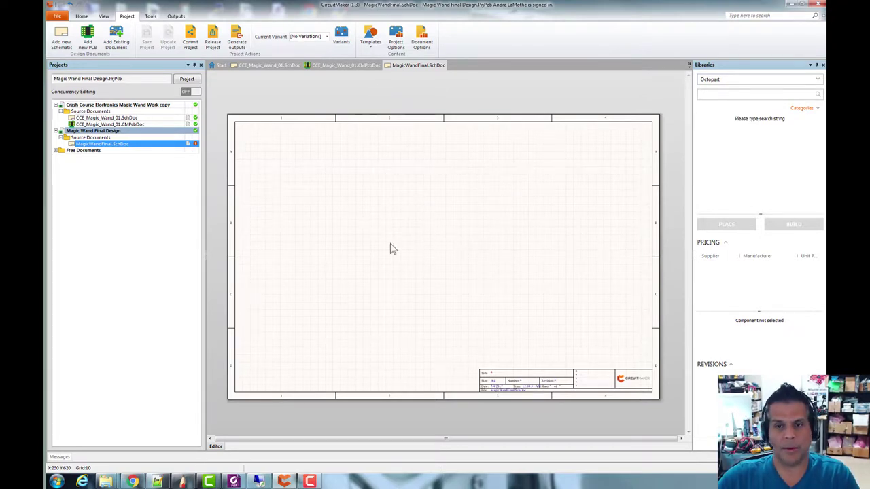
pyautogui.rightClick(467, 221)
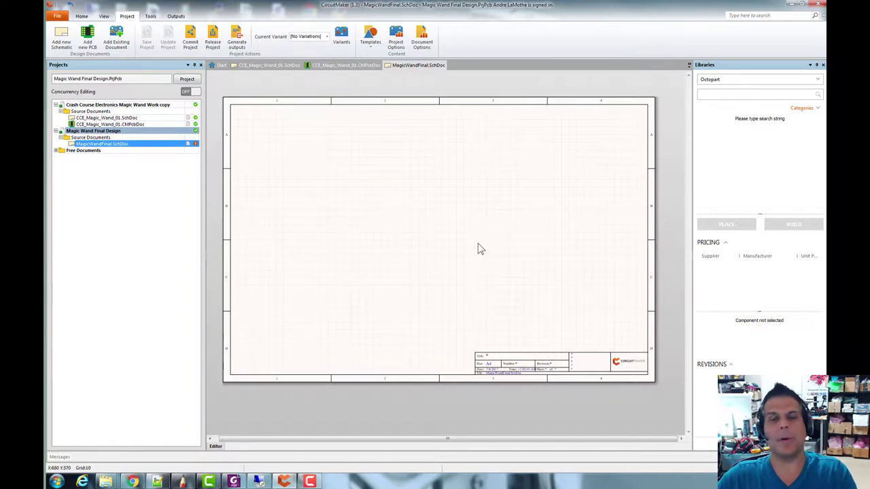
pyautogui.rightClick(480, 245)
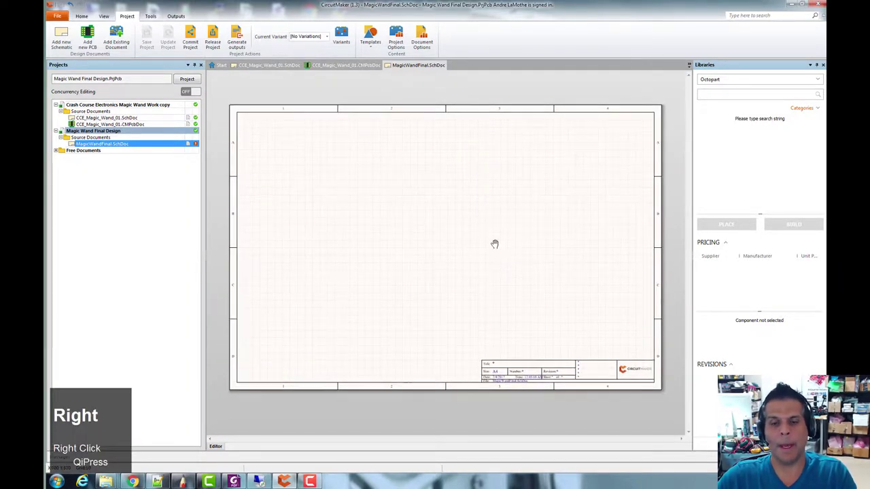
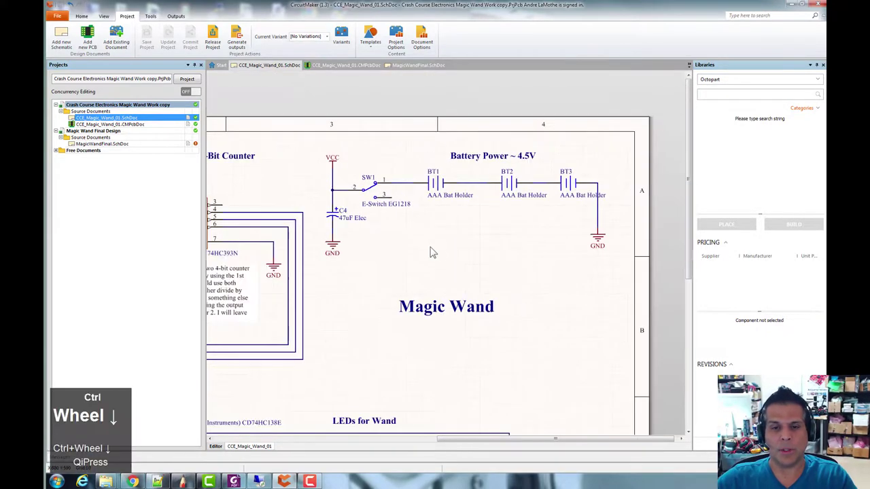
# Zoom into the Battery Power section and open battery holder BT1's component properties.
pyautogui.rightClick(442, 257)
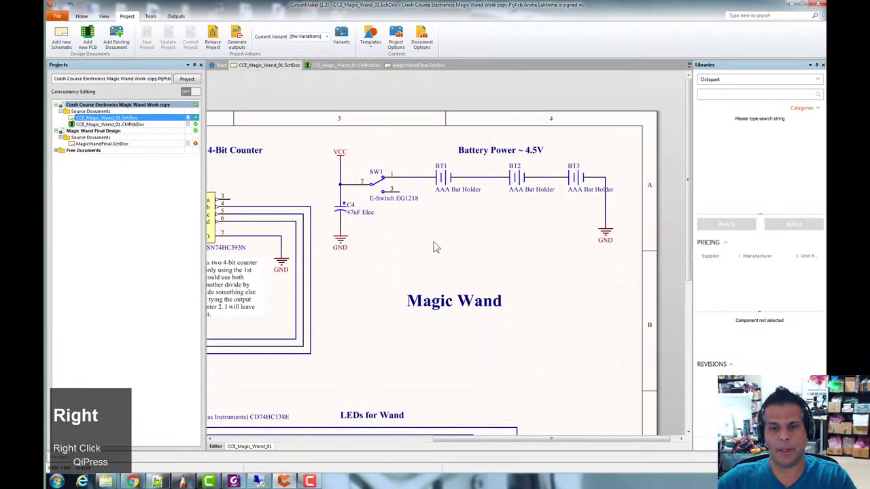
pyautogui.scroll(-3)
pyautogui.rightClick(543, 250)
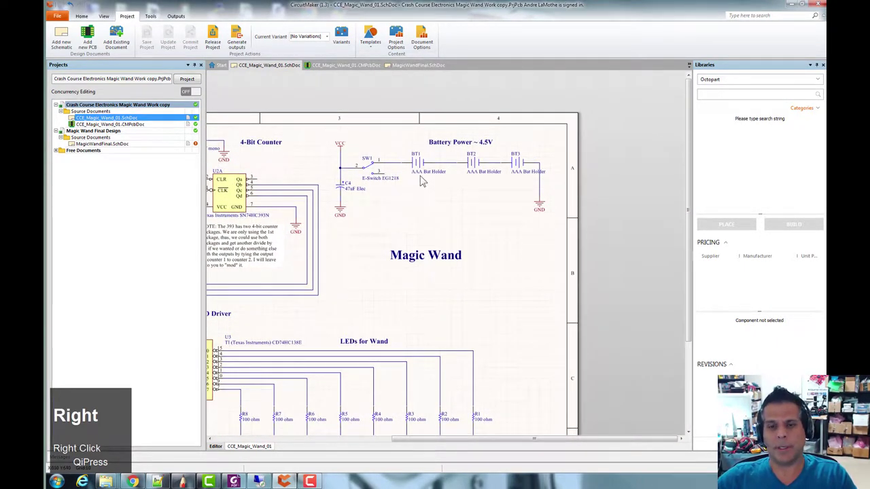
pyautogui.click(422, 166)
pyautogui.scroll(3)
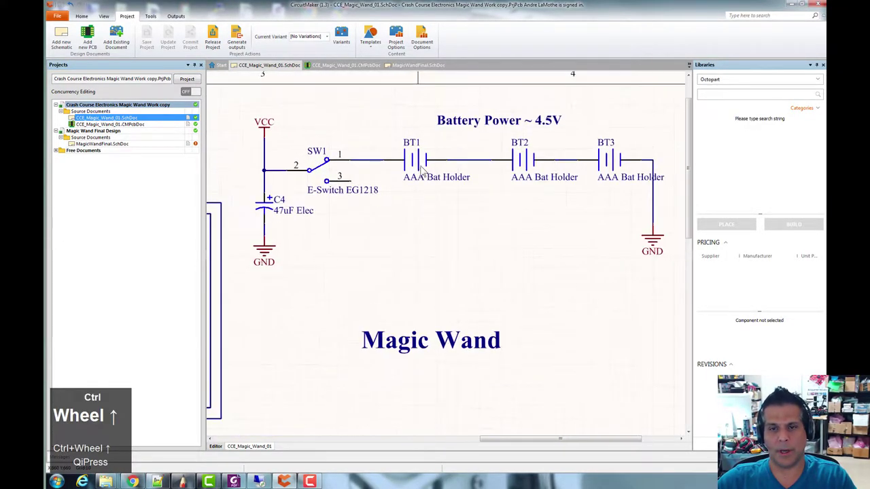
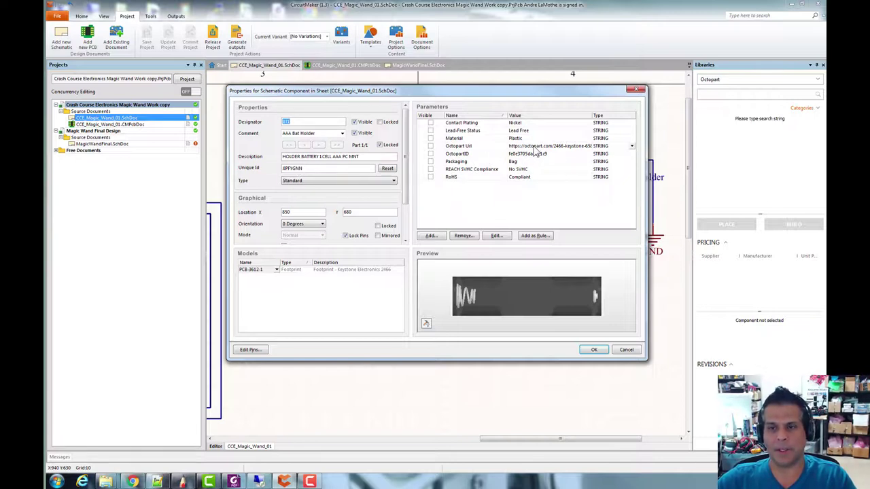
# Copy BT1's Octopart Url parameter value and close the component properties dialog.
pyautogui.click(551, 148)
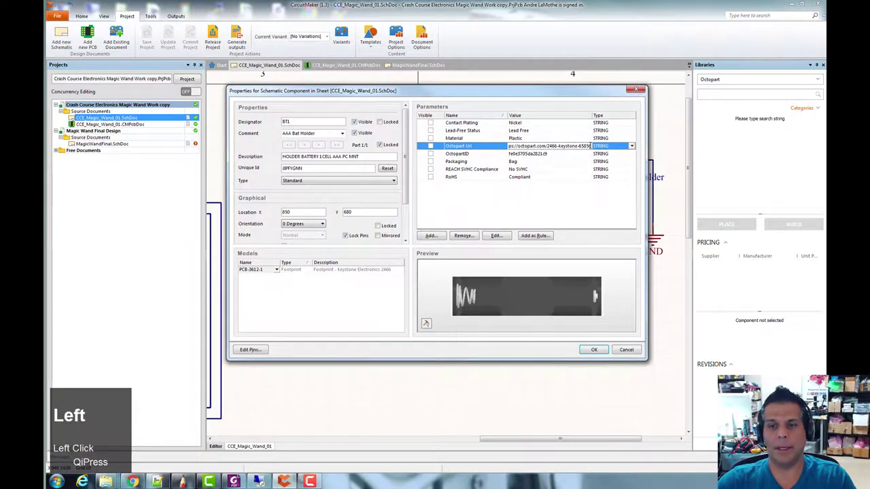
pyautogui.press('shift+End')
pyautogui.press('ctrl+c')
pyautogui.click(374, 321)
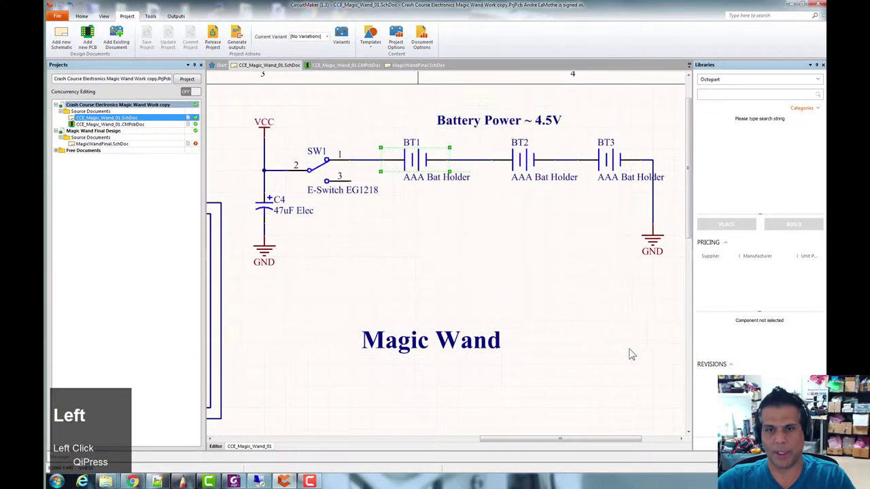
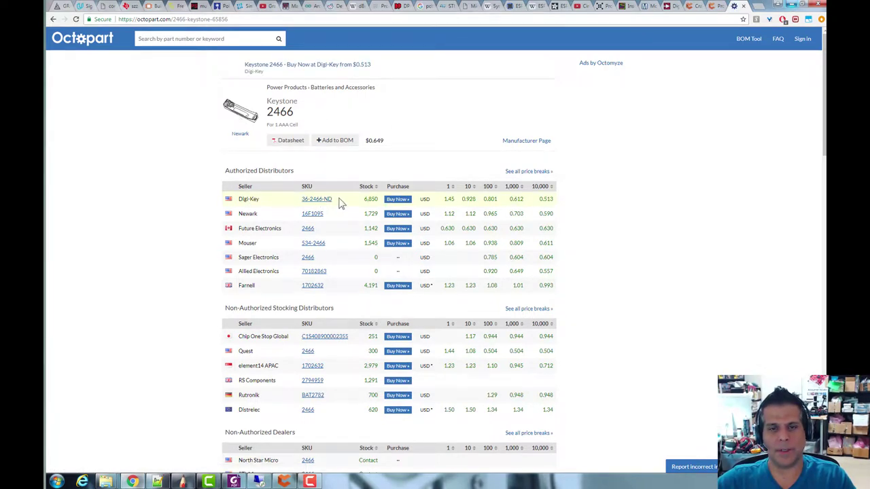
# Copy Digi-Key SKU 36-2466-ND, review its product page, then search 'AAA battery holder'.
pyautogui.click(344, 200)
pyautogui.press('ctrl+c')
pyautogui.scroll(3)
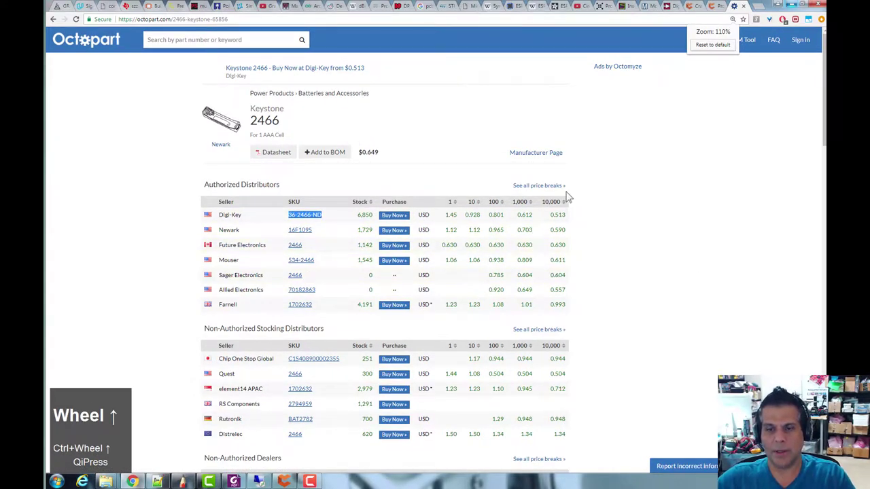
pyautogui.scroll(3)
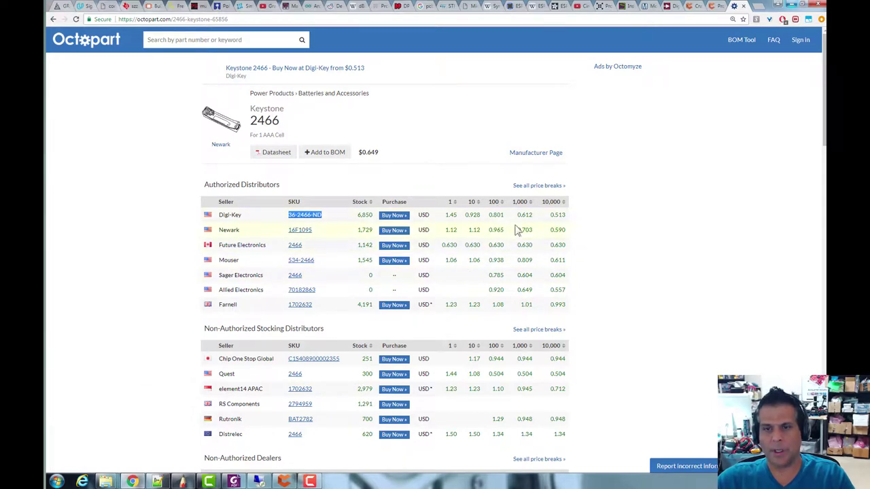
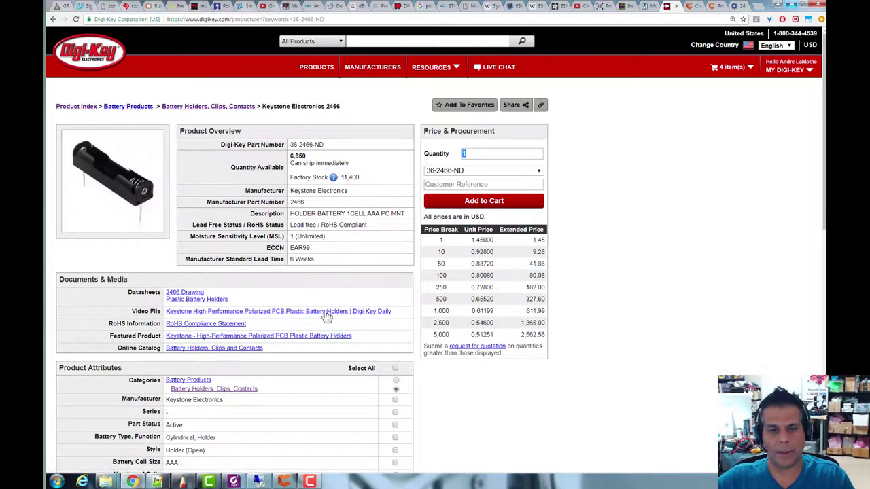
pyautogui.scroll(-3)
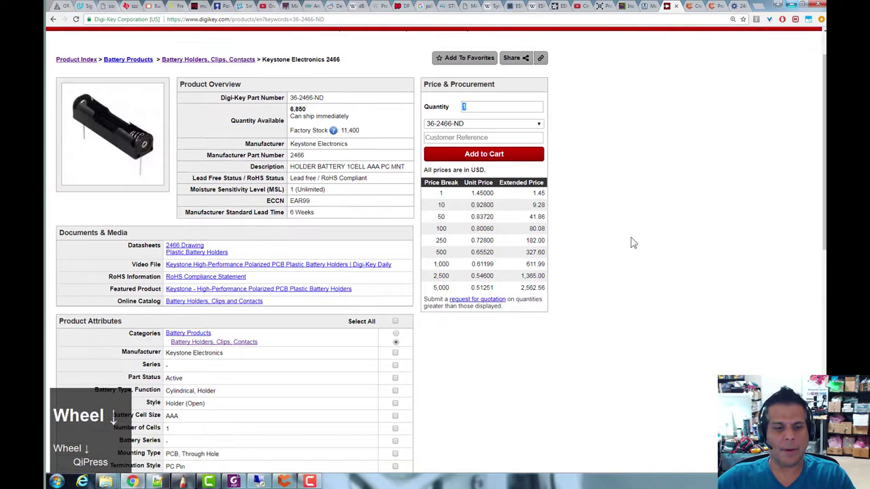
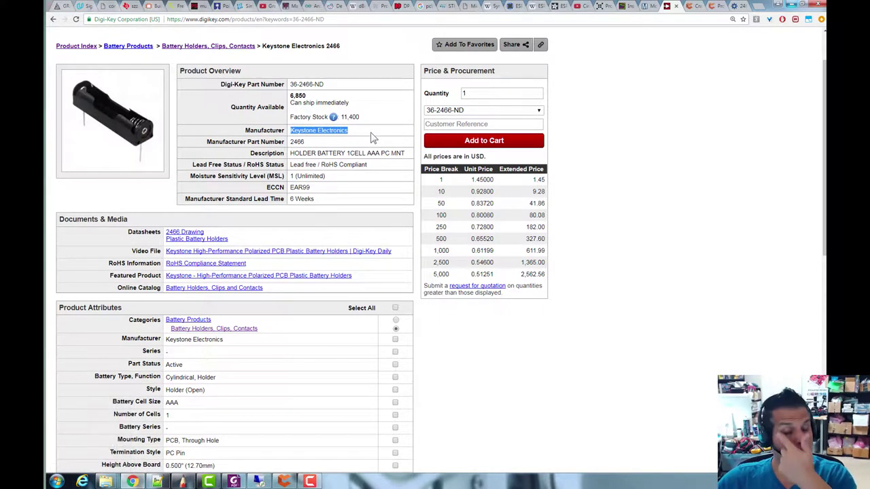
pyautogui.click(375, 135)
pyautogui.scroll(3)
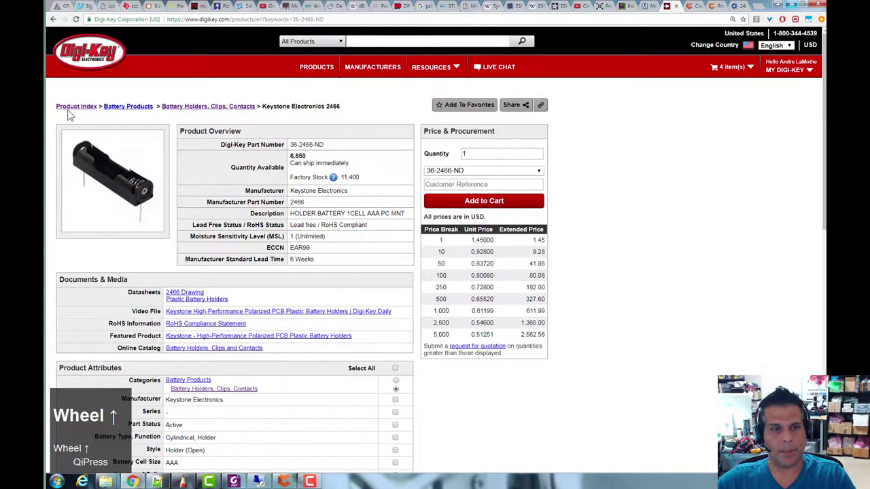
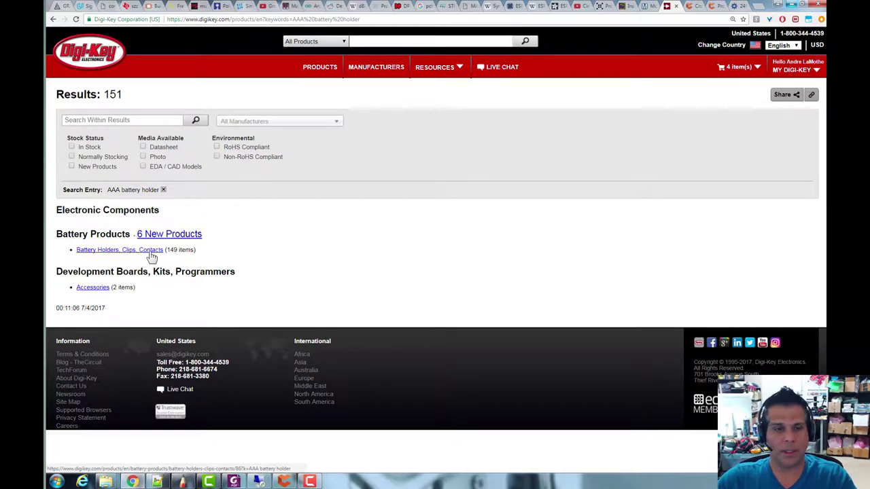
# Filter Battery Holders, Clips, Contacts to AAA, 1 cell, PCB Through Hole, In Stock — 6 results.
pyautogui.click(154, 253)
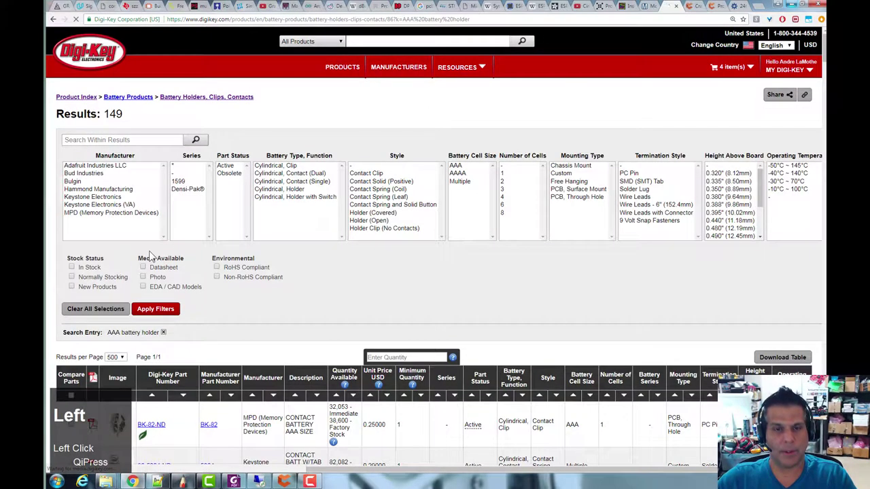
pyautogui.click(465, 164)
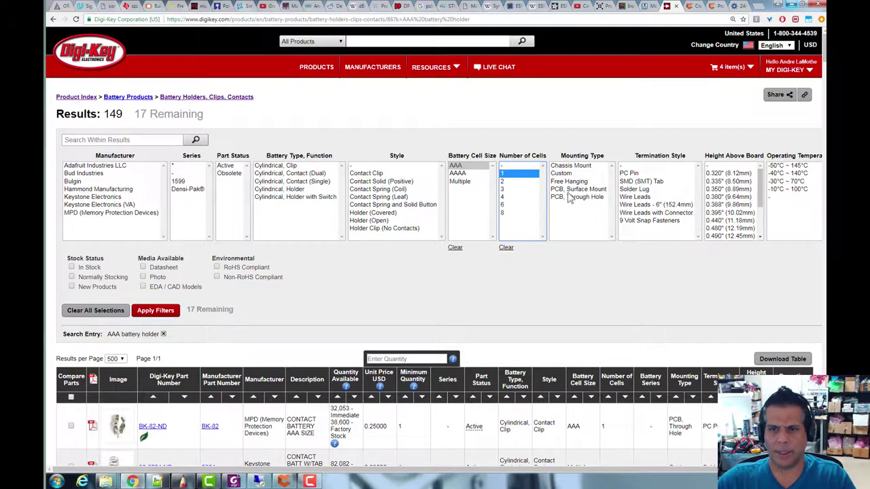
pyautogui.click(572, 195)
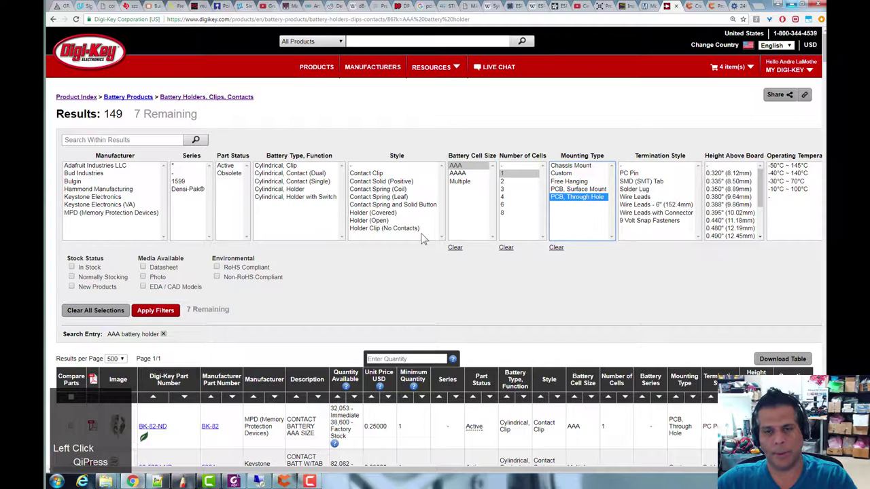
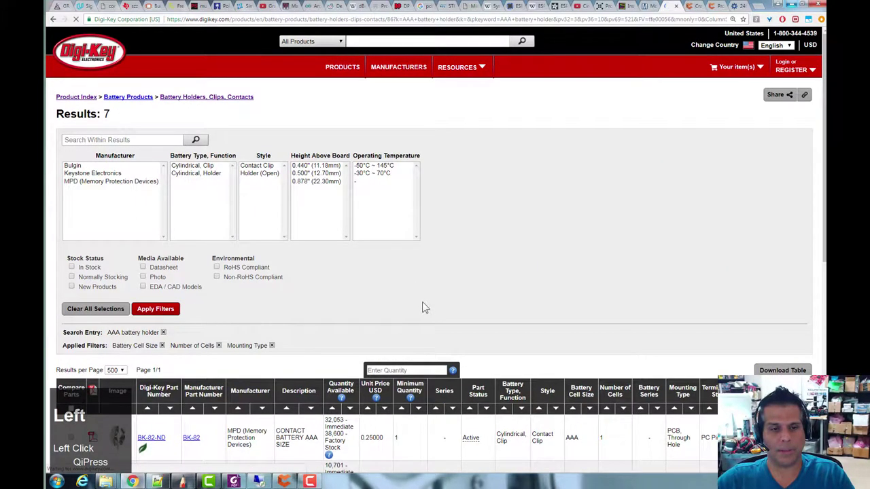
pyautogui.scroll(-3)
pyautogui.scroll(3)
pyautogui.click(74, 230)
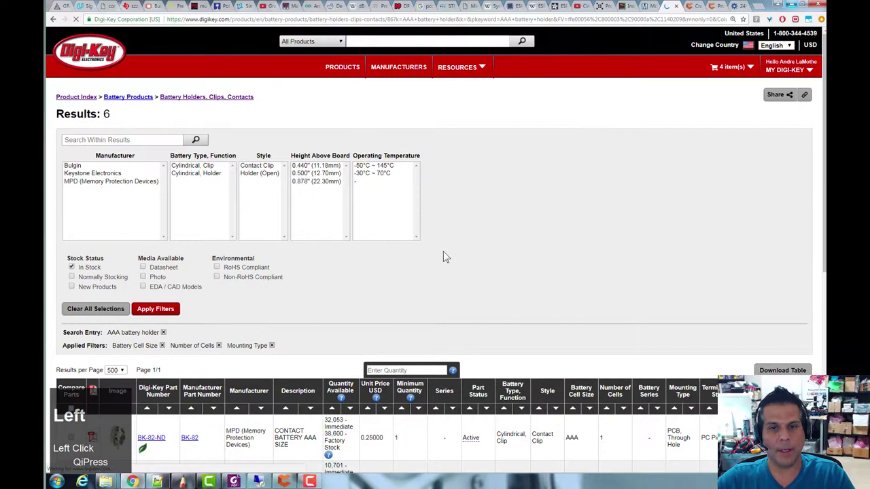
pyautogui.scroll(-3)
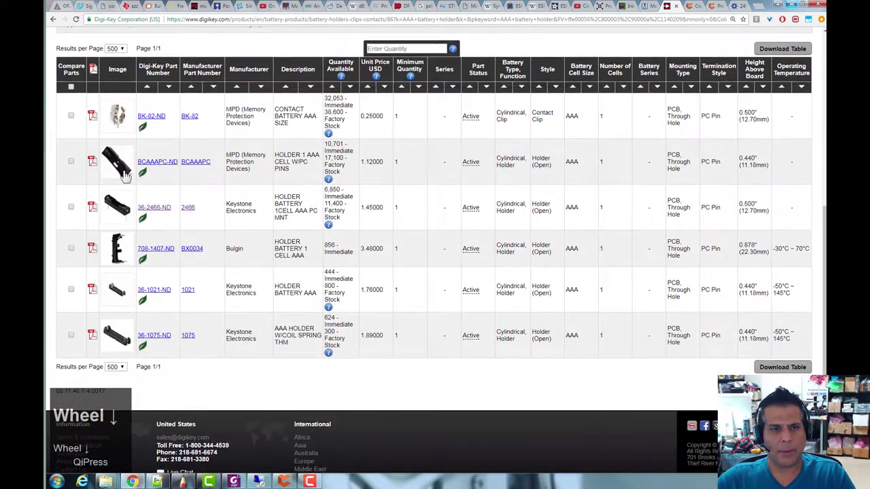
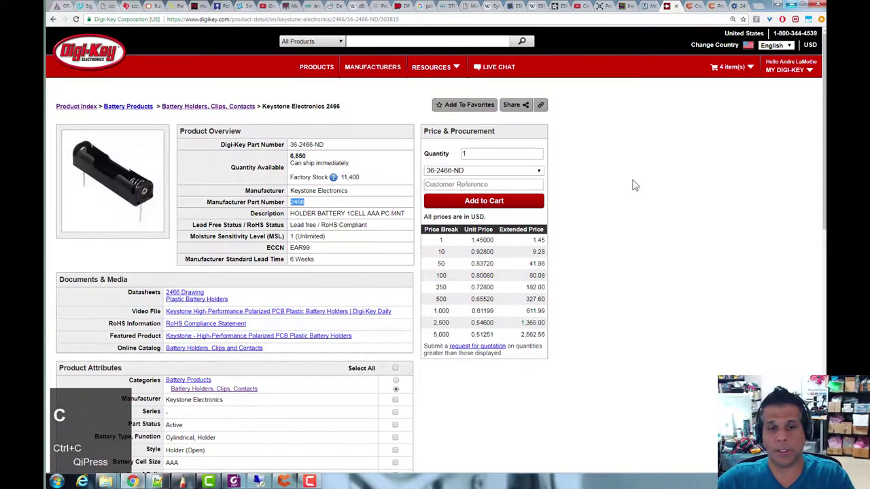
pyautogui.click(640, 182)
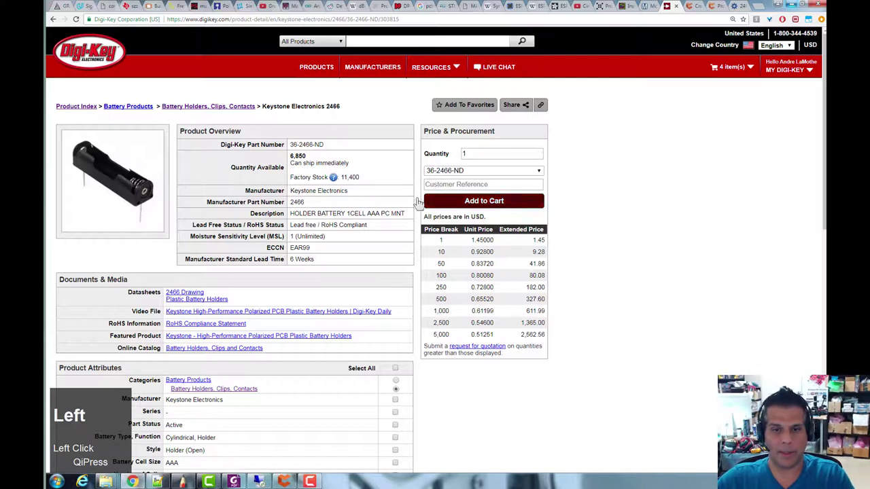
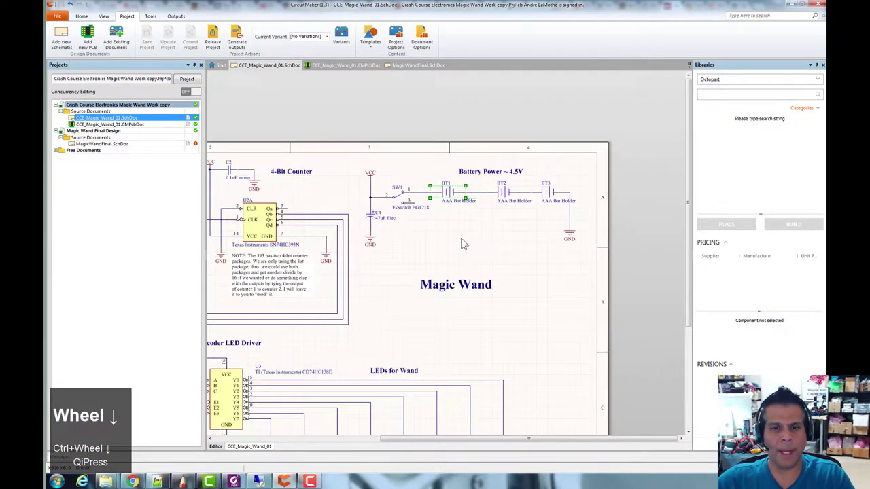
# Open MagicWandFinal.SchDoc from the Projects panel.
pyautogui.rightClick(481, 233)
pyautogui.click(125, 144)
pyautogui.scroll(3)
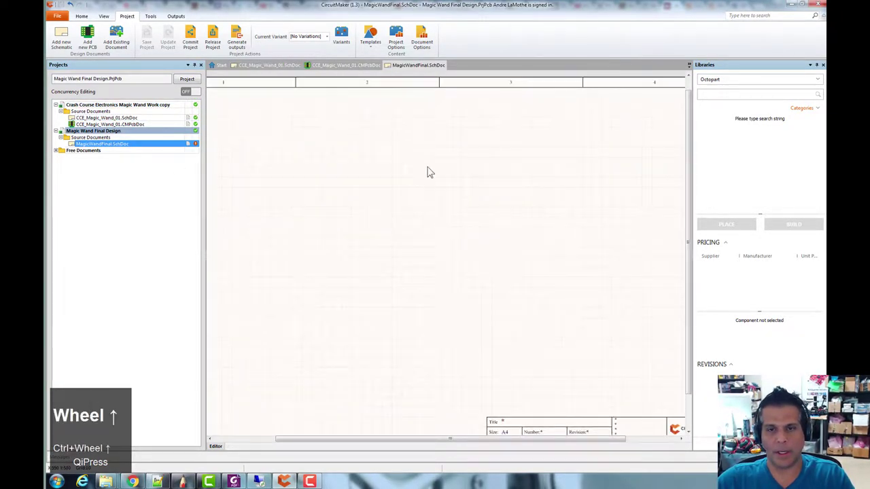
pyautogui.scroll(-3)
# Bring up the Place Component dialog from the sheet's Place > Component menu.
pyautogui.rightClick(464, 197)
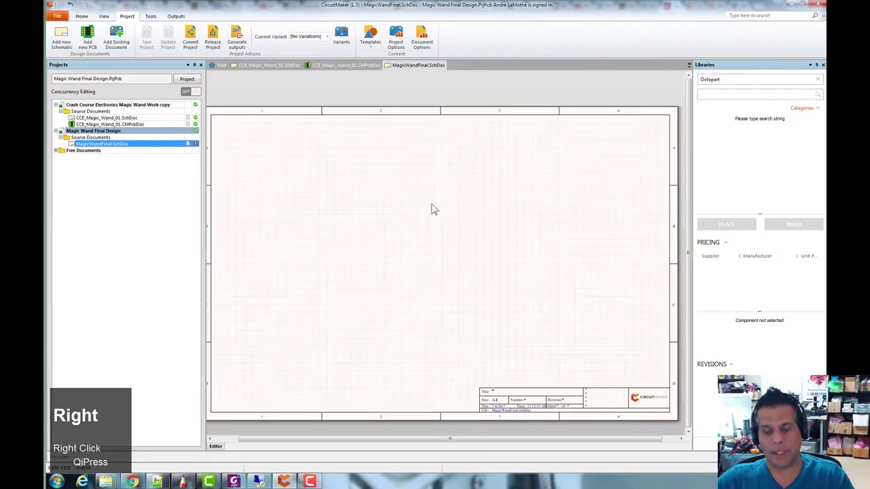
pyautogui.click(430, 174)
pyautogui.rightClick(386, 148)
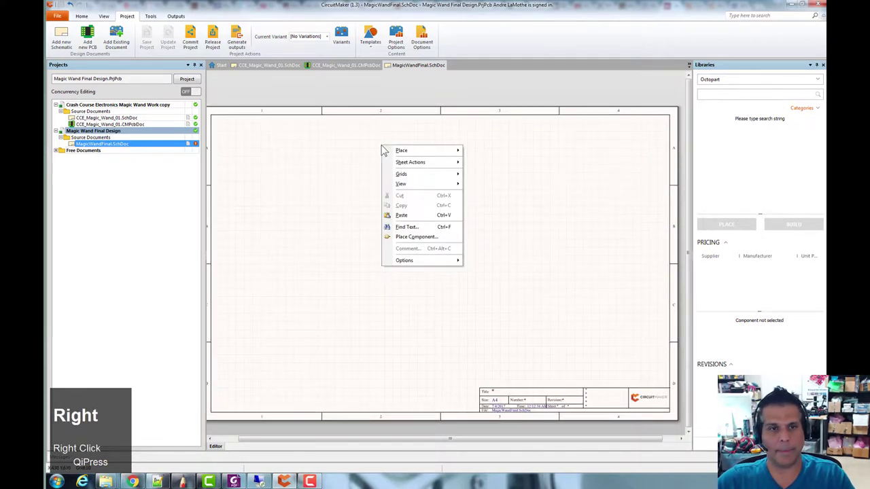
pyautogui.click(335, 157)
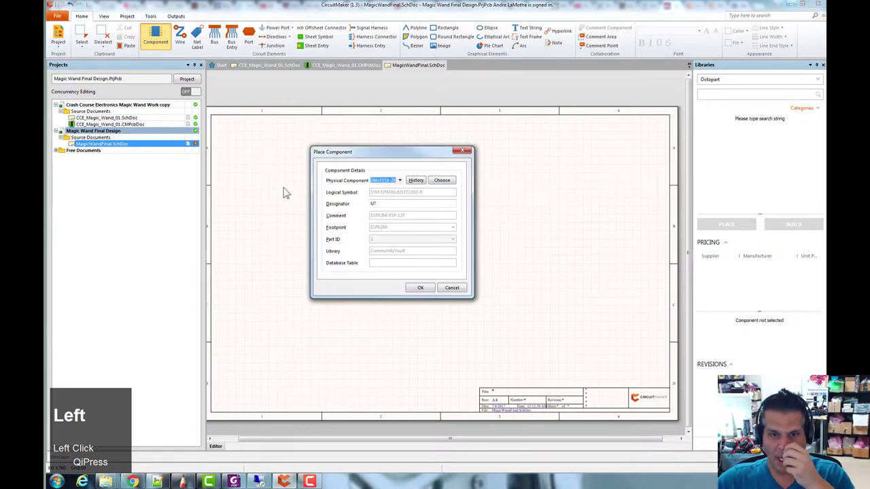
pyautogui.click(475, 150)
pyautogui.rightClick(366, 161)
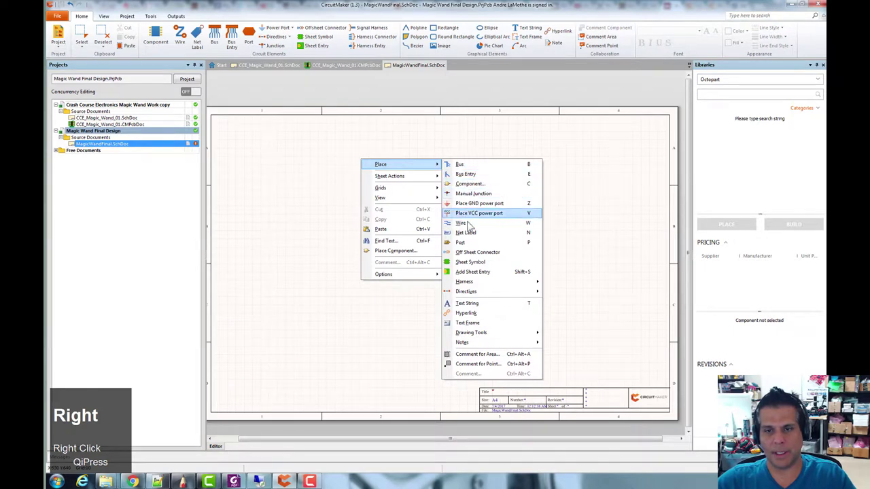
pyautogui.click(480, 190)
pyautogui.press('c')
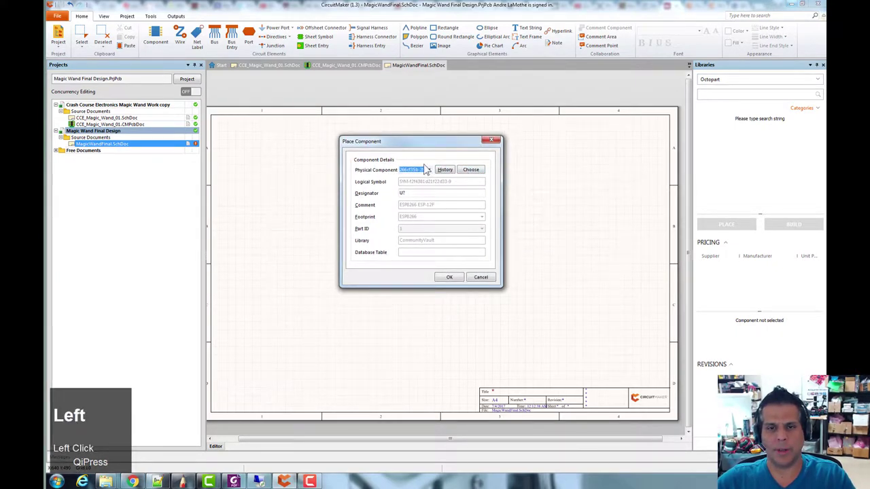
# Browse the part libraries and switch the source to Octopart for the 2466 search.
pyautogui.click(470, 173)
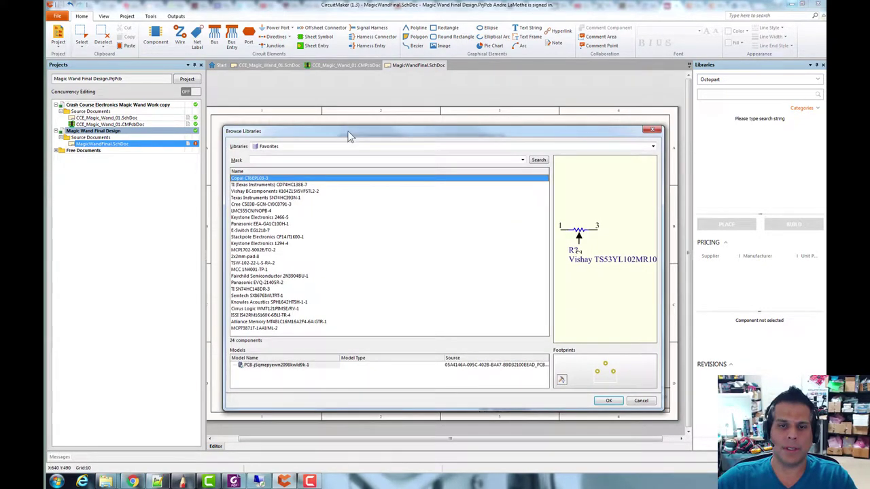
pyautogui.click(354, 134)
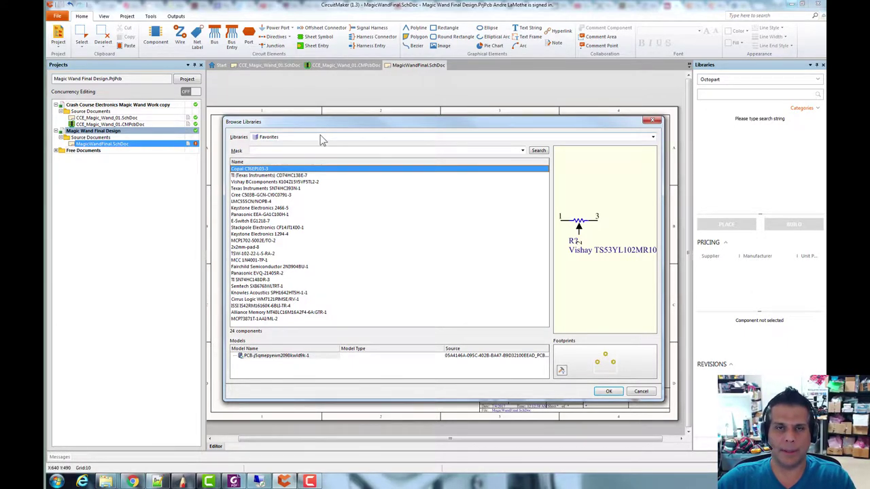
pyautogui.click(325, 137)
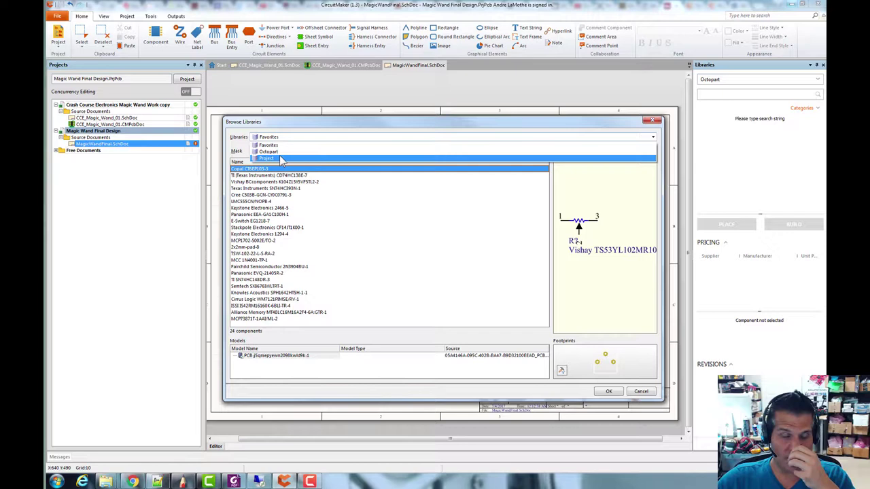
pyautogui.click(284, 153)
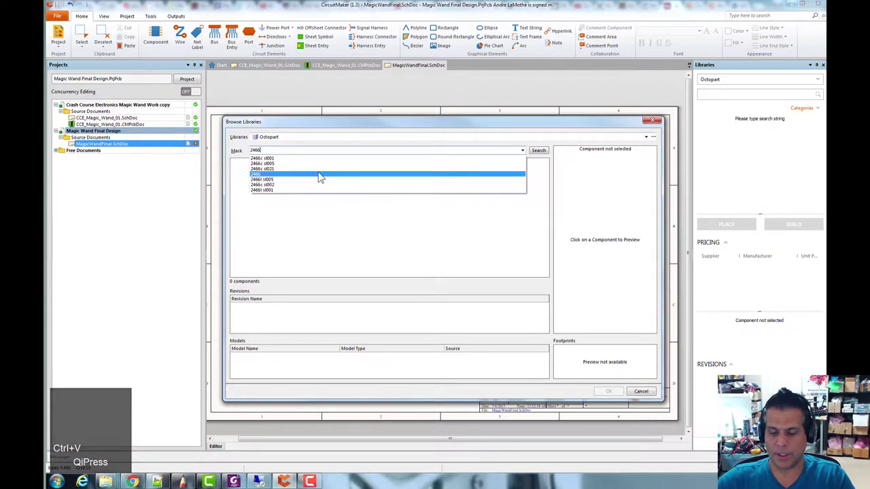
# Search Octopart for 'aaa bater holde' and preview the two-cell AAA battery holder.
pyautogui.press('Return')
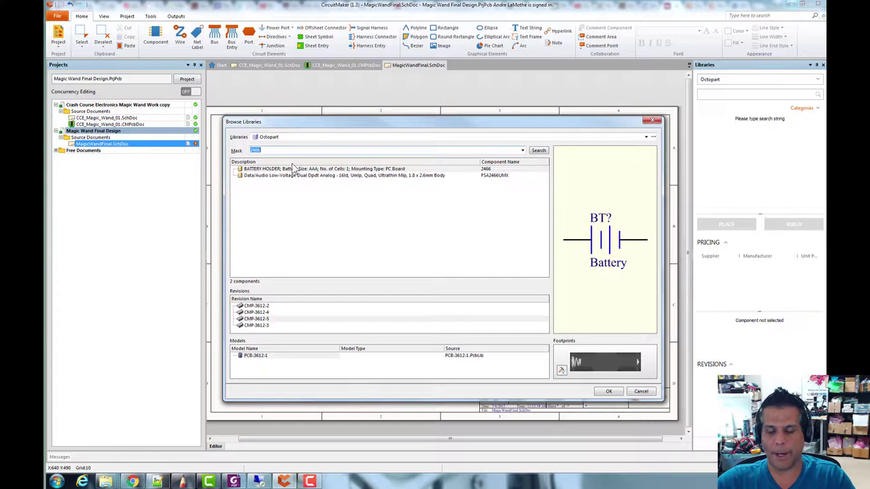
pyautogui.press('BackSpace')
pyautogui.write('aaa')
pyautogui.press('space')
pyautogui.write('bater')
pyautogui.press('space')
pyautogui.write('holde')
pyautogui.press('Return')
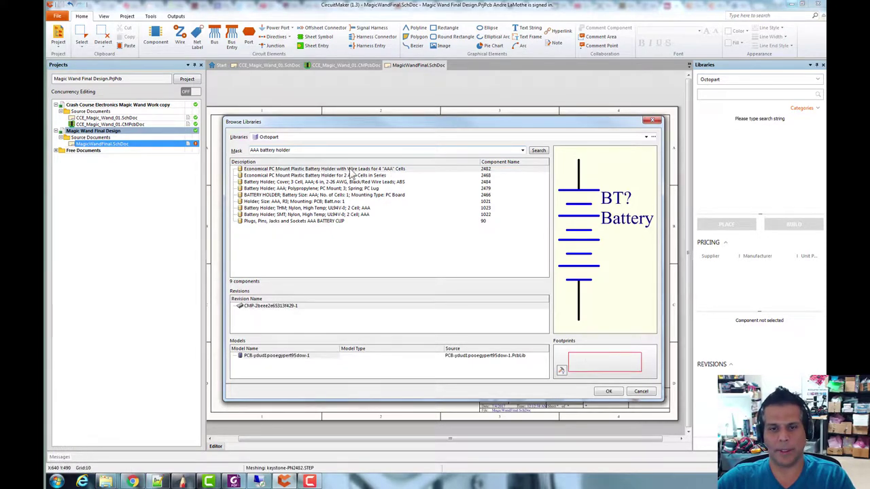
pyautogui.click(353, 171)
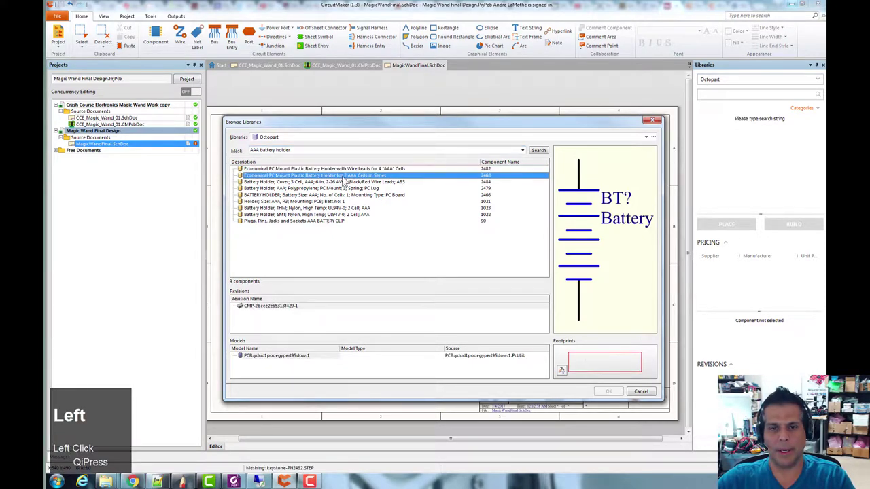
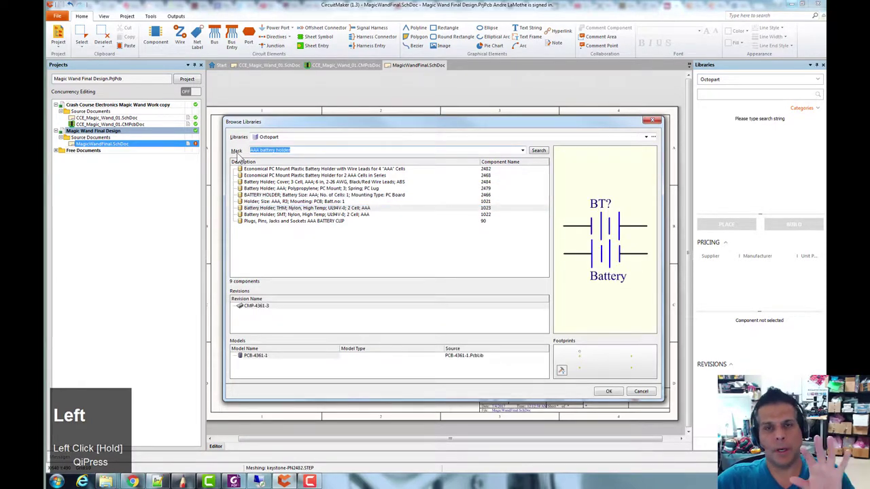
# Shorten the search to 'AAA', run it, and browse the 25 mixed results.
pyautogui.press('End')
pyautogui.press('BackSpace')
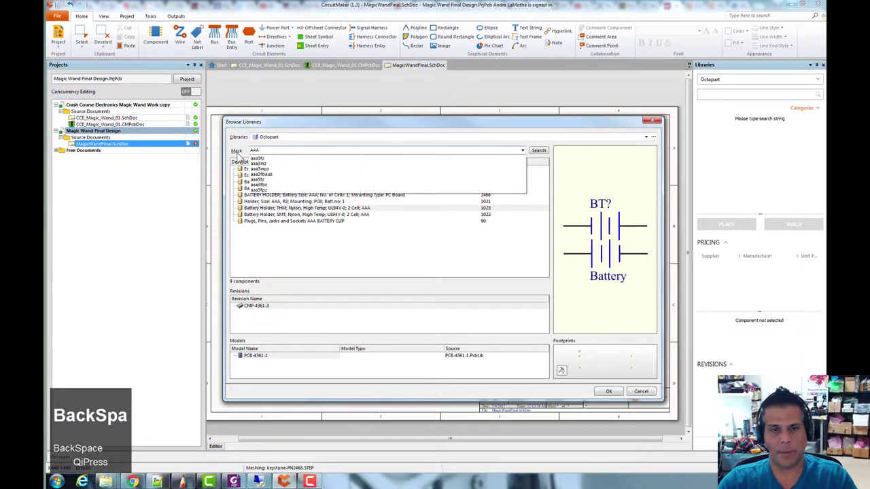
pyautogui.press('Return')
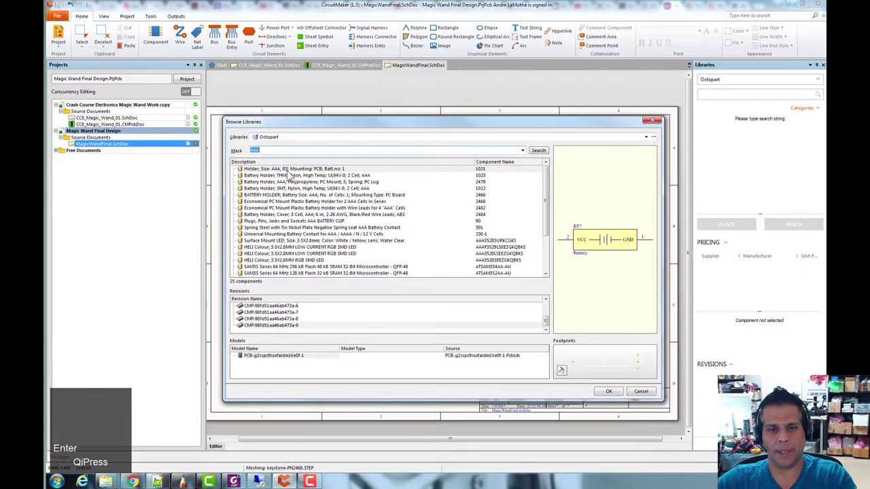
pyautogui.moveTo(550, 203); pyautogui.dragTo(269, 210)
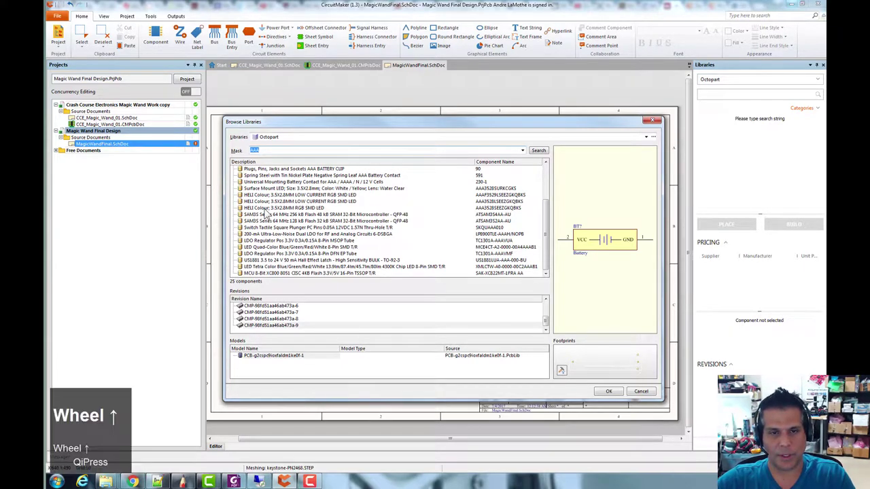
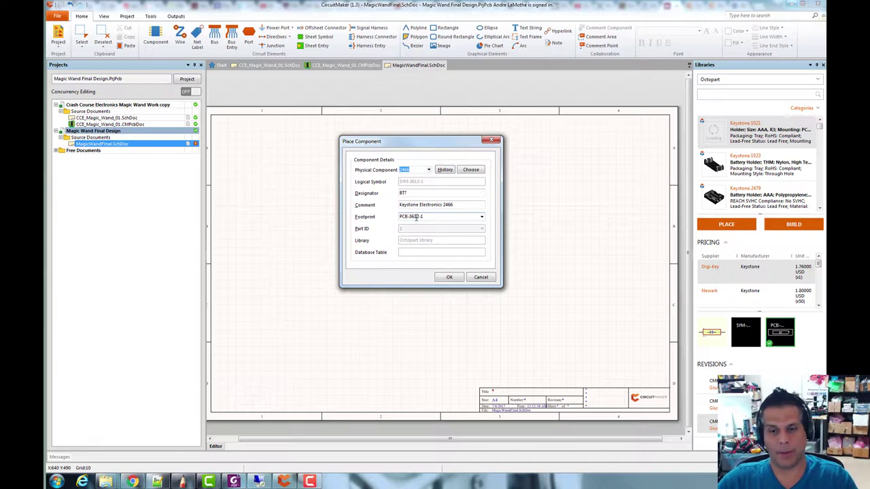
# Place the Keystone 2466 battery holders in a row on the sheet and end placement.
pyautogui.click(455, 278)
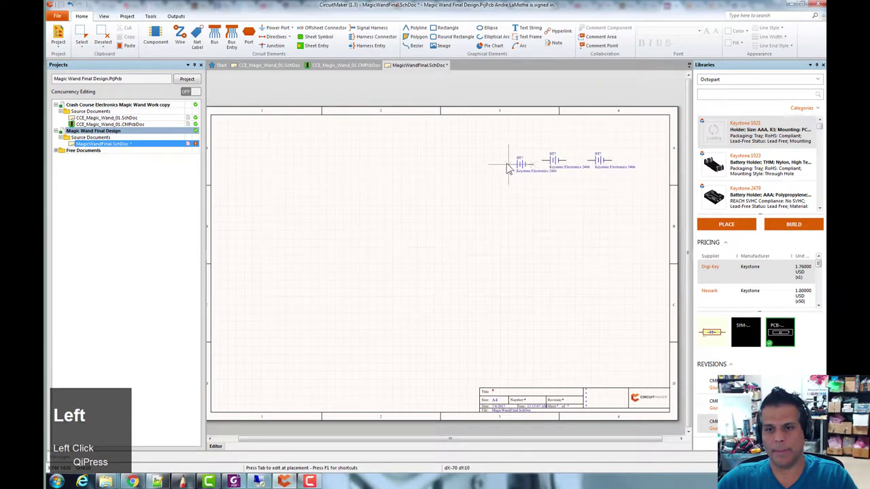
pyautogui.click(491, 176)
pyautogui.press('Escape')
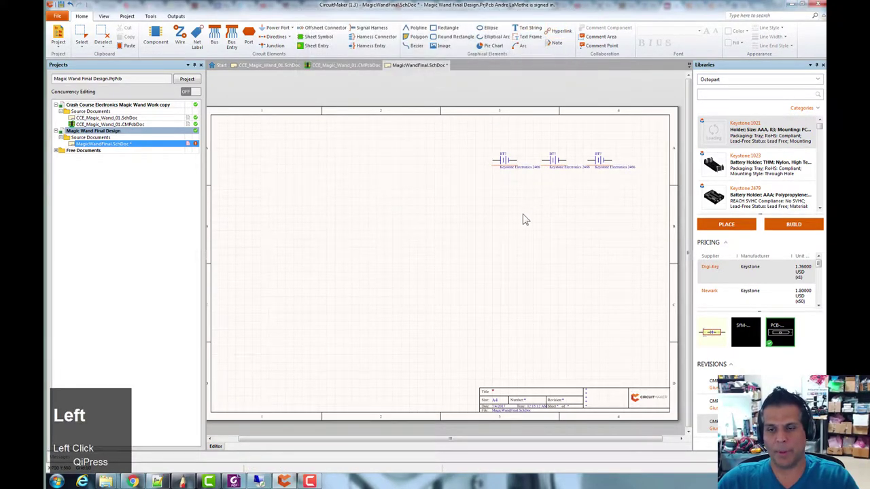
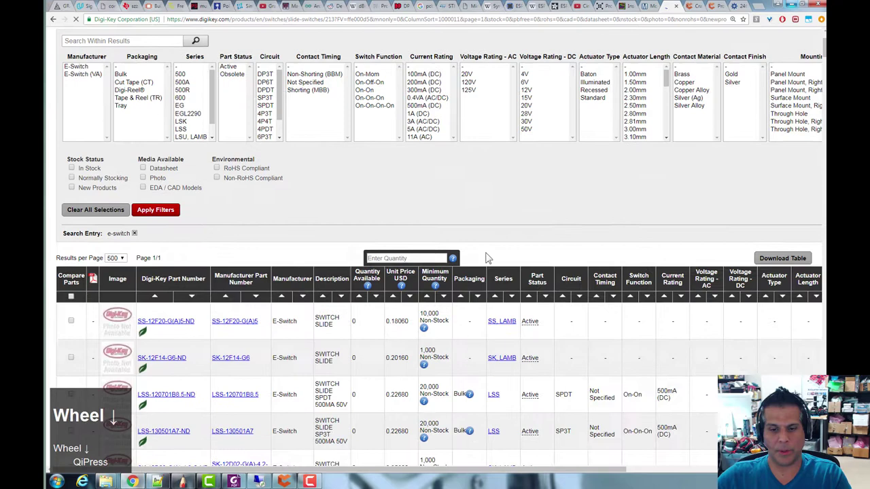
# Filter Digi-Key slide switches to SPDT and view the E-Switch EG-series results.
pyautogui.scroll(3)
pyautogui.click(125, 174)
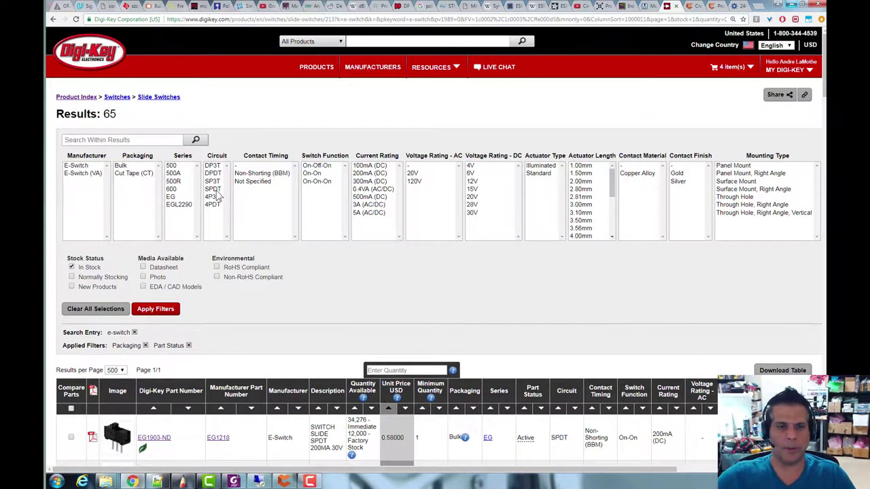
pyautogui.click(219, 193)
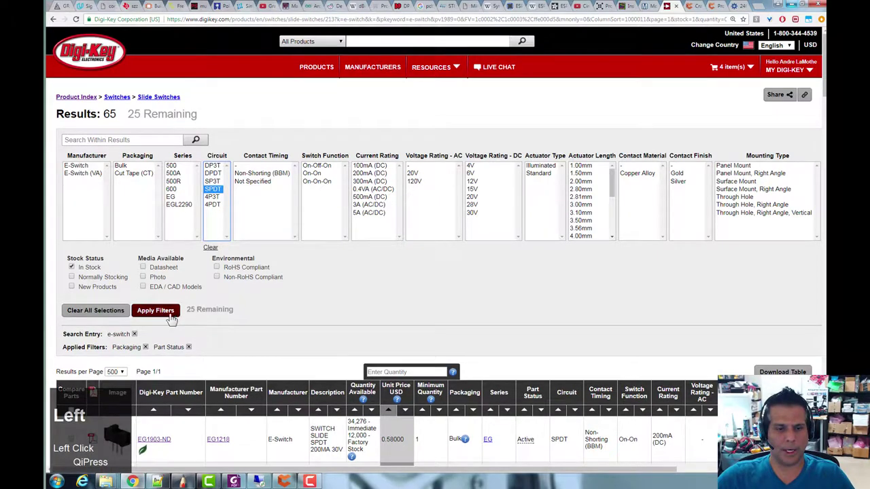
pyautogui.scroll(-3)
pyautogui.scroll(-3)
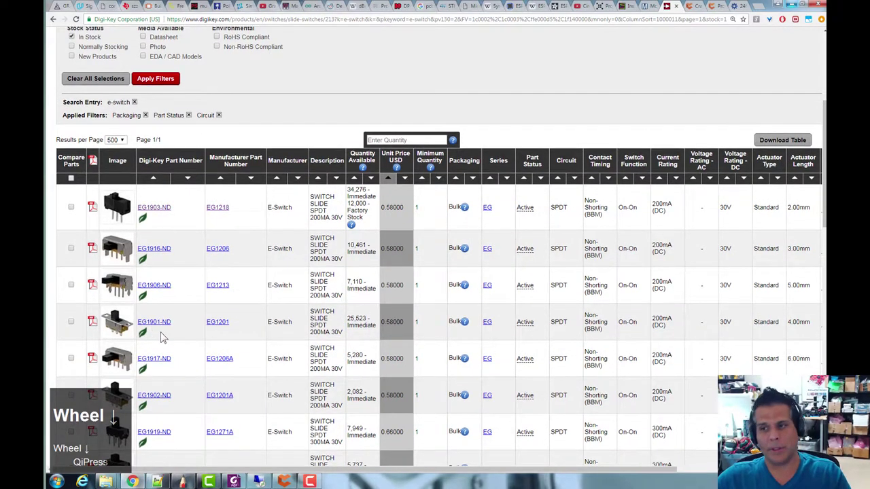
# Select the EG1218 in the results and copy its manufacturer part number.
pyautogui.moveTo(430, 473); pyautogui.dragTo(632, 249)
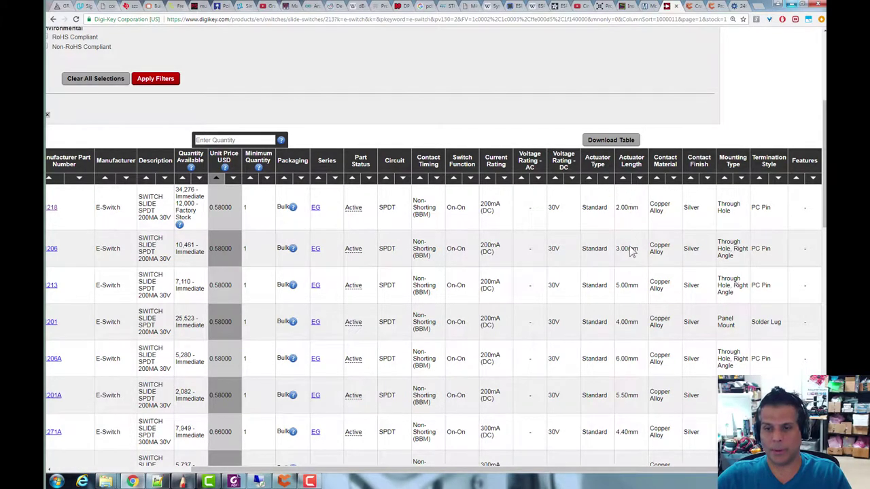
pyautogui.moveTo(610, 479); pyautogui.dragTo(147, 255)
pyautogui.scroll(-3)
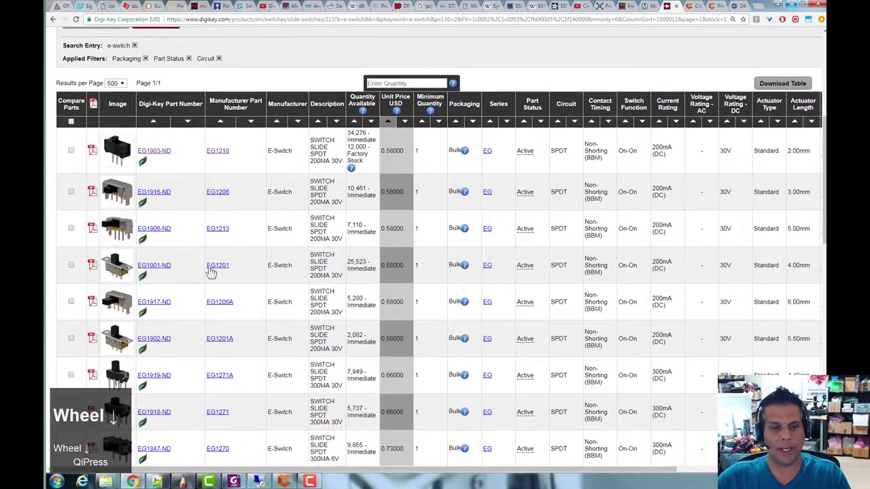
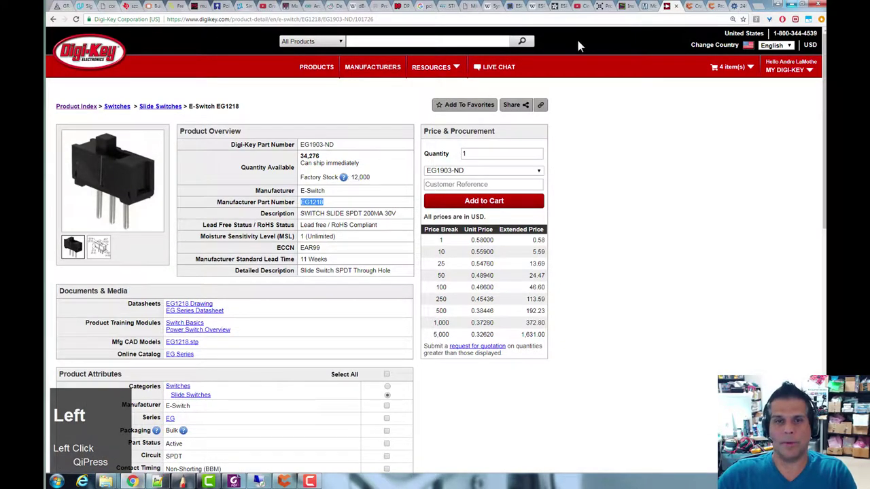
pyautogui.press('Return')
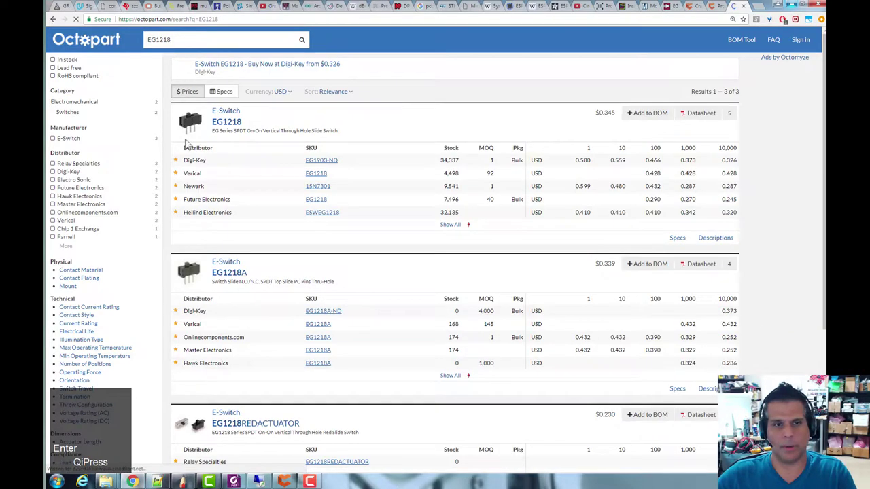
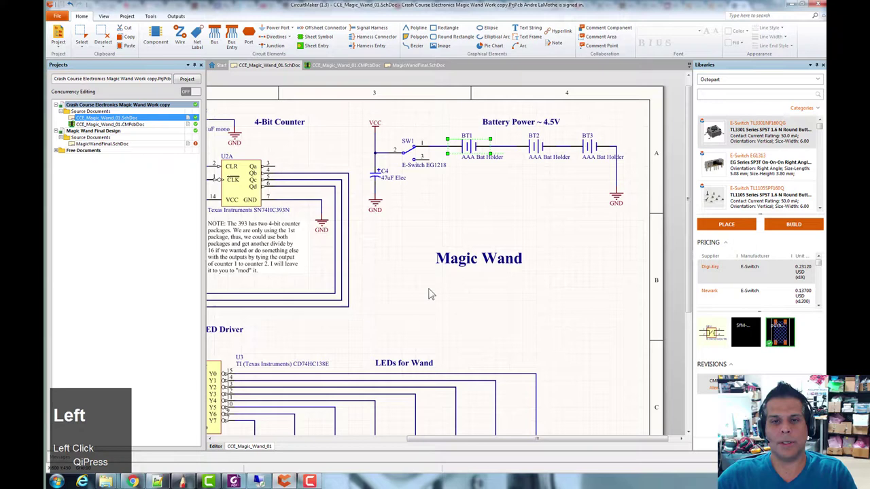
# In MagicWandFinal.SchDoc start Place > Component and open the library browser.
pyautogui.click(420, 64)
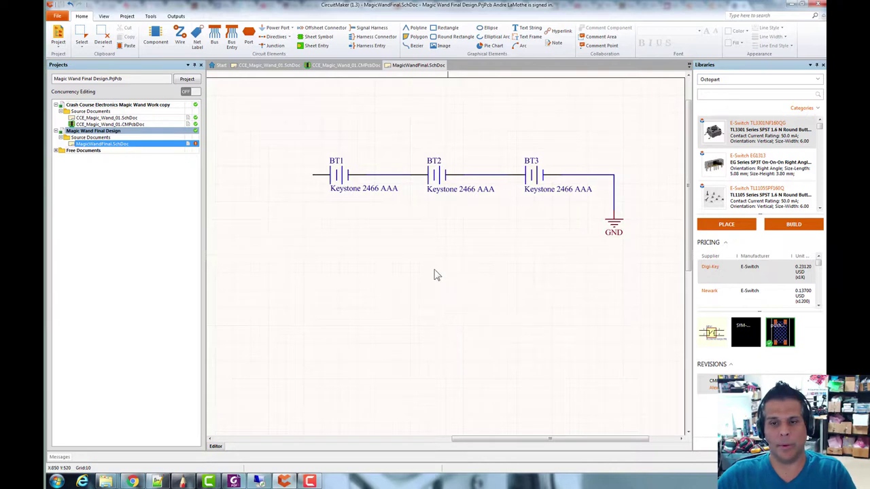
pyautogui.click(425, 256)
pyautogui.rightClick(343, 253)
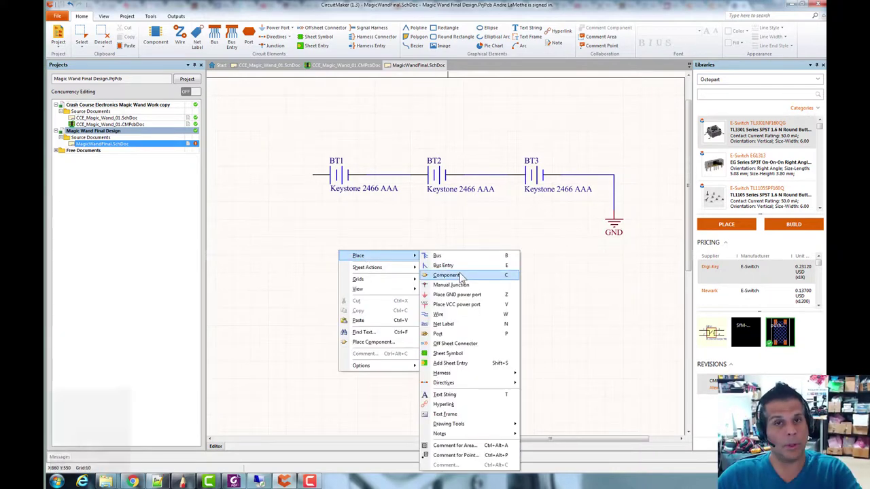
pyautogui.click(464, 275)
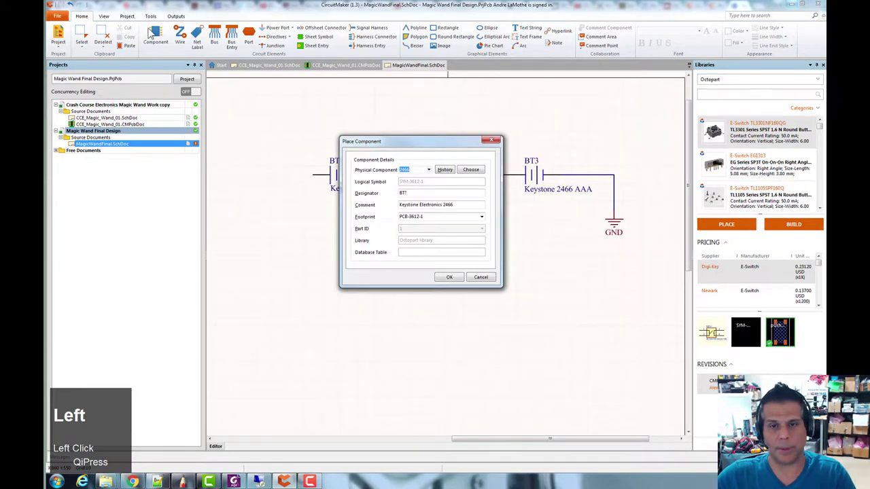
pyautogui.click(477, 166)
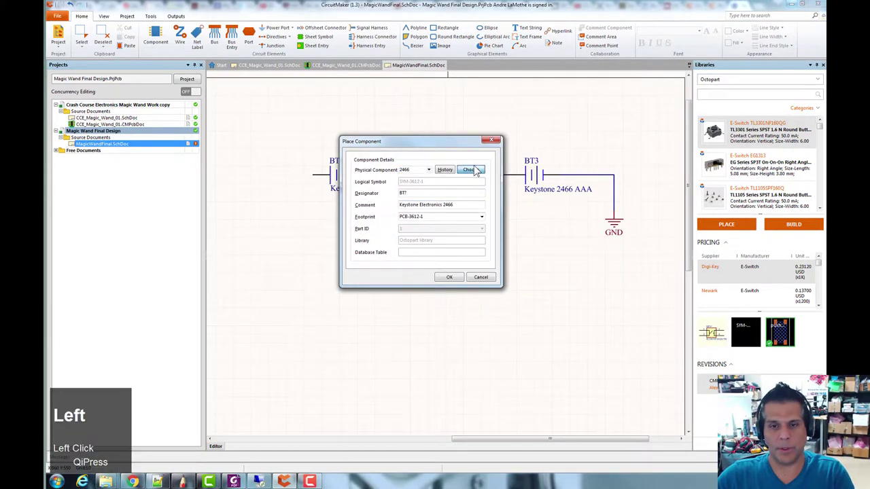
# Search the pasted EG1218, pick the EG Series SPDT slide switch, check its 3D footprint and confirm.
pyautogui.press('ctrl+v')
pyautogui.press('Return')
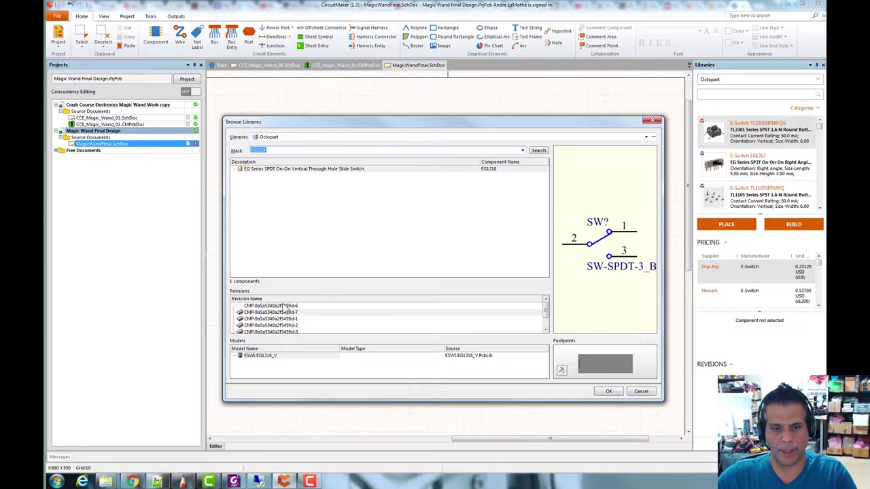
pyautogui.click(550, 317)
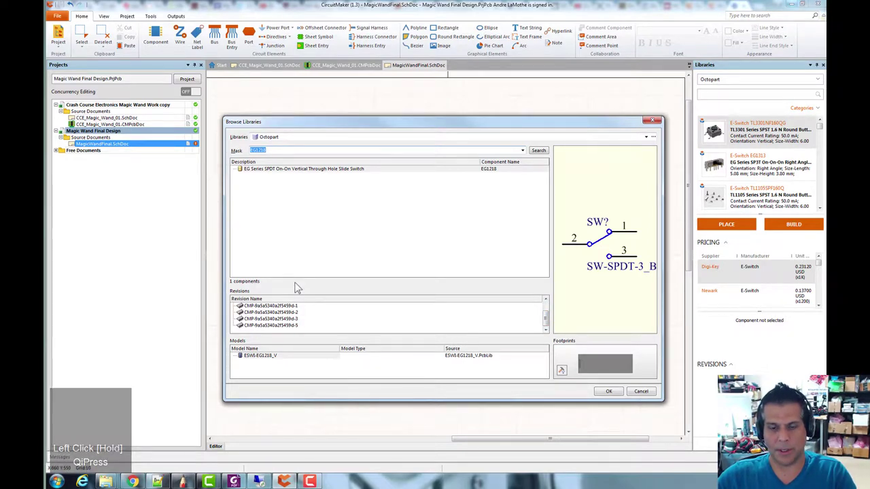
pyautogui.click(337, 209)
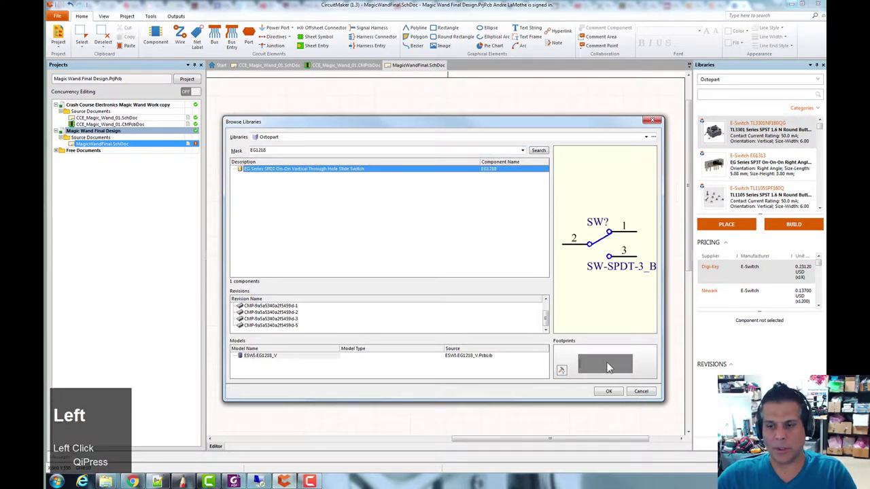
pyautogui.click(614, 367)
pyautogui.rightClick(614, 369)
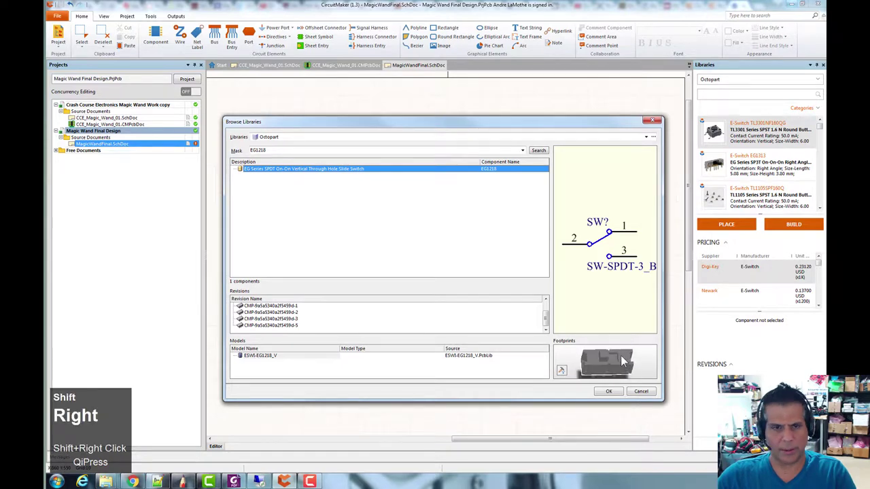
pyautogui.click(362, 239)
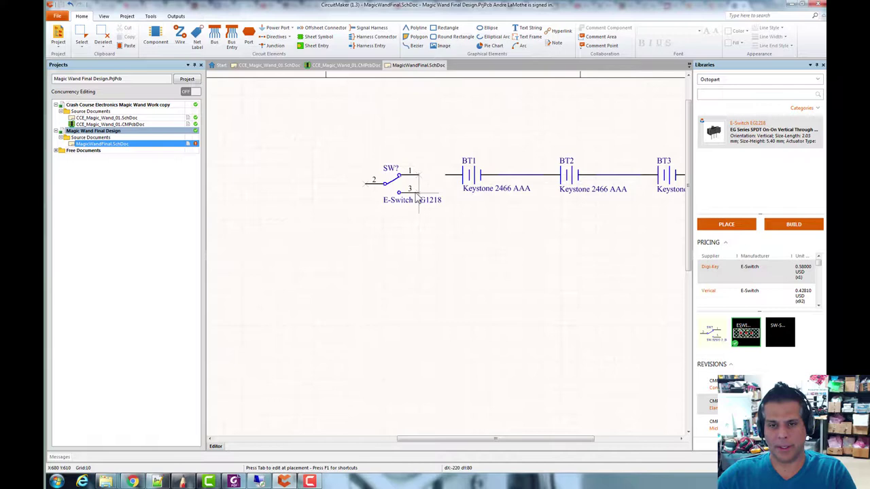
# Drop the EG1218 switch left of BT1 and compare with the original CCE_Magic_Wand_01 schematic.
pyautogui.click(420, 194)
pyautogui.rightClick(488, 243)
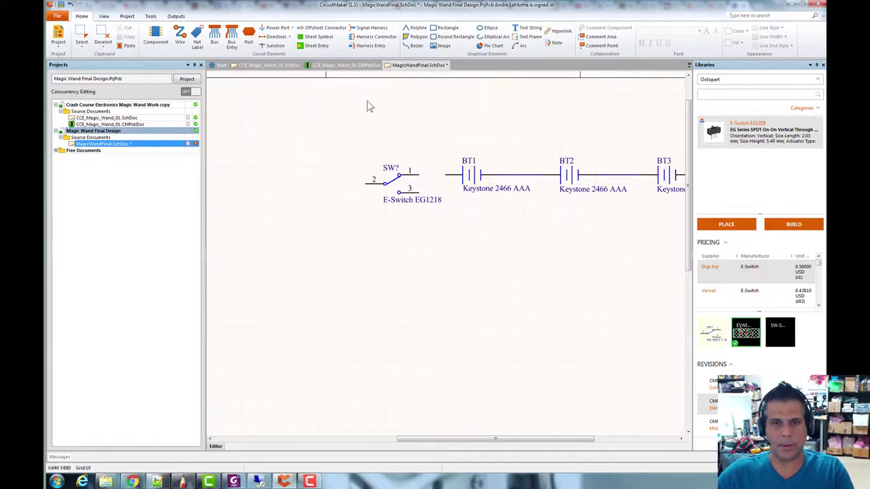
pyautogui.click(342, 64)
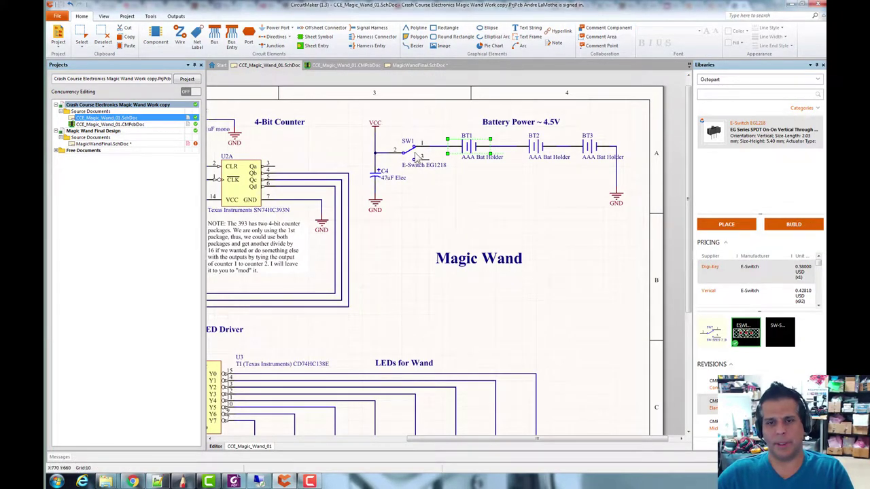
pyautogui.click(406, 68)
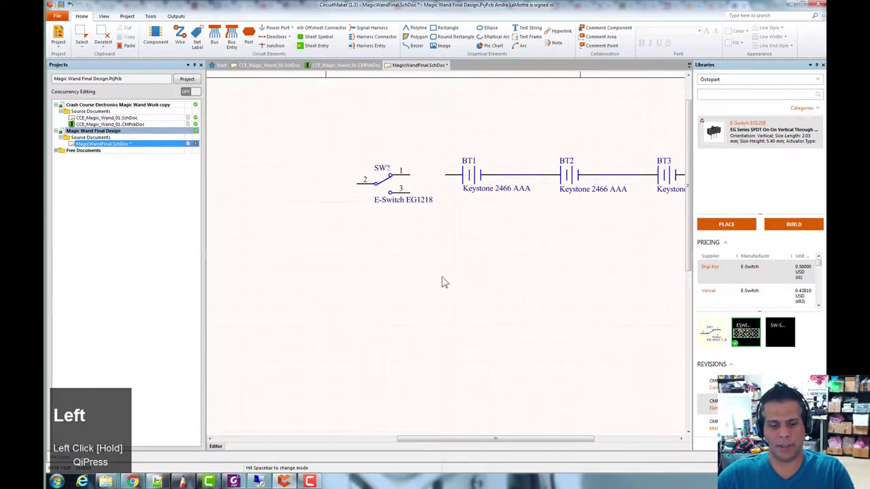
# Wire the switch's left pin, bending upward to its upper lead, and leave wire mode.
pyautogui.press('w')
pyautogui.click(417, 179)
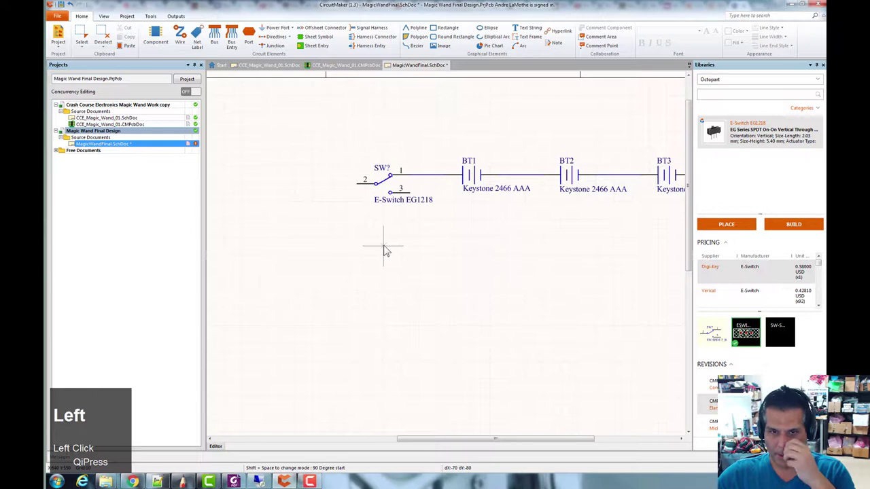
pyautogui.click(358, 189)
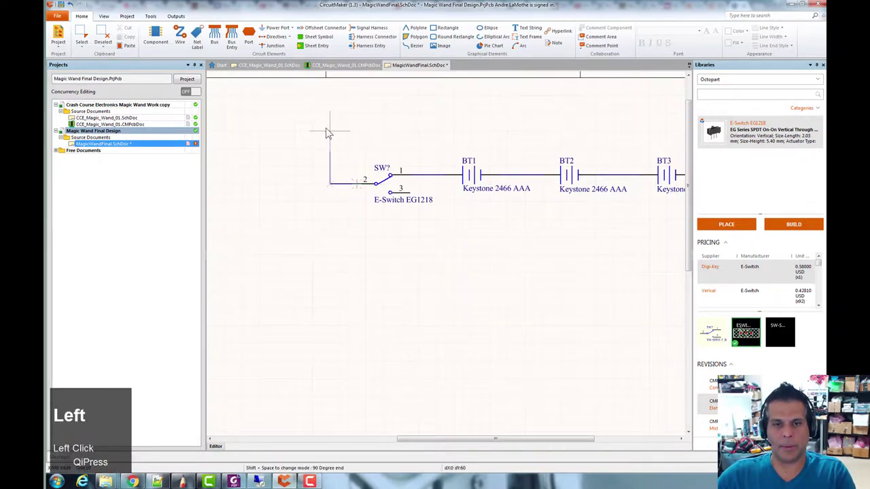
pyautogui.rightClick(354, 121)
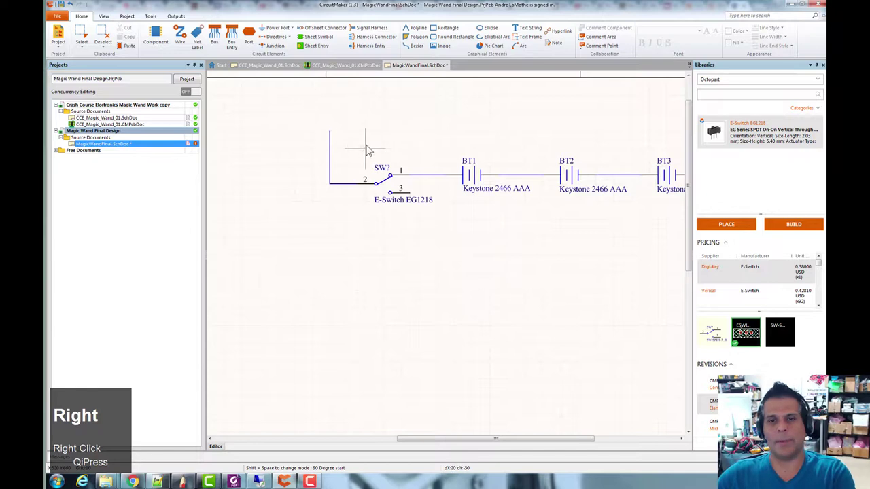
pyautogui.press('Escape')
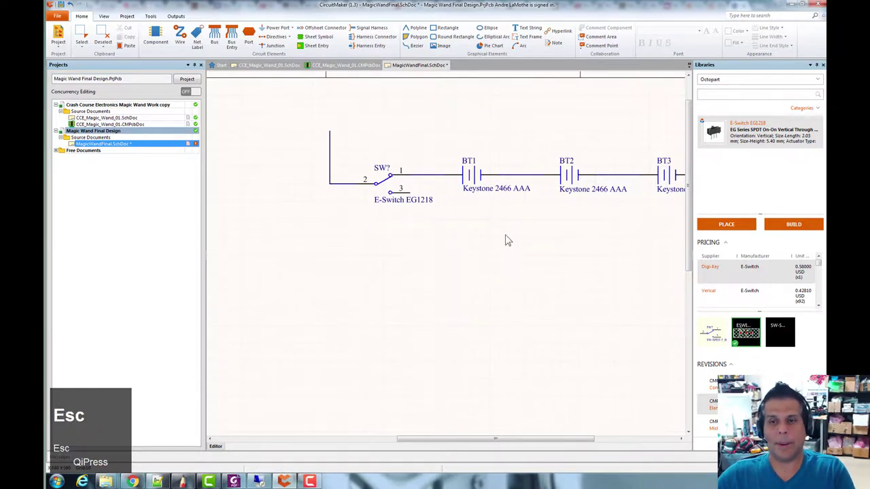
# Go to the Home ribbon and open the Power Port symbol list.
pyautogui.scroll(-3)
pyautogui.rightClick(516, 237)
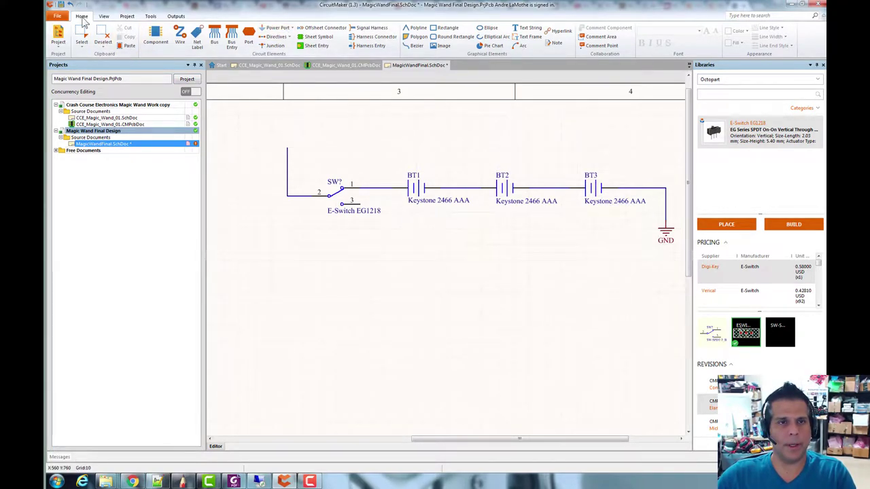
pyautogui.click(113, 16)
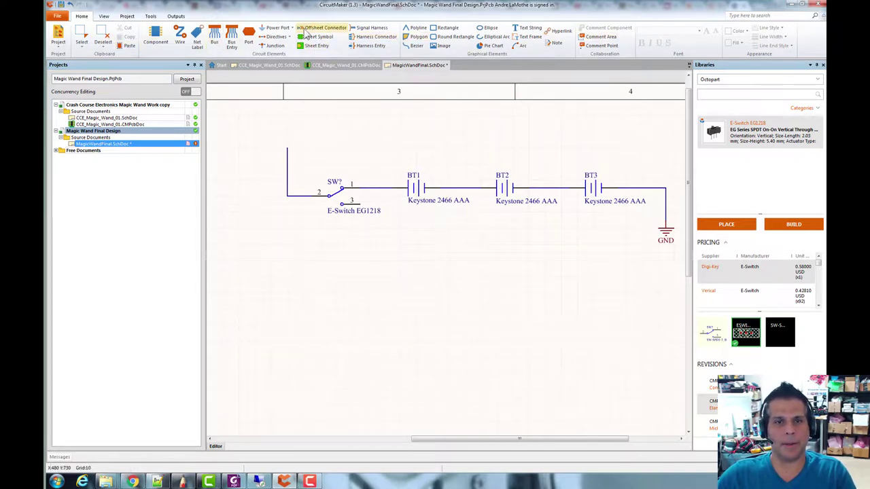
pyautogui.click(287, 31)
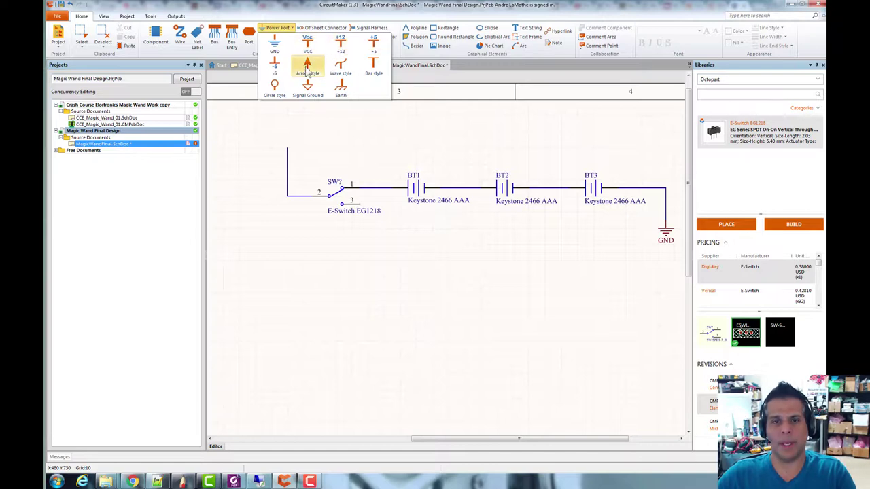
# Check the original Magic Wand schematic's Battery Power section and return to MagicWandFinal.
pyautogui.click(310, 69)
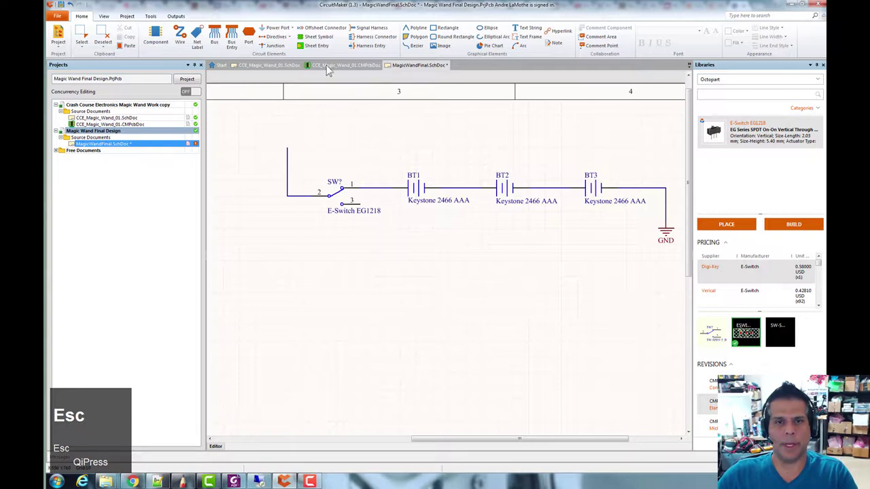
pyautogui.click(268, 70)
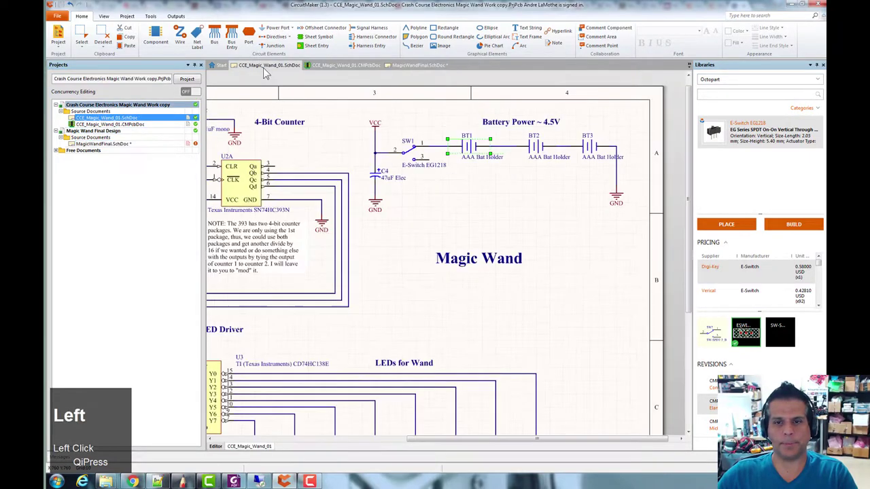
pyautogui.click(421, 61)
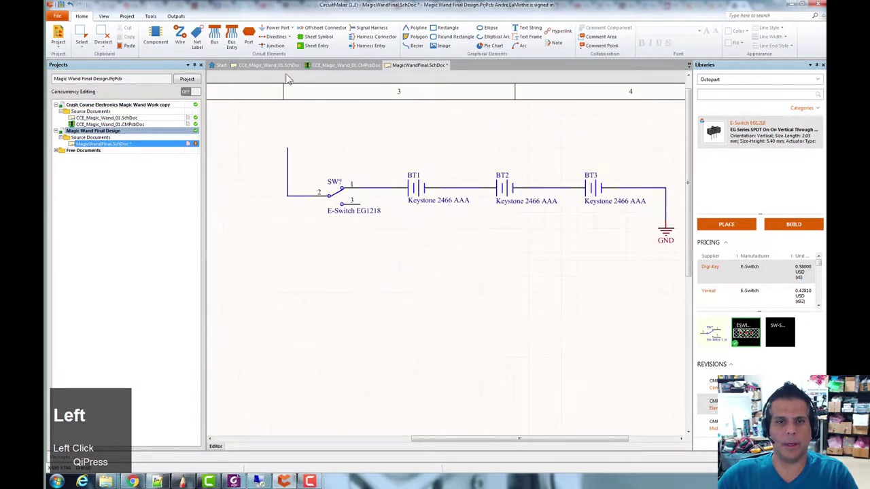
# Place a VCC power port atop the wire rising from the switch and end placement.
pyautogui.click(296, 31)
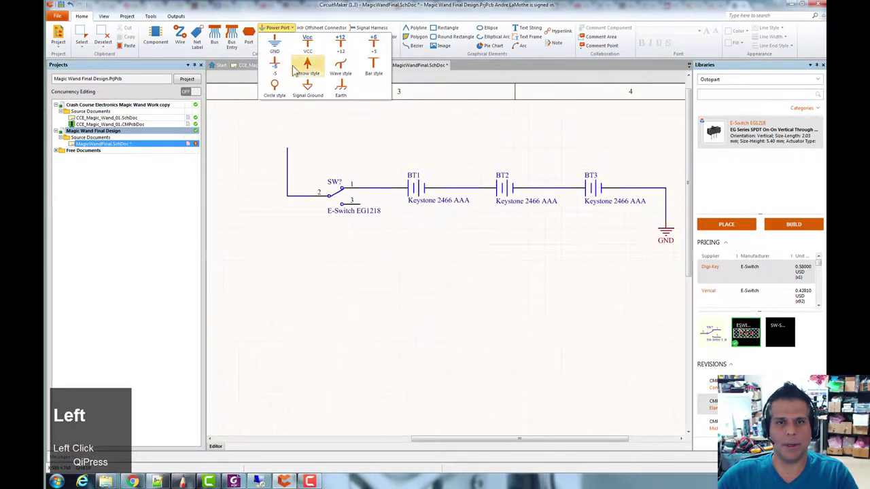
pyautogui.click(314, 43)
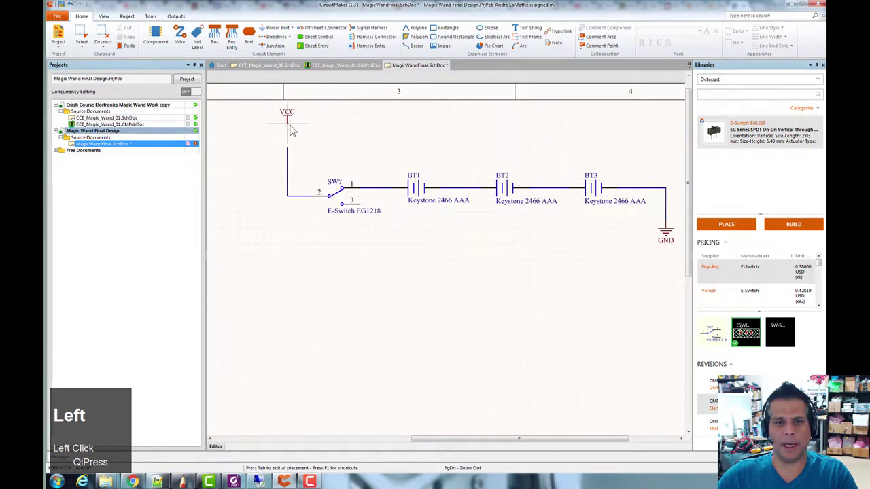
pyautogui.click(294, 149)
pyautogui.rightClick(383, 135)
pyautogui.scroll(-3)
pyautogui.rightClick(480, 144)
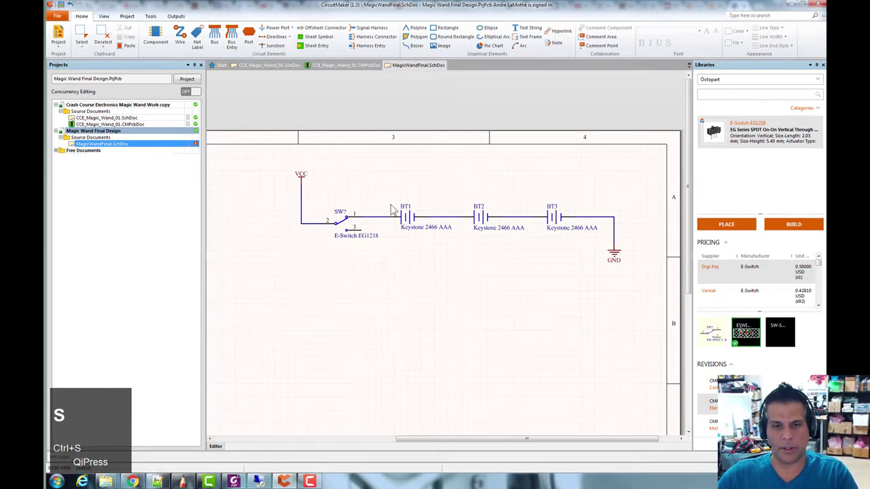
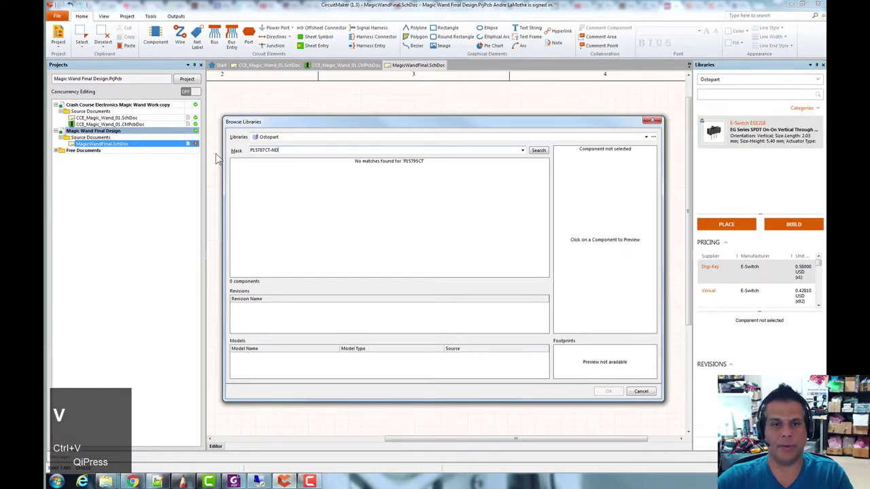
# Run the part-number search and accept the Panasonic 10uF Cap Pol2 capacitor.
pyautogui.press('Return')
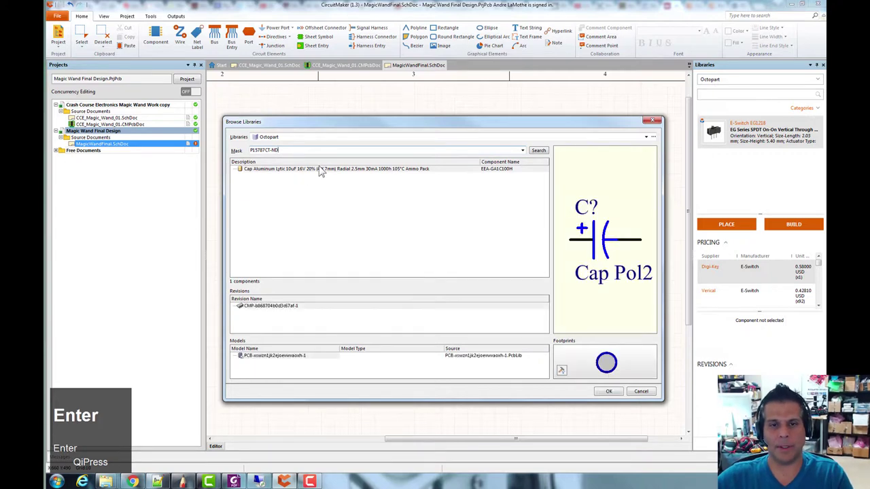
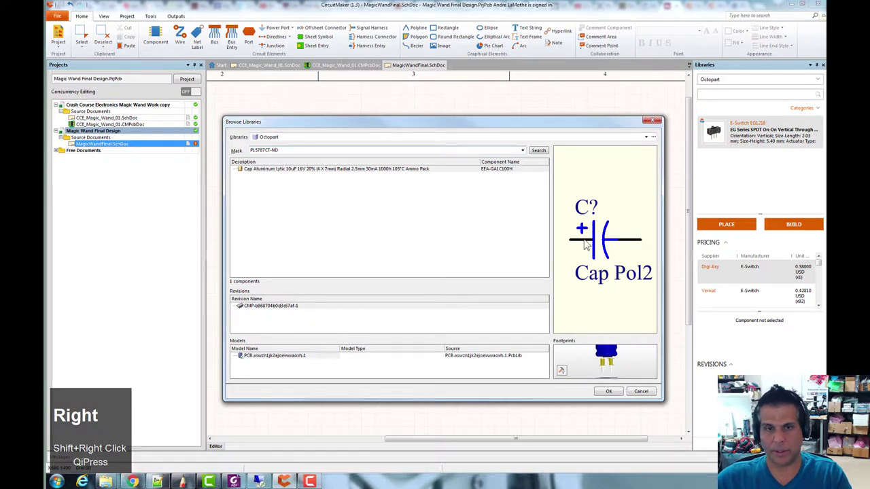
pyautogui.click(611, 390)
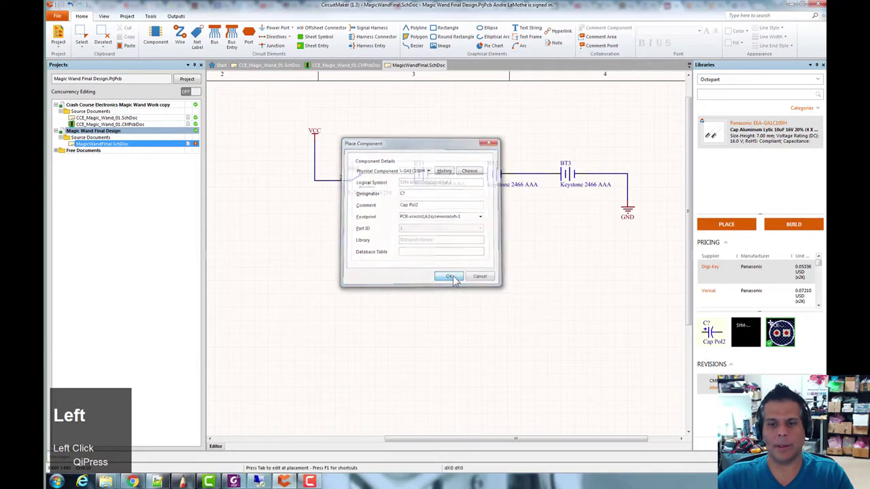
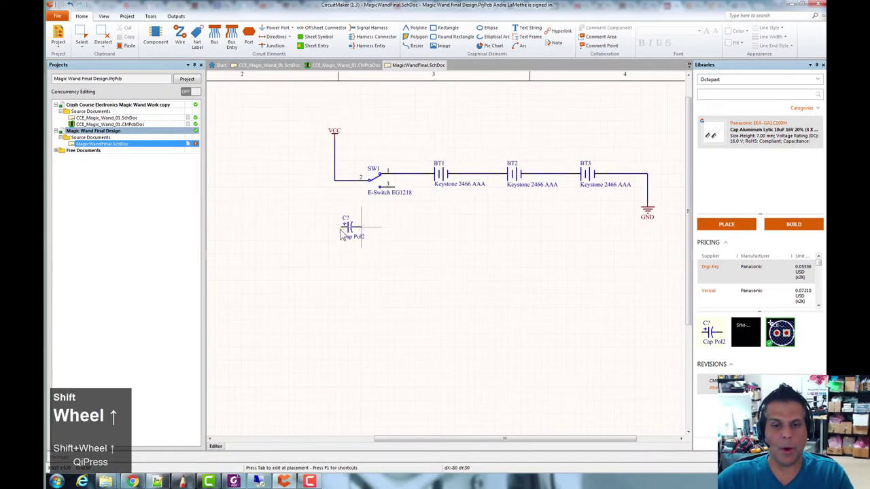
pyautogui.scroll(3)
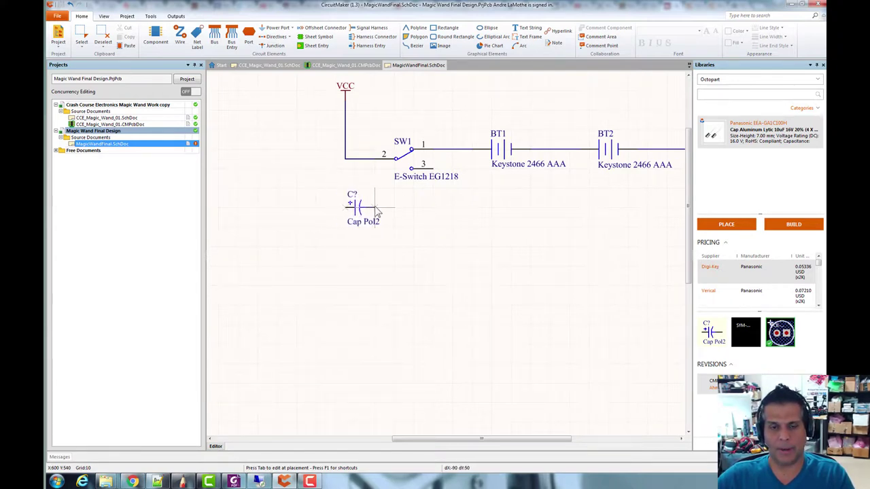
pyautogui.press('space')
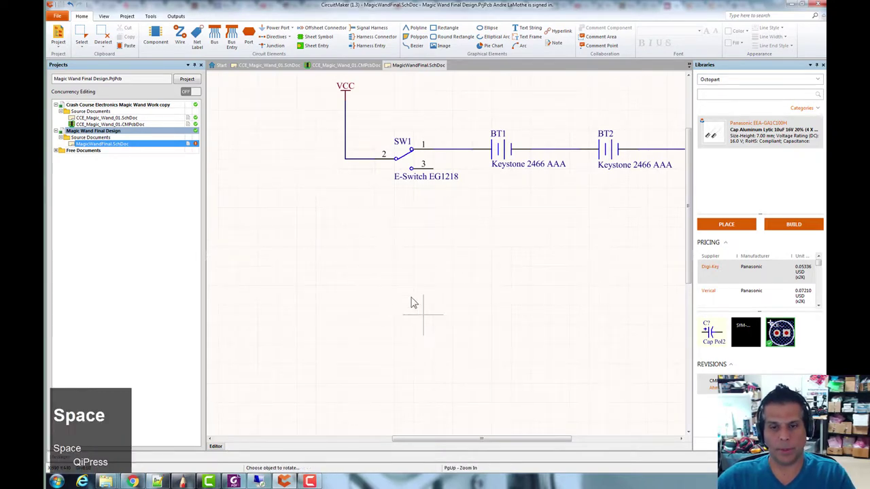
pyautogui.scroll(-3)
pyautogui.scroll(3)
pyautogui.scroll(-3)
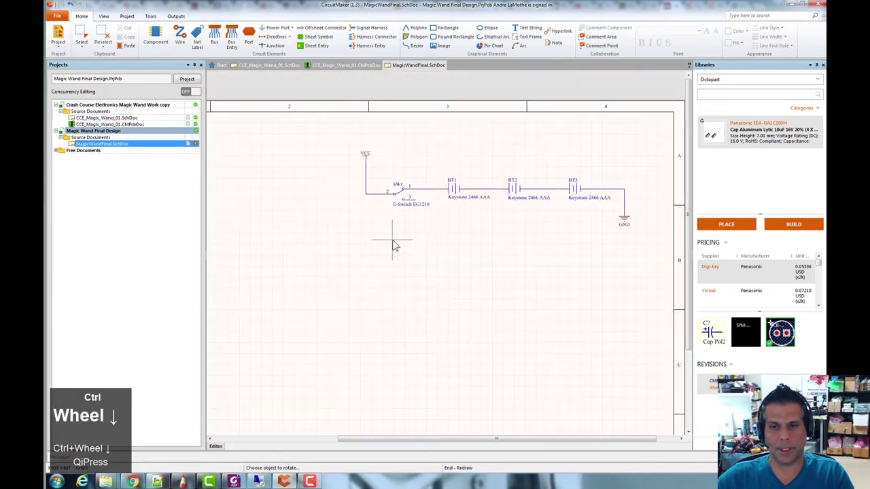
pyautogui.press('Escape')
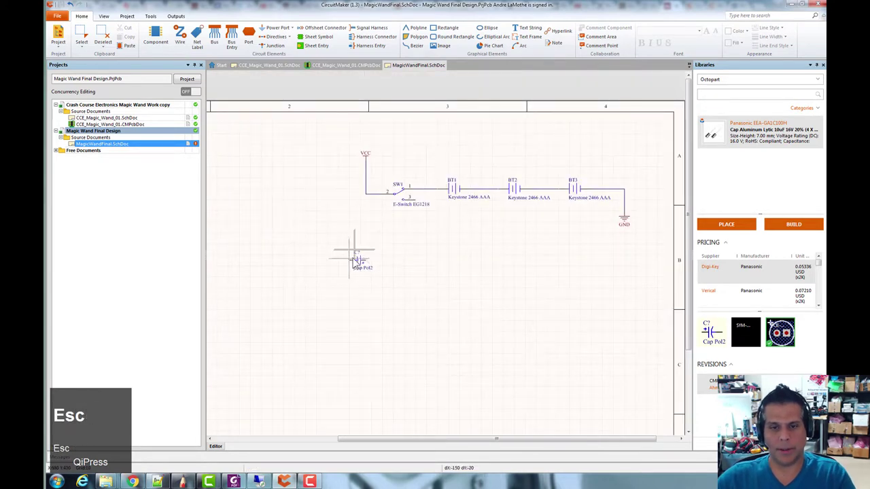
# Rotate the capacitor upright and drop it onto the VCC wire beside SW1.
pyautogui.press('space')
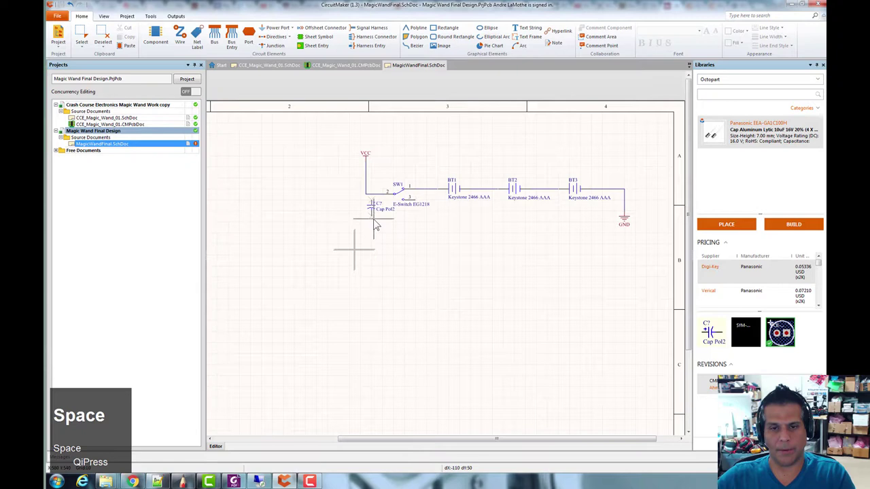
pyautogui.scroll(3)
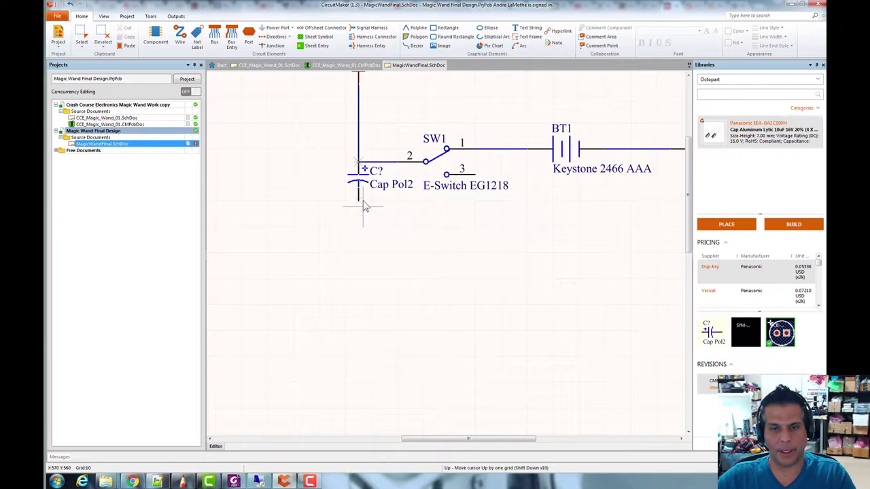
pyautogui.click(365, 204)
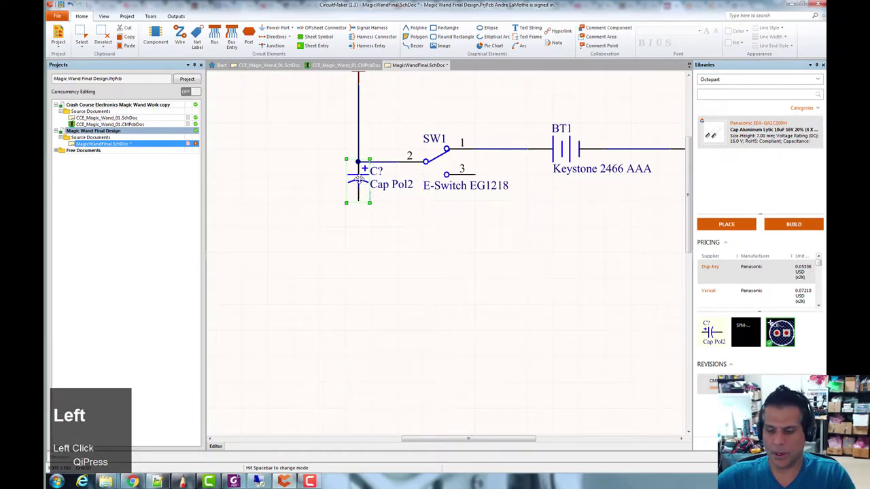
# Remove the misplaced capacitor and re-place a Cap Pol2 directly below the VCC–switch junction.
pyautogui.press('Delete')
pyautogui.click(358, 240)
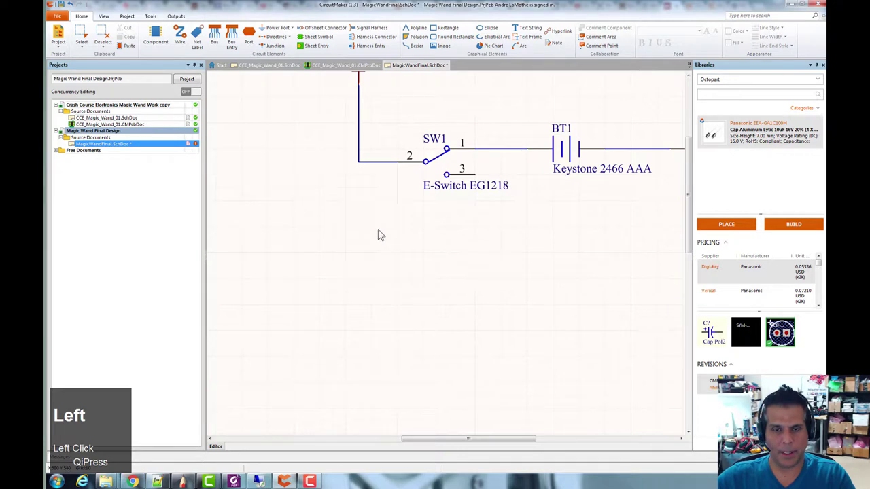
pyautogui.press('c')
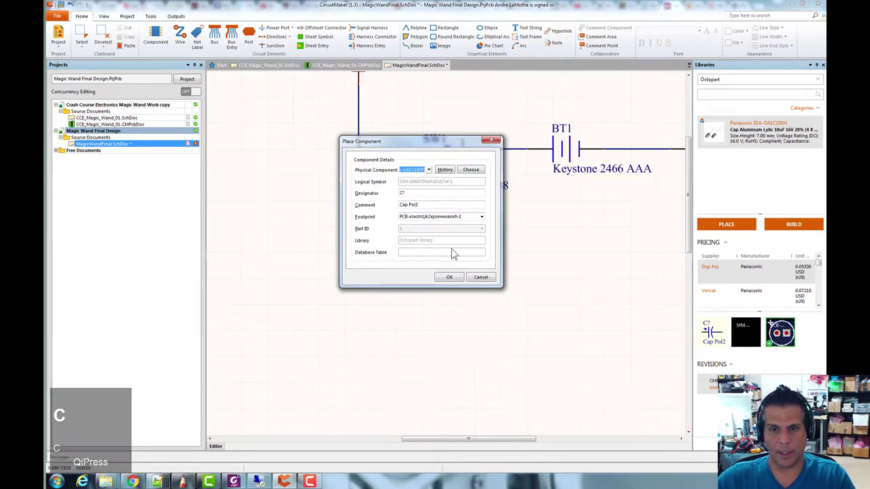
pyautogui.click(461, 278)
pyautogui.press('space')
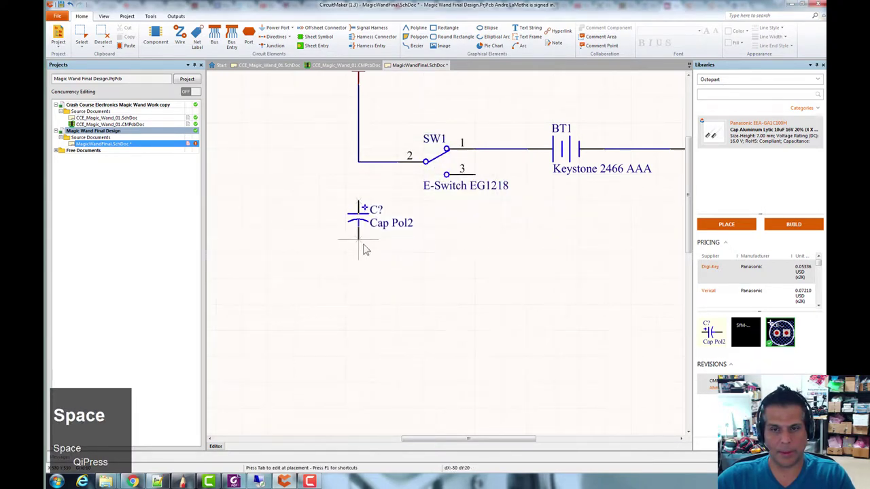
pyautogui.click(367, 251)
# Wire the new capacitor's top lead into the vertical VCC–switch net.
pyautogui.press('w')
pyautogui.press('Escape')
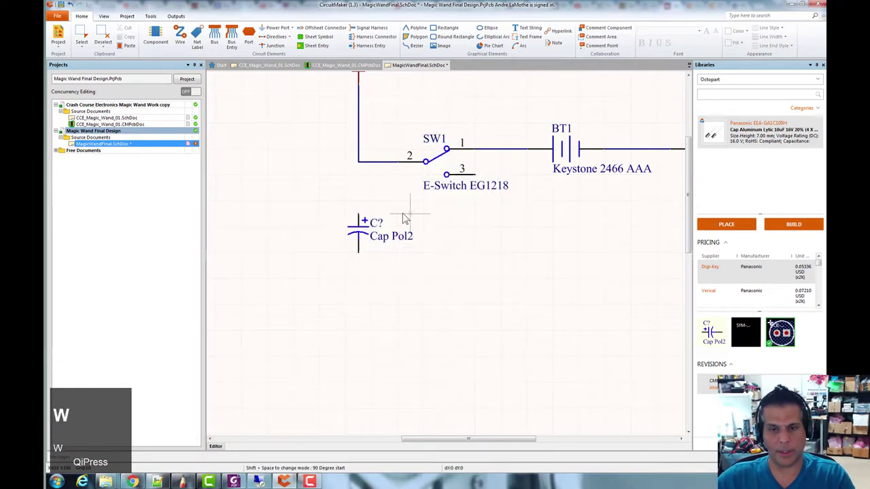
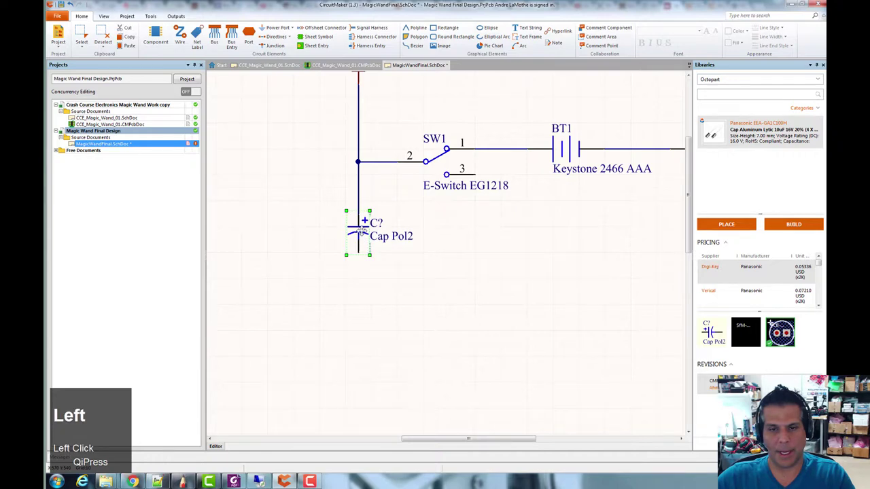
pyautogui.scroll(-3)
pyautogui.rightClick(479, 236)
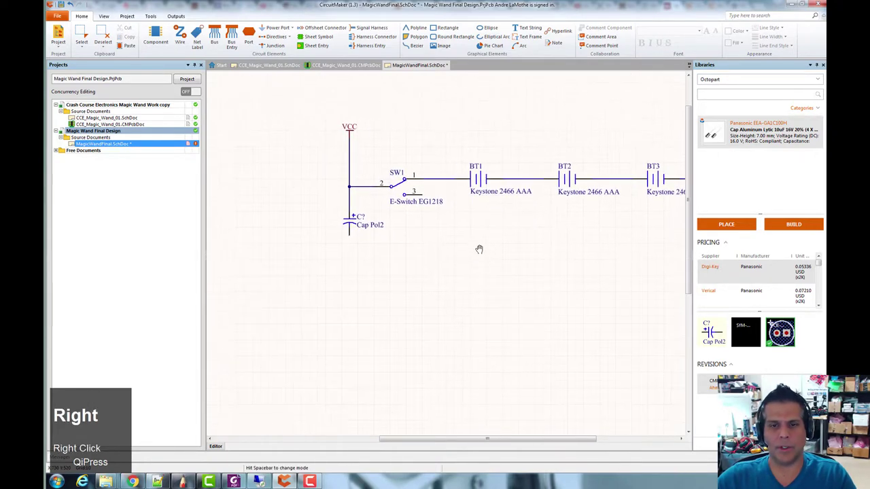
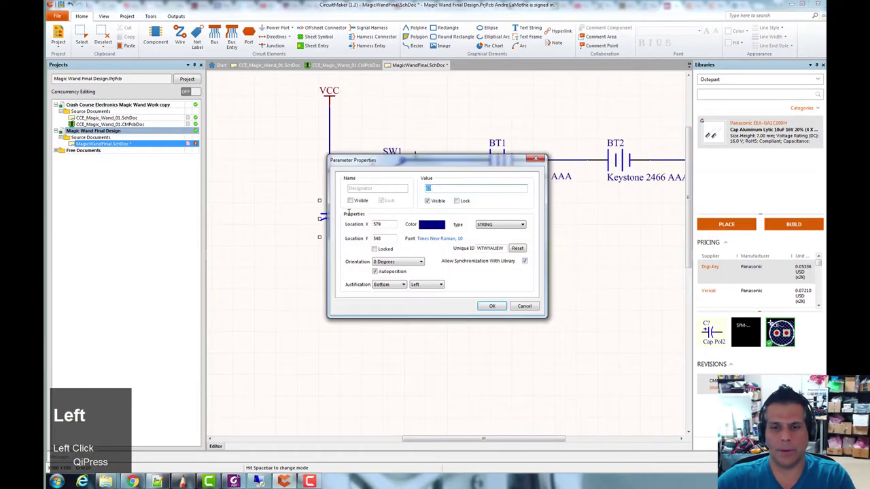
# Give the polarized capacitor the designator C1.
pyautogui.press('1')
pyautogui.press('BackSpace')
pyautogui.press('1')
pyautogui.press('Return')
pyautogui.click(383, 285)
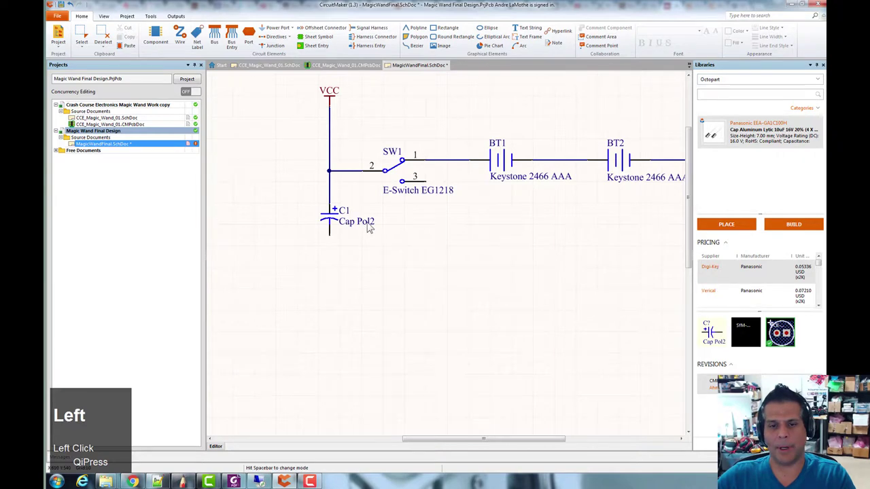
# Change C1's value comment to 22-47uF, then copy the battery string's GND symbol.
pyautogui.click(368, 223)
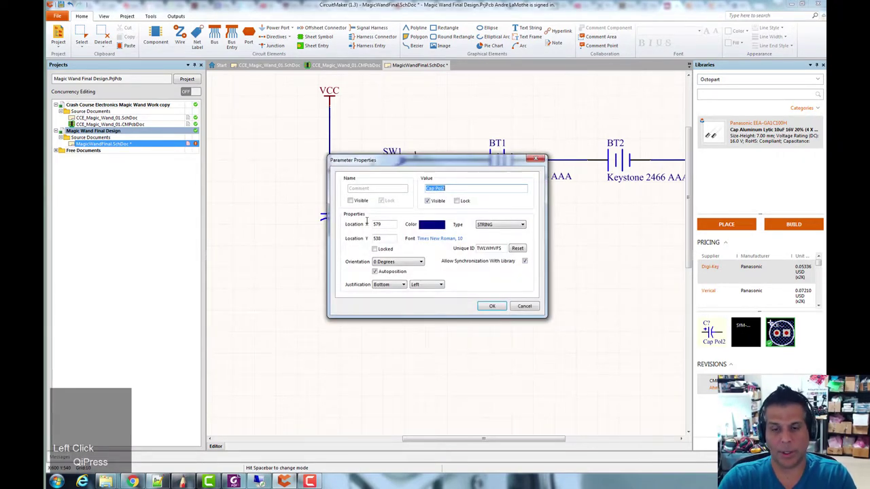
pyautogui.write('47u')
pyautogui.write('22')
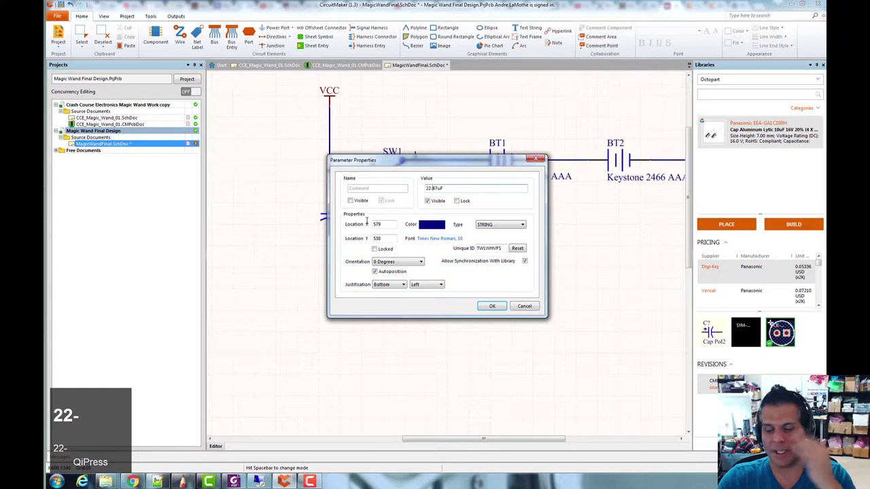
pyautogui.press('Return')
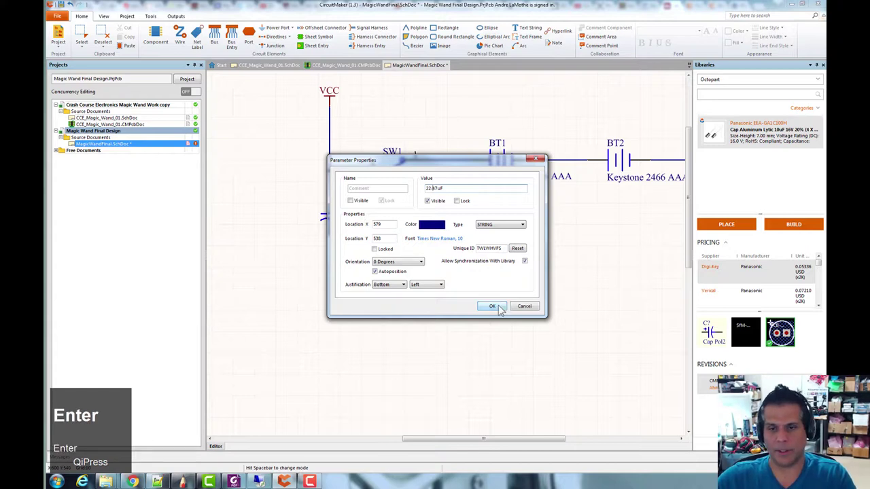
pyautogui.click(503, 307)
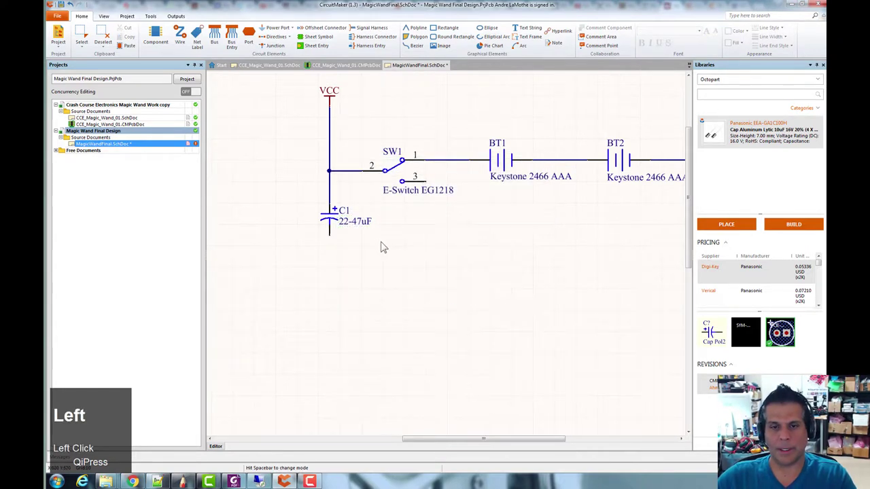
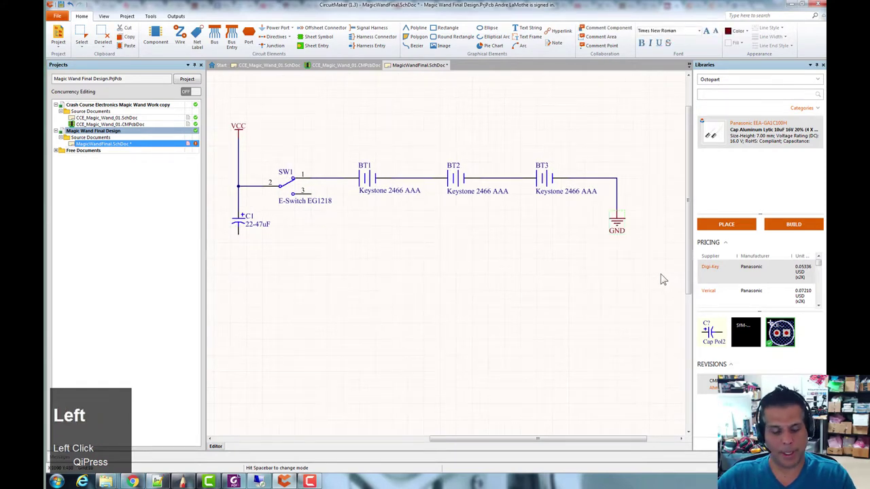
pyautogui.click(663, 277)
pyautogui.press('ctrl+c')
# Paste a GND symbol onto C1's lower lead and save the sheet.
pyautogui.rightClick(420, 272)
pyautogui.scroll(3)
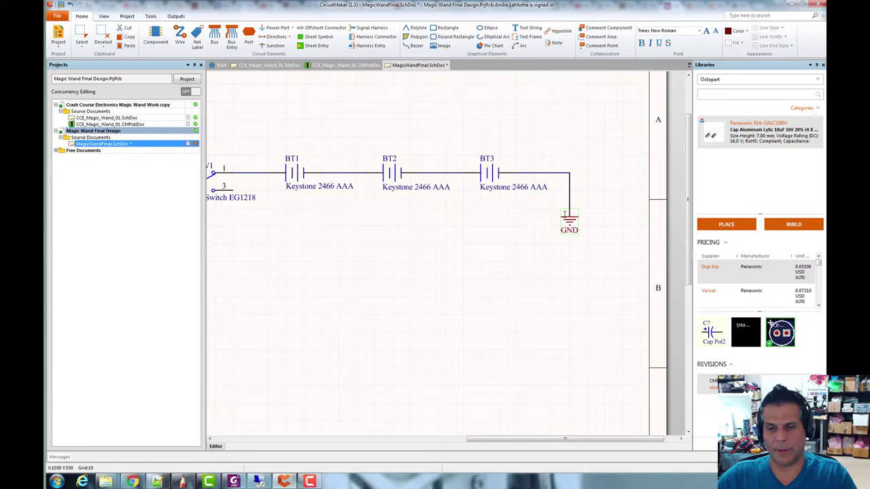
pyautogui.scroll(3)
pyautogui.press('ctrl+v')
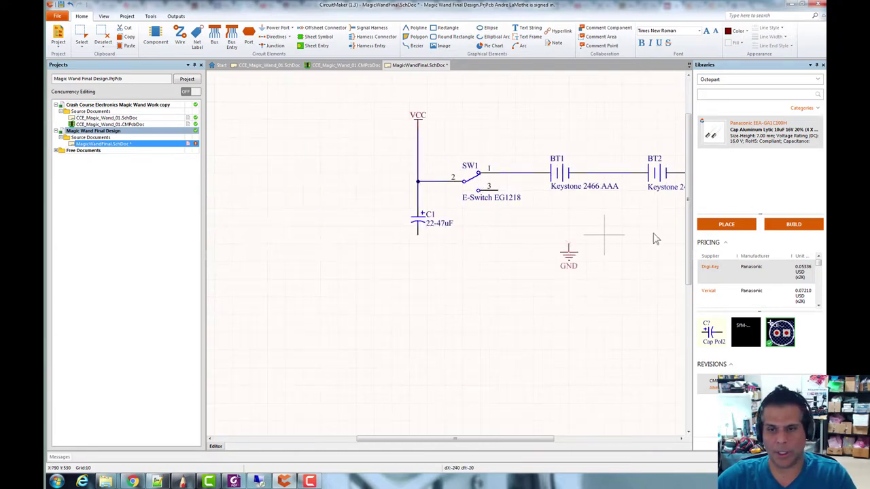
pyautogui.click(424, 237)
pyautogui.scroll(-3)
pyautogui.rightClick(571, 255)
pyautogui.scroll(-3)
pyautogui.press('ctrl+s')
# Zoom and pan to view the whole battery power circuit, then save again.
pyautogui.scroll(3)
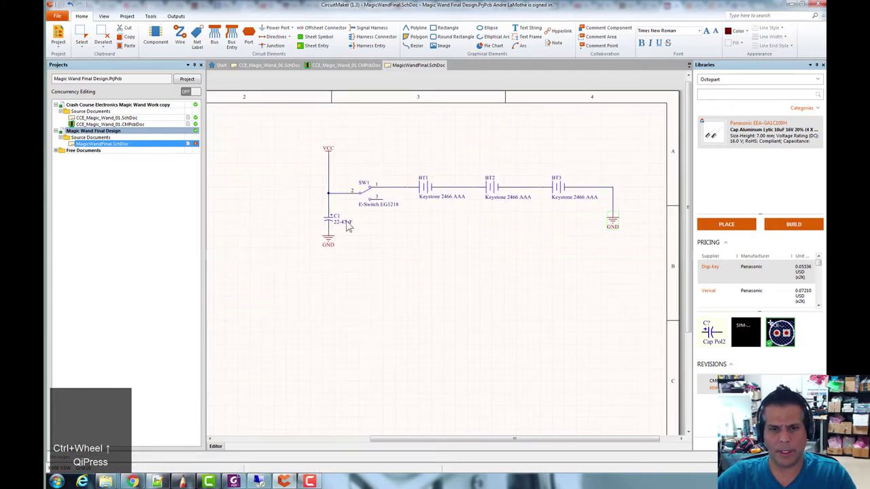
pyautogui.scroll(3)
pyautogui.moveTo(329, 223); pyautogui.dragTo(398, 239)
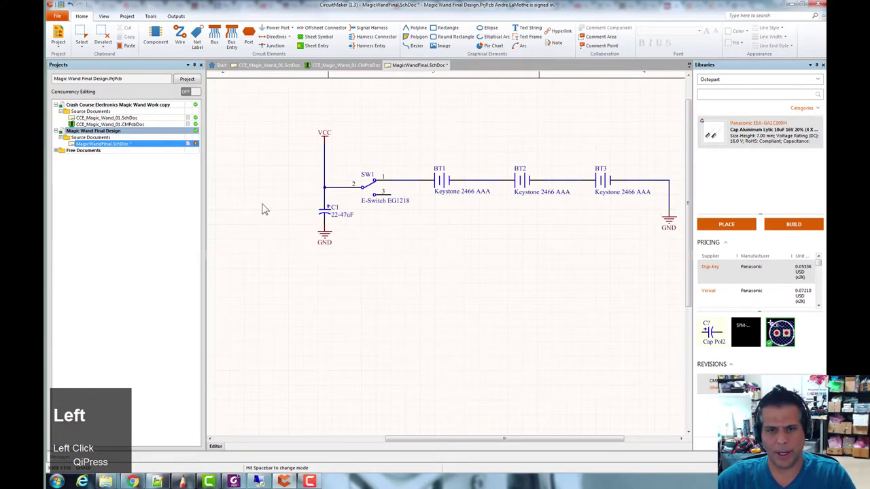
pyautogui.rightClick(264, 201)
pyautogui.click(297, 252)
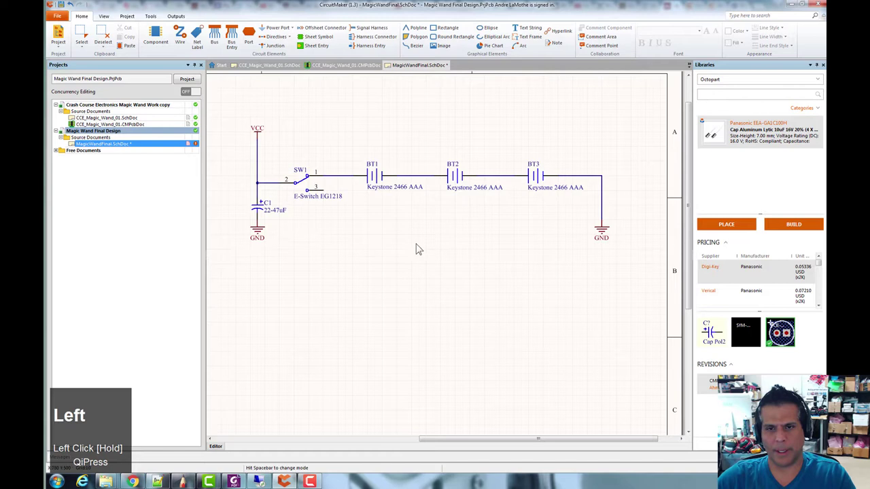
pyautogui.scroll(-3)
pyautogui.rightClick(445, 157)
pyautogui.press('ctrl+s')
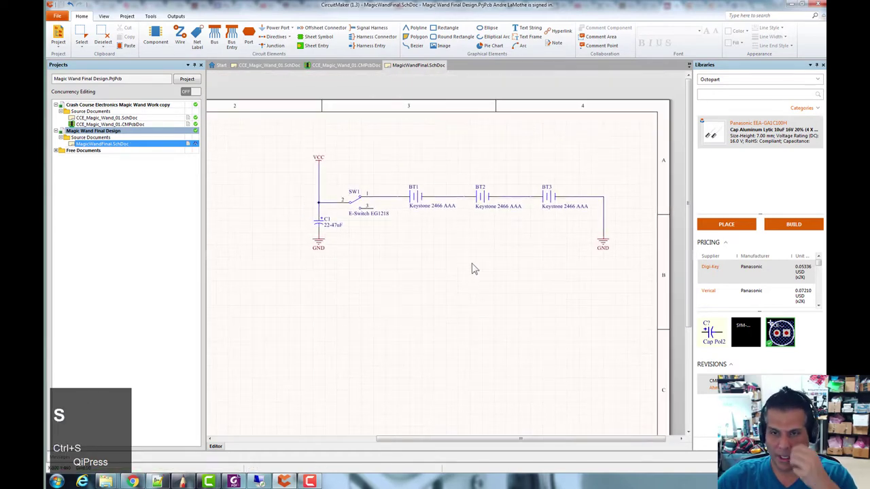
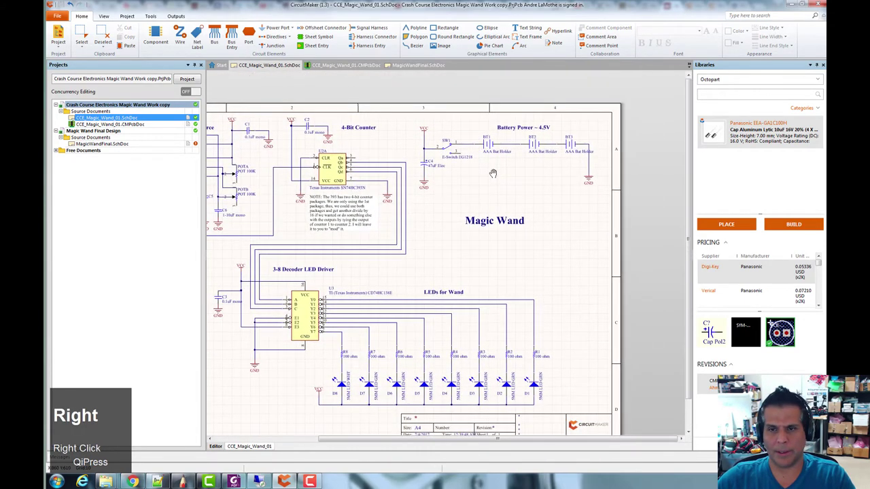
# Copy the 'Magic Wand' title text from the CCE_Magic_Wand_01 reference schematic.
pyautogui.scroll(-3)
pyautogui.rightClick(533, 256)
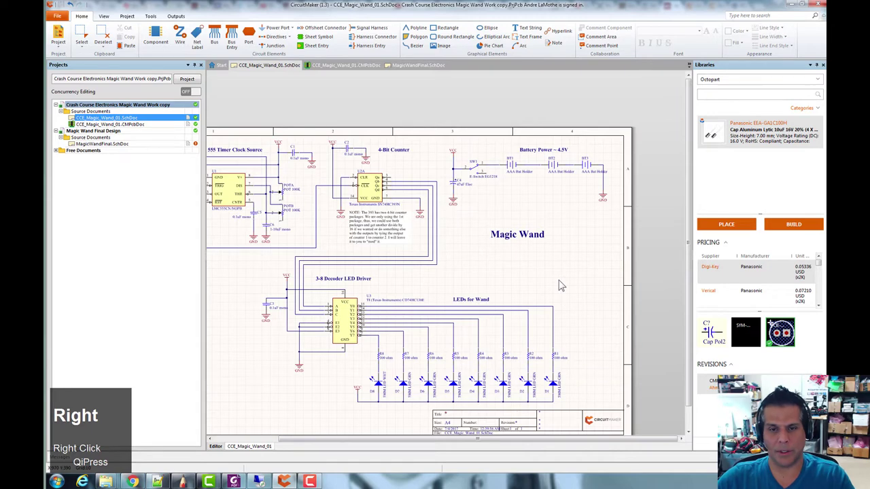
pyautogui.scroll(3)
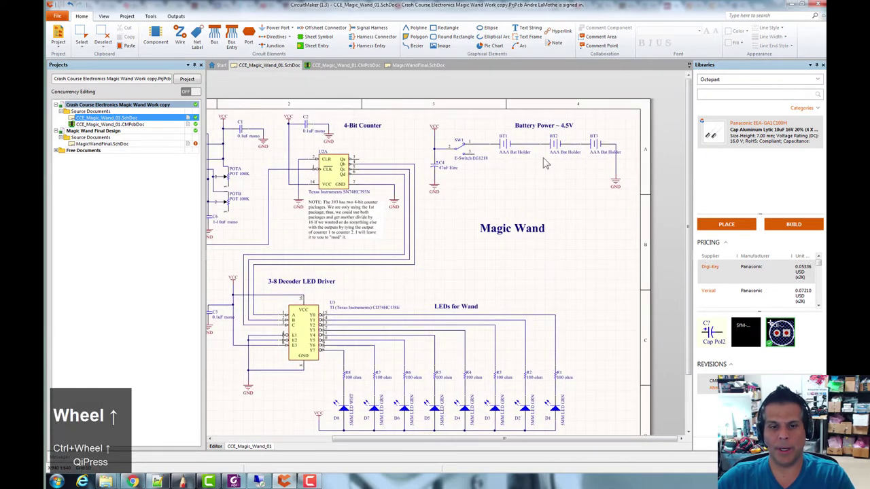
pyautogui.click(546, 160)
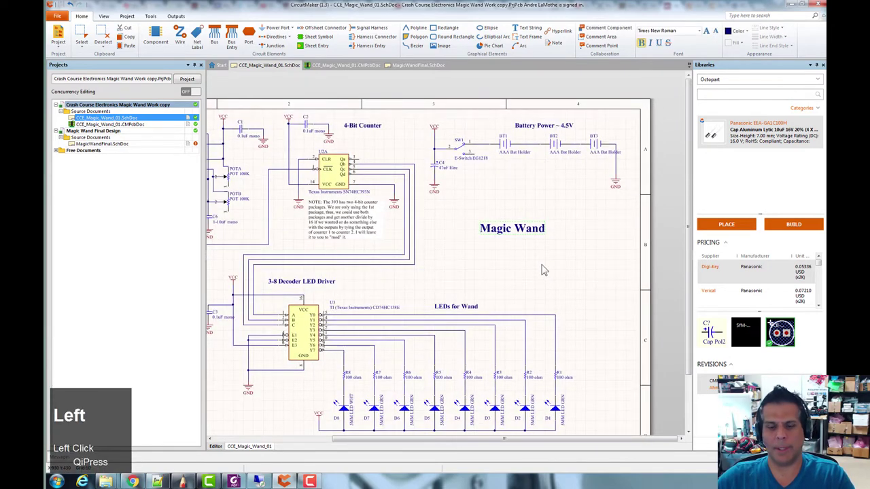
pyautogui.press('ctrl+c')
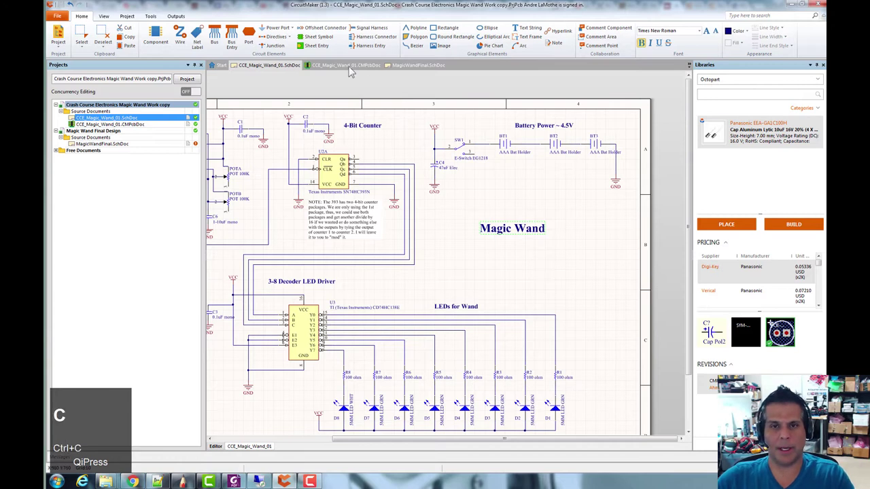
# Paste the 'Magic Wand' title into MagicWandFinal.SchDoc below the Battery Power circuit.
pyautogui.click(425, 68)
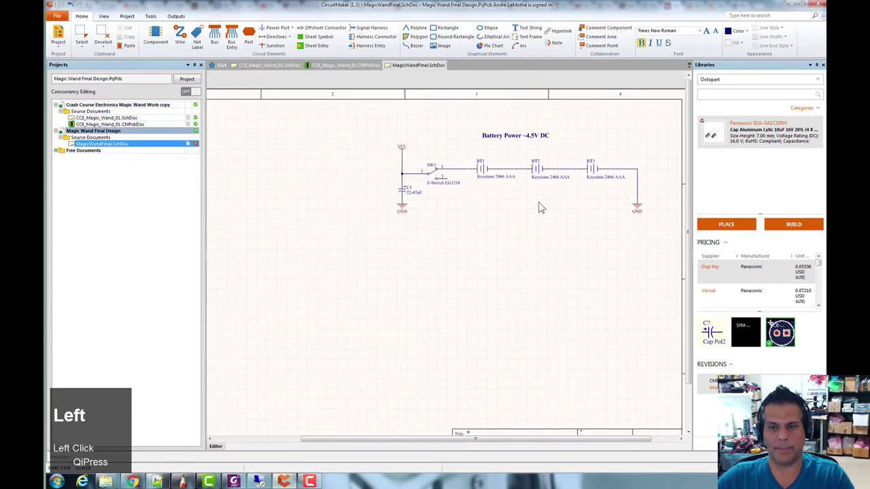
pyautogui.click(531, 250)
pyautogui.rightClick(569, 280)
pyautogui.click(446, 298)
pyautogui.press('ctrl+s')
pyautogui.scroll(-3)
pyautogui.rightClick(345, 252)
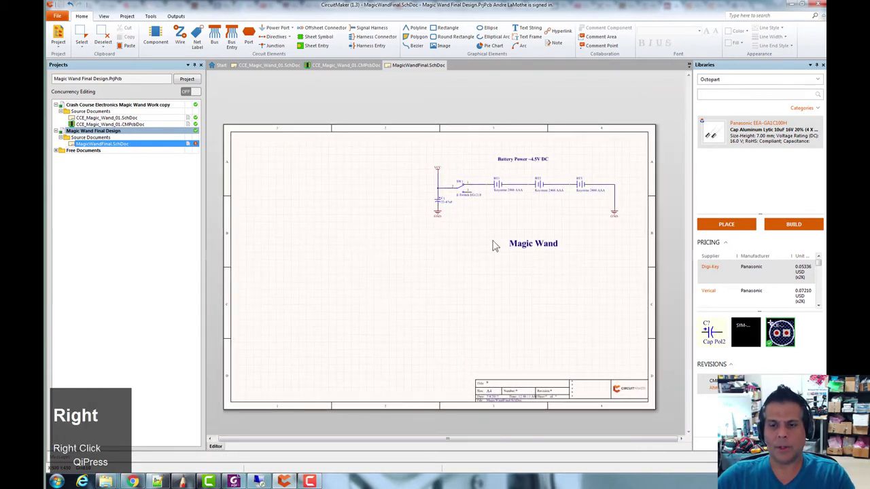
pyautogui.click(436, 156)
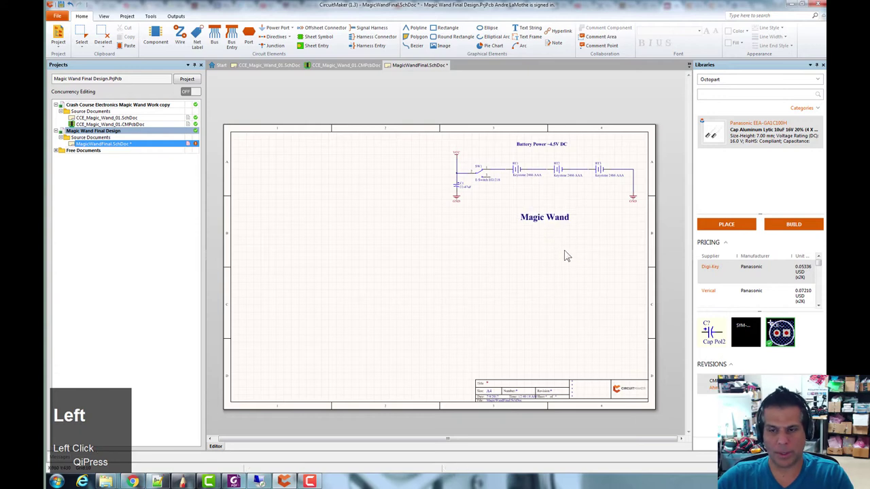
# Save the MagicWandFinal.SchDoc document with the new title.
pyautogui.scroll(3)
pyautogui.press('ctrl+s')
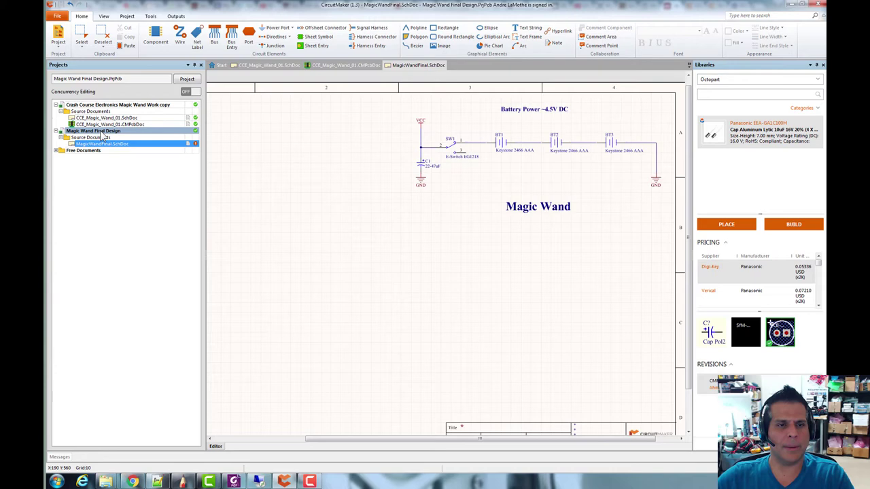
pyautogui.rightClick(105, 134)
pyautogui.click(140, 194)
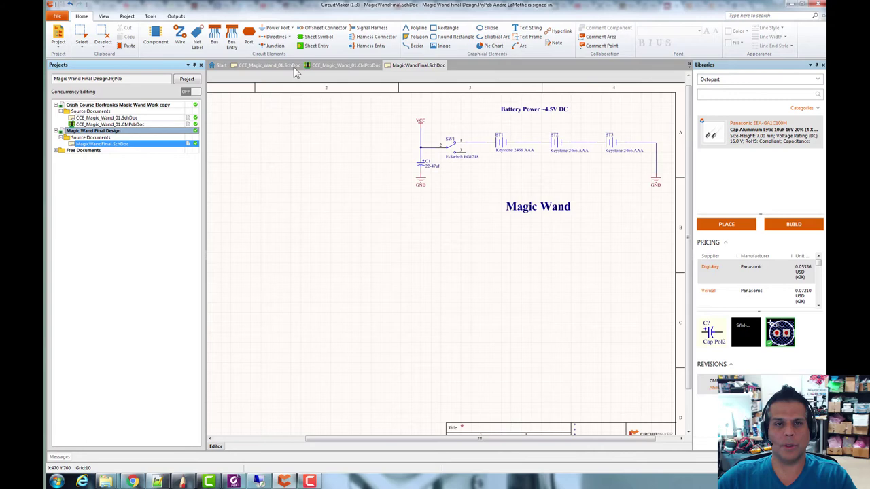
pyautogui.click(264, 67)
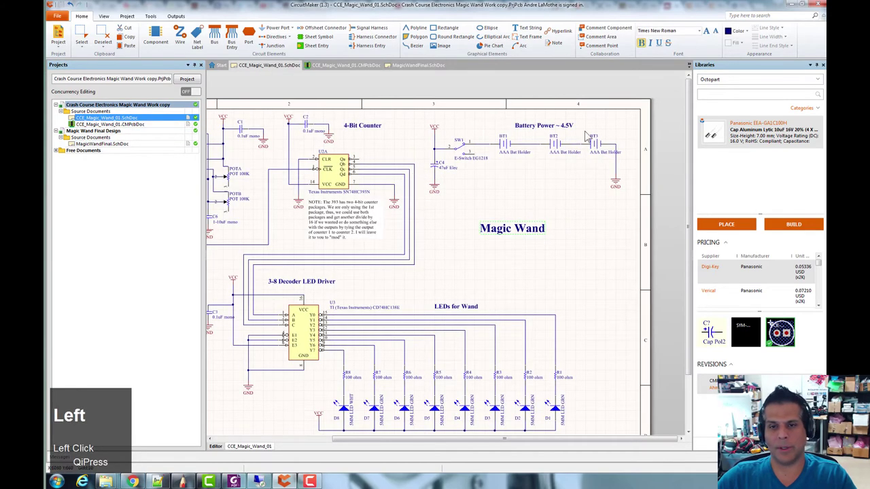
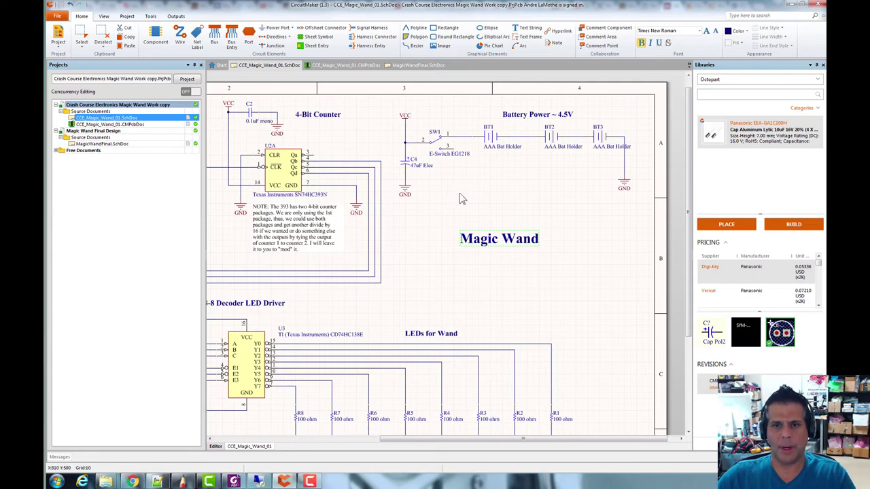
pyautogui.scroll(3)
pyautogui.scroll(-3)
pyautogui.rightClick(455, 201)
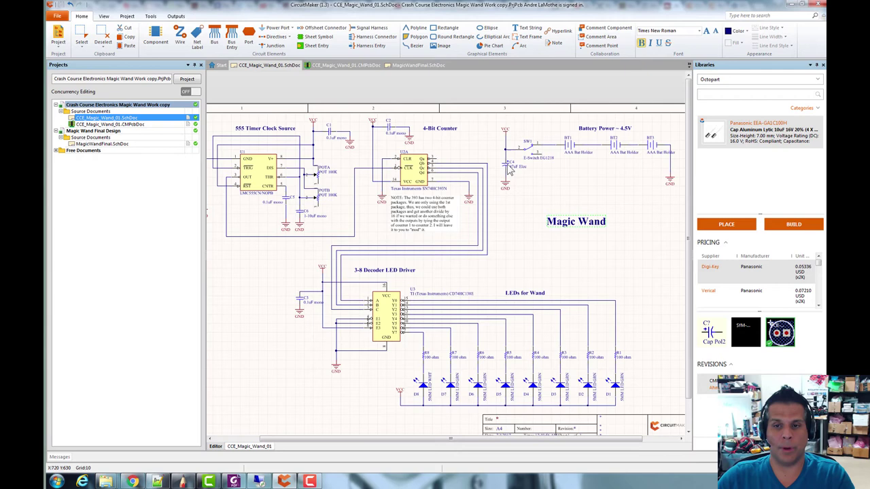
pyautogui.scroll(3)
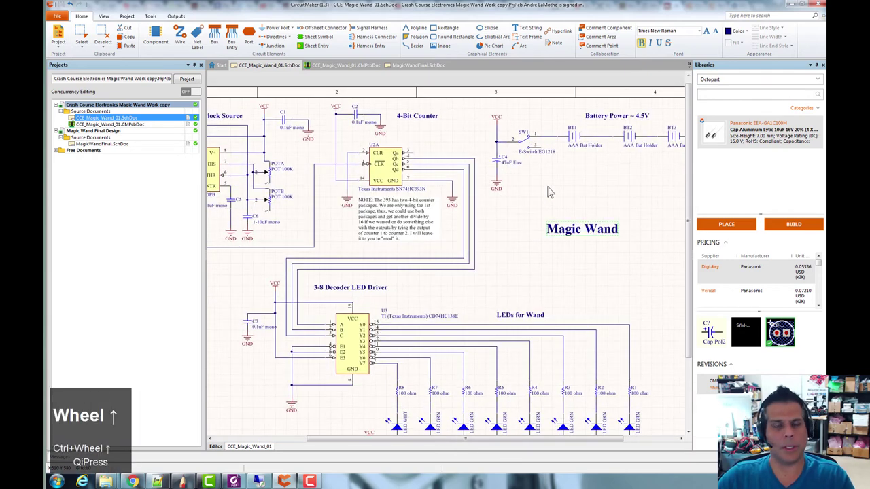
pyautogui.click(366, 64)
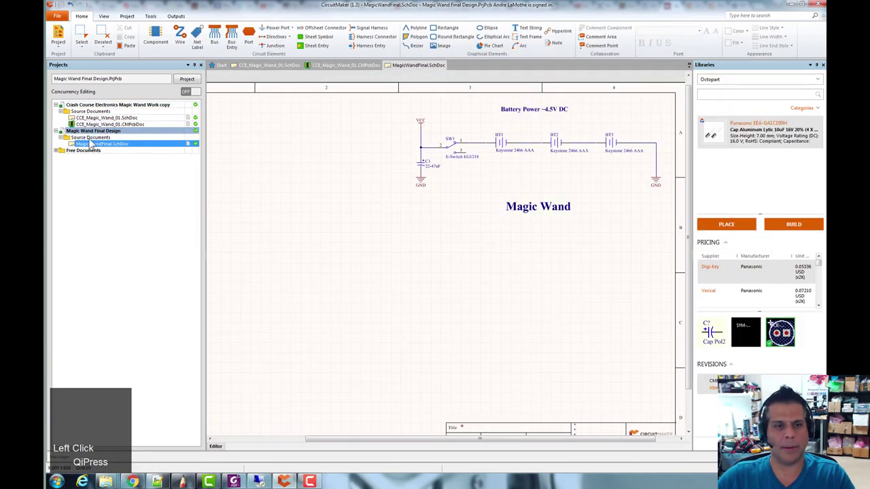
# Return to the CCE_Magic_Wand_01 work-copy schematic and bring its 555 timer section into view.
pyautogui.rightClick(457, 265)
pyautogui.scroll(-3)
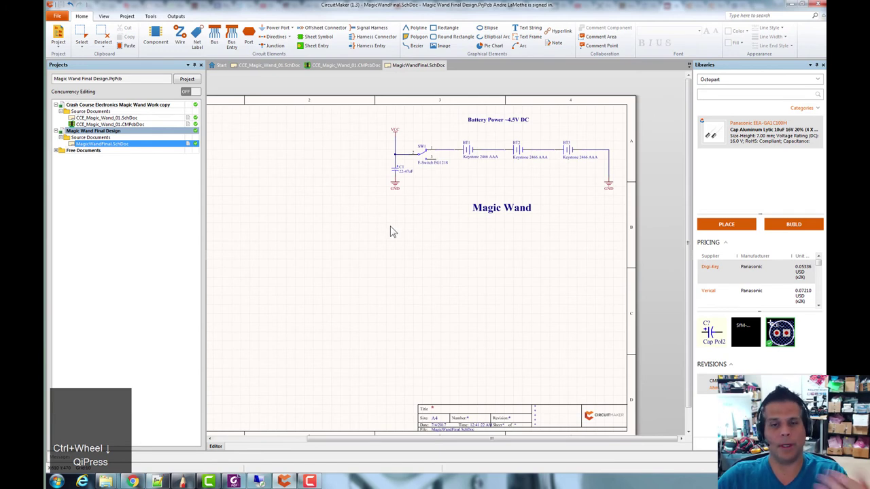
pyautogui.rightClick(390, 229)
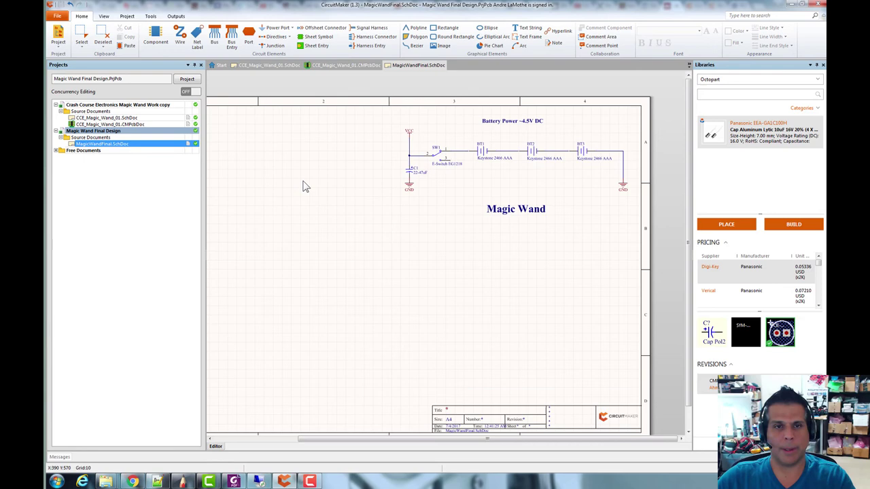
pyautogui.click(273, 67)
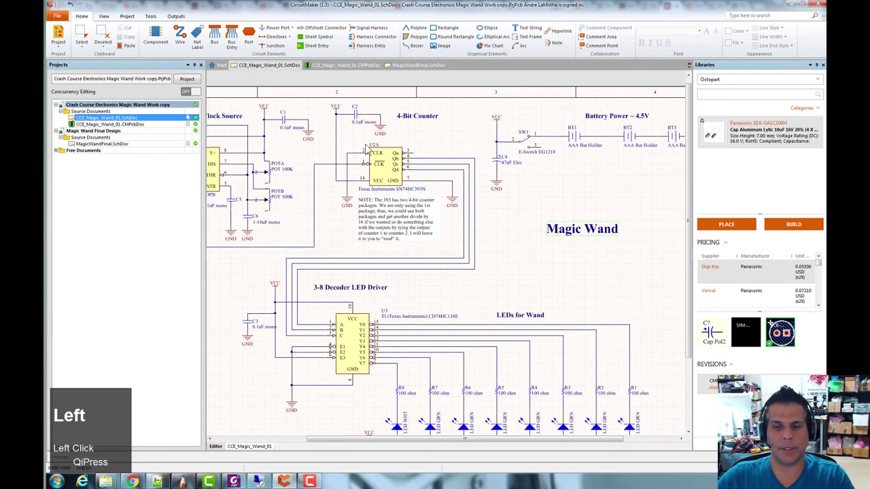
pyautogui.scroll(-3)
pyautogui.rightClick(541, 258)
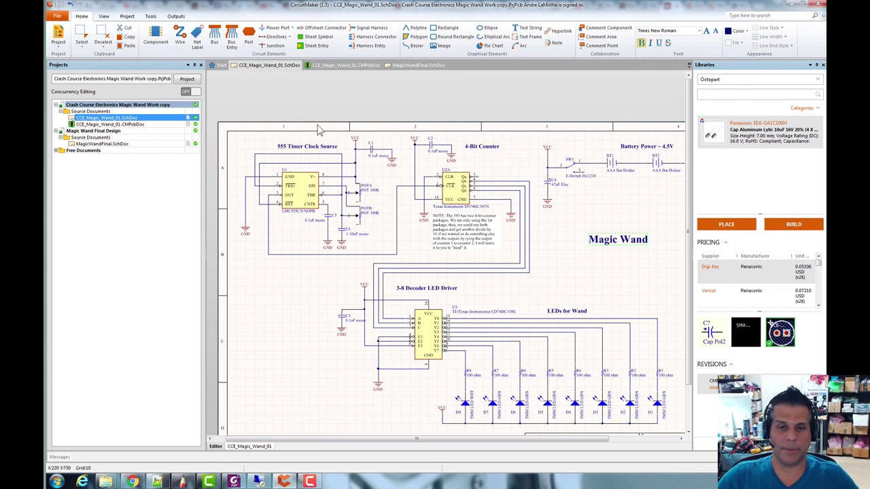
# Pan across the LEDs for Wand section and back to the top, clearing the title selection.
pyautogui.rightClick(313, 213)
pyautogui.scroll(3)
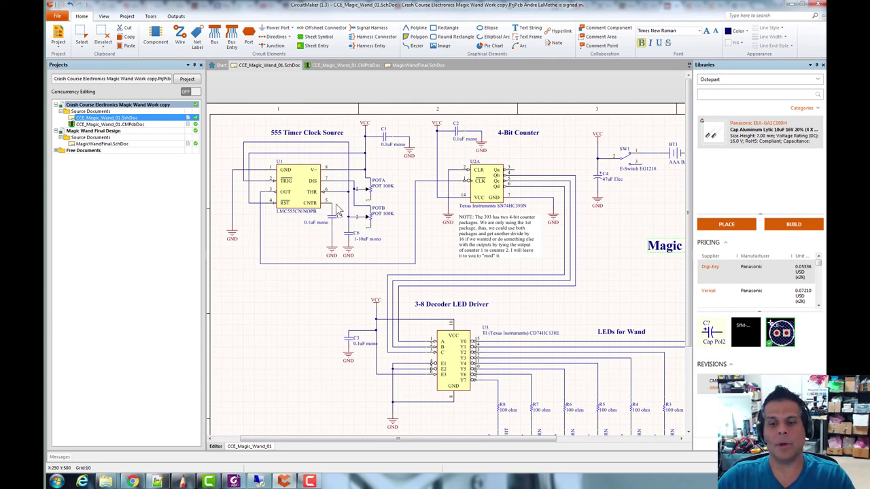
pyautogui.rightClick(609, 290)
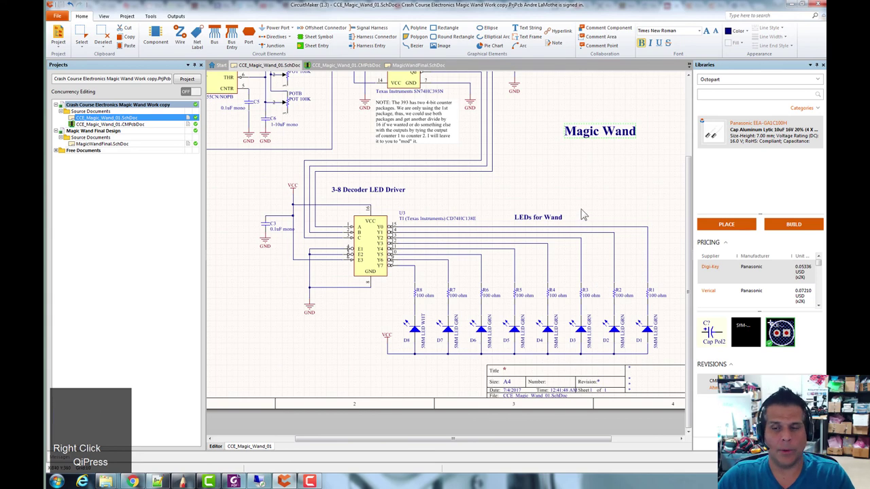
pyautogui.rightClick(585, 206)
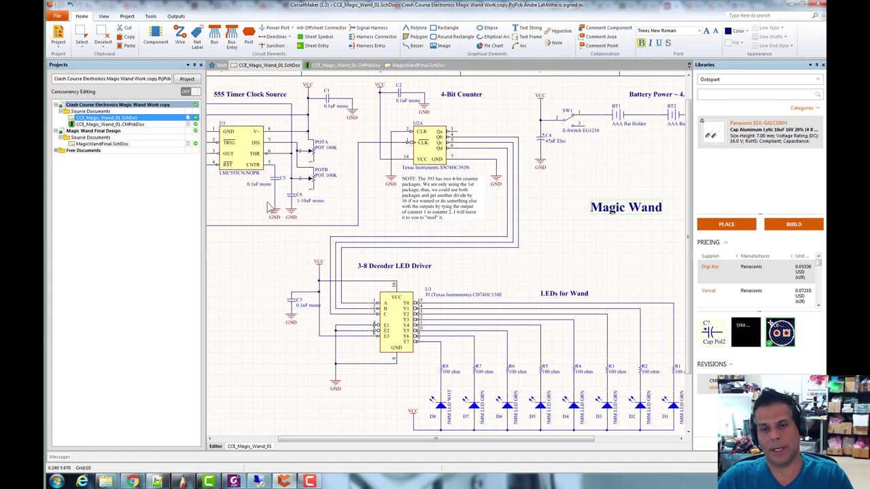
pyautogui.click(599, 254)
pyautogui.rightClick(598, 252)
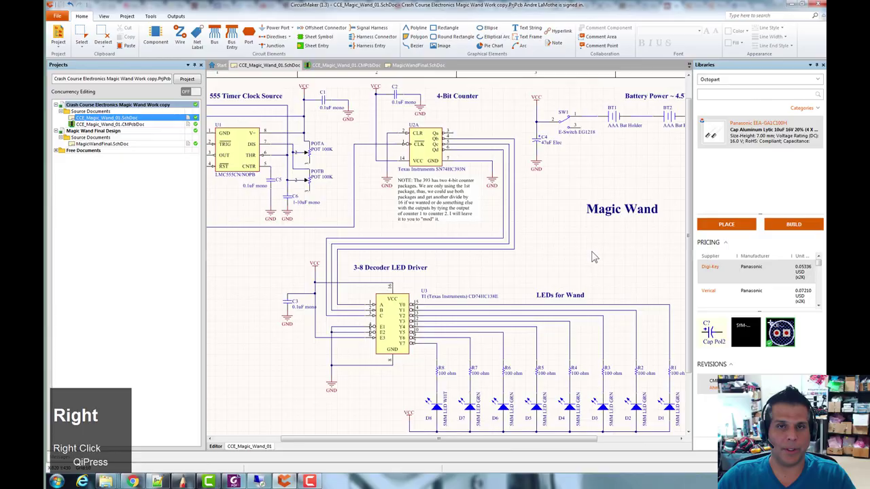